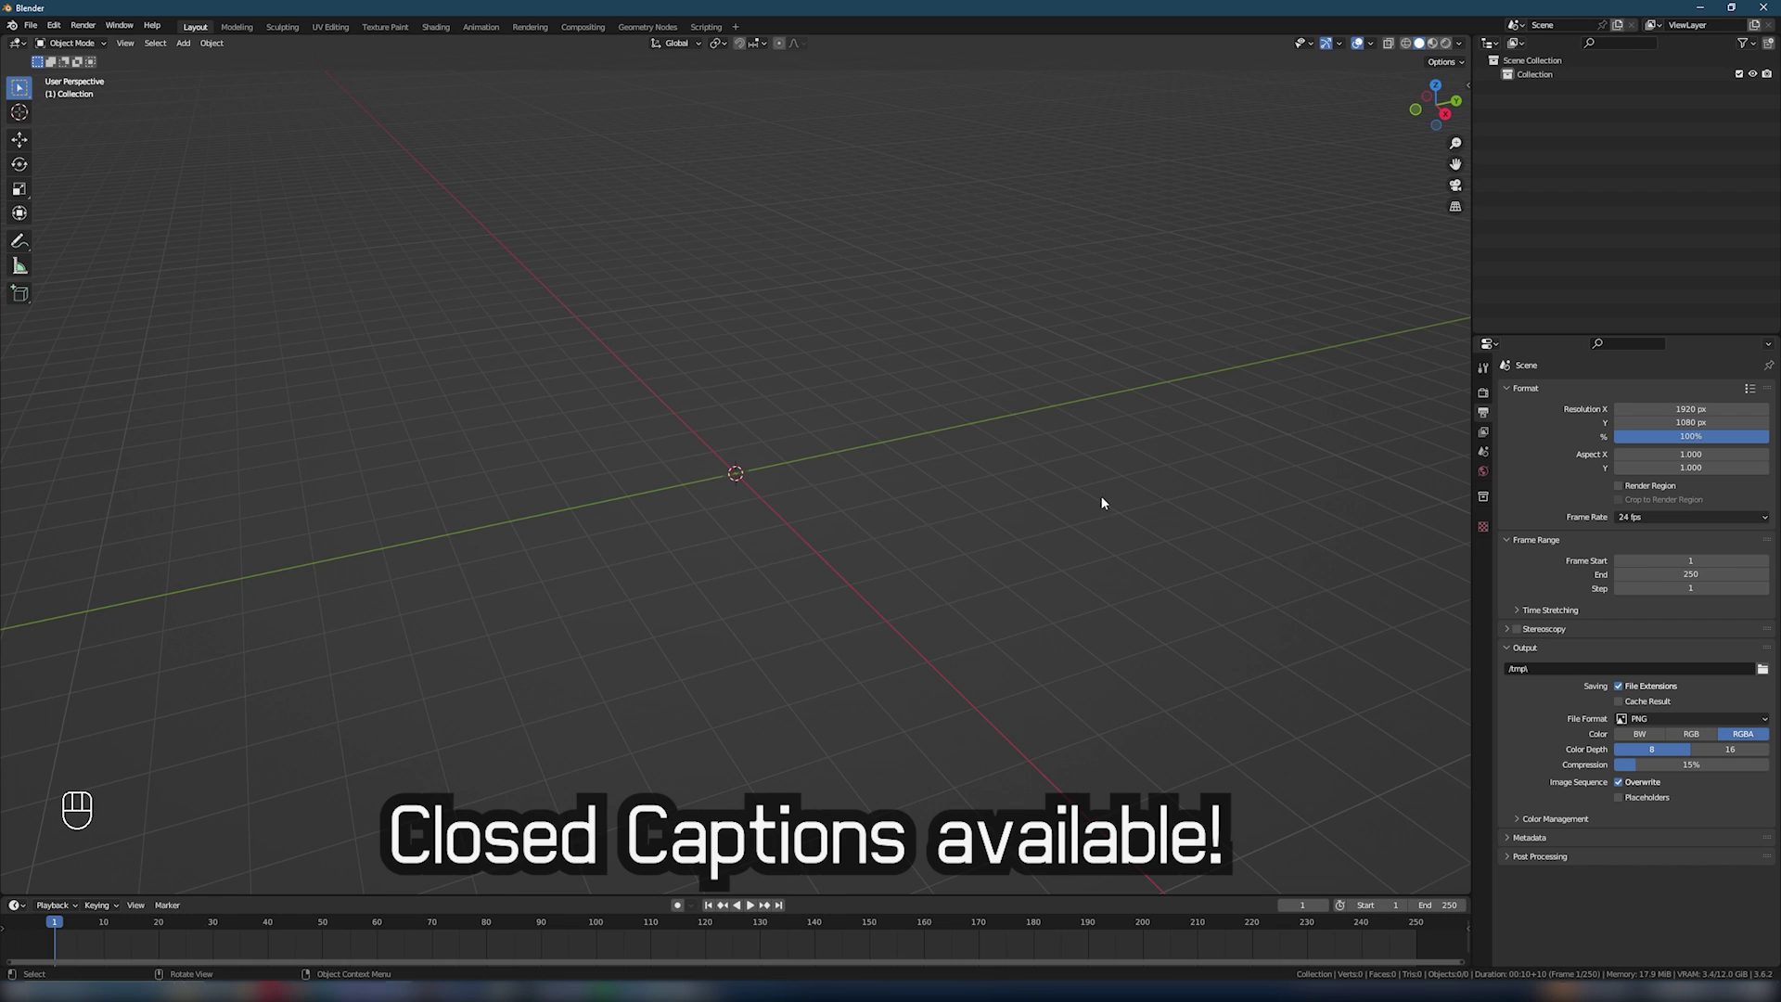
Step: Add a mesh cylinder at the world origin from the Add menu
key("shift+a")
key("shift+a")
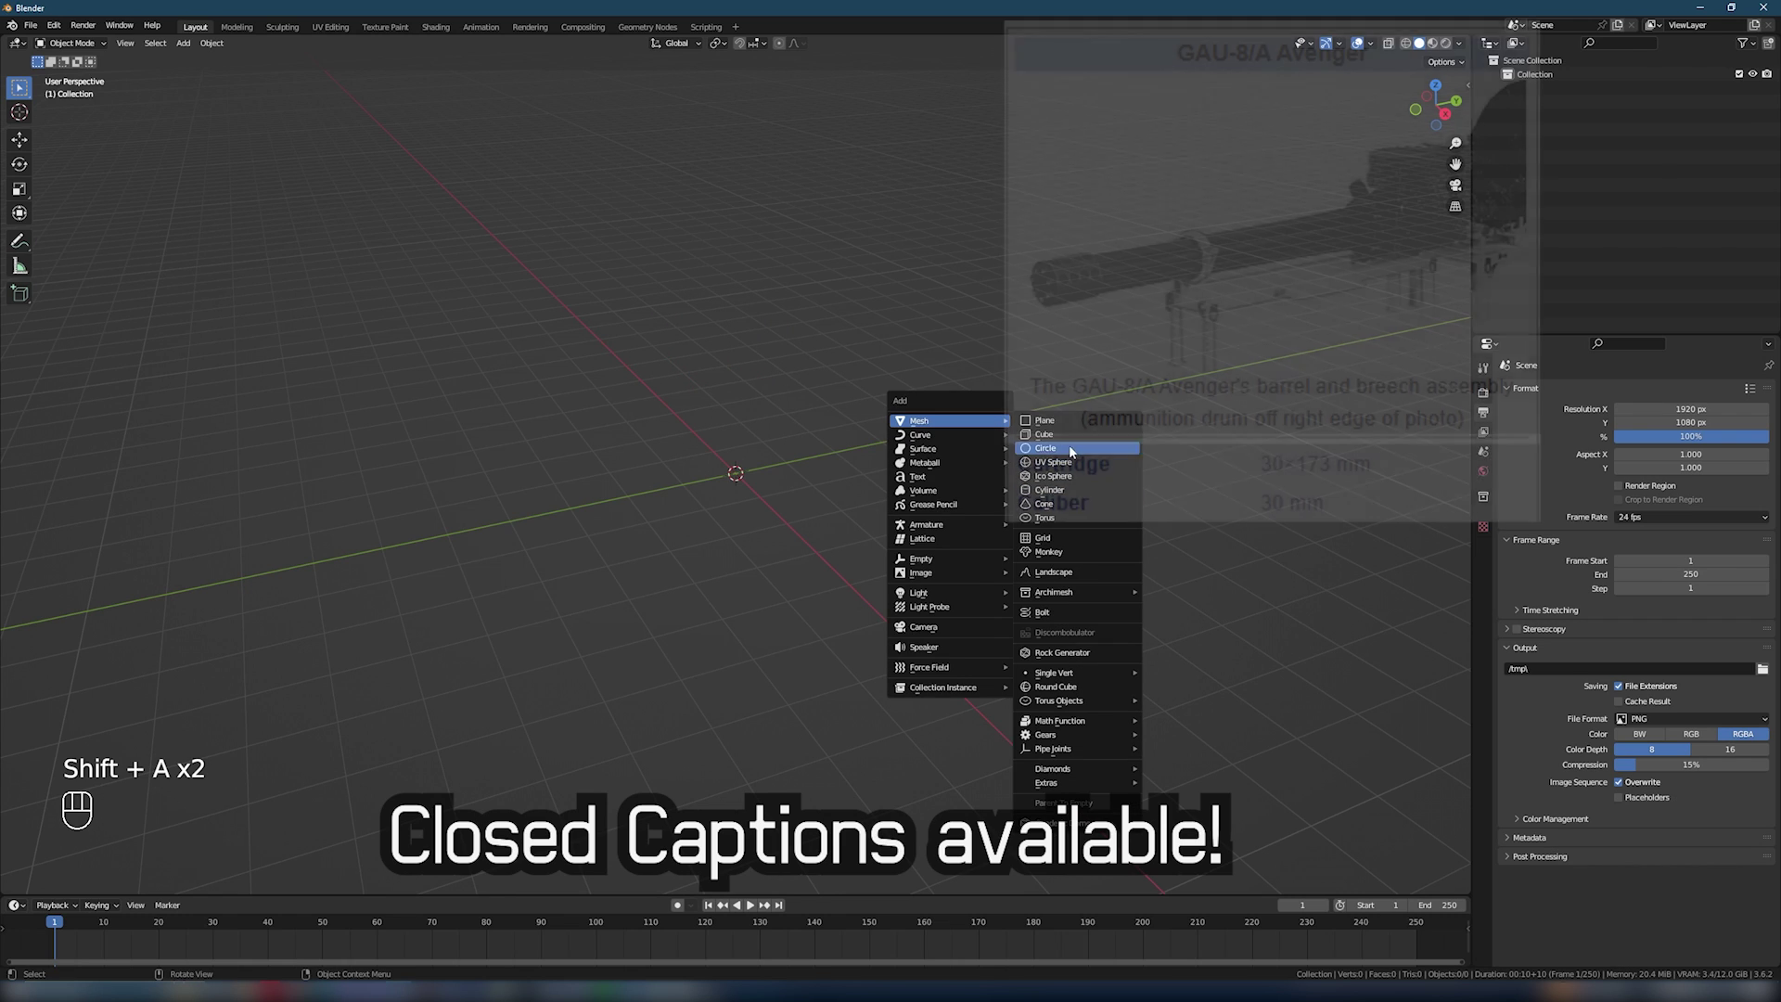
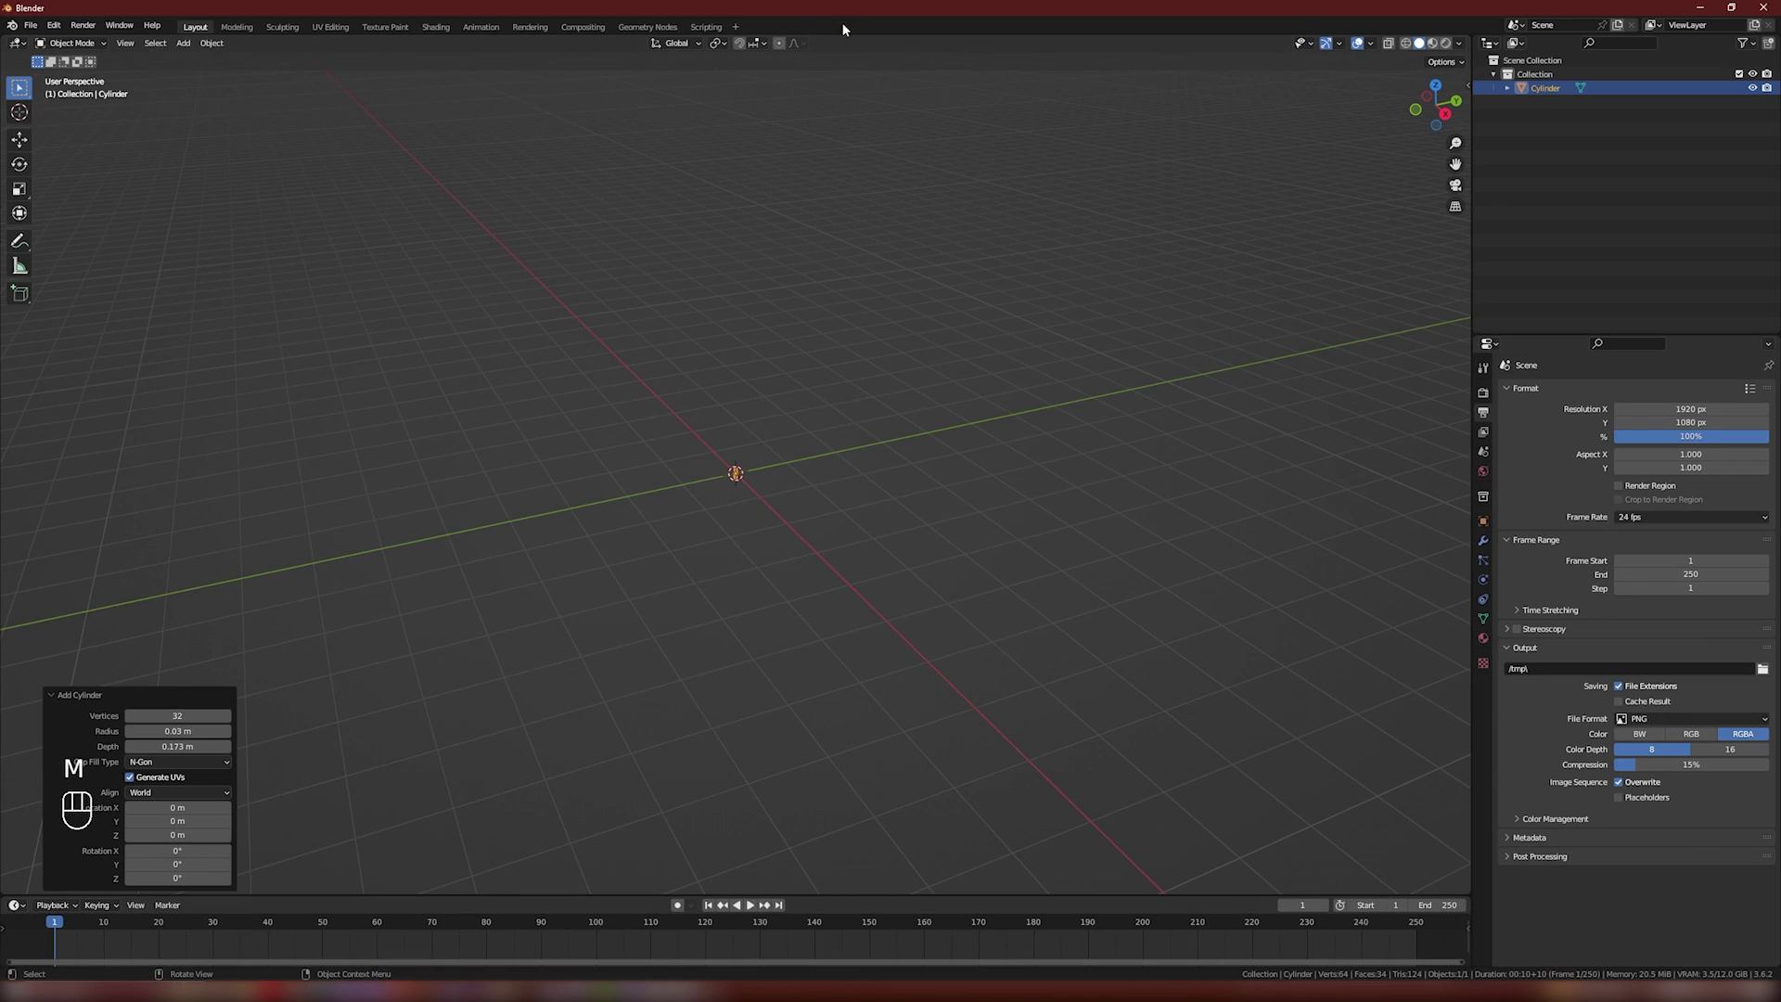
Step: Rotate the cylinder 90 degrees about X so it lies on its side
left_click_drag(800, 362, 775, 359)
key("KP_Decimal")
left_click_drag(819, 446, 889, 457)
key("r")
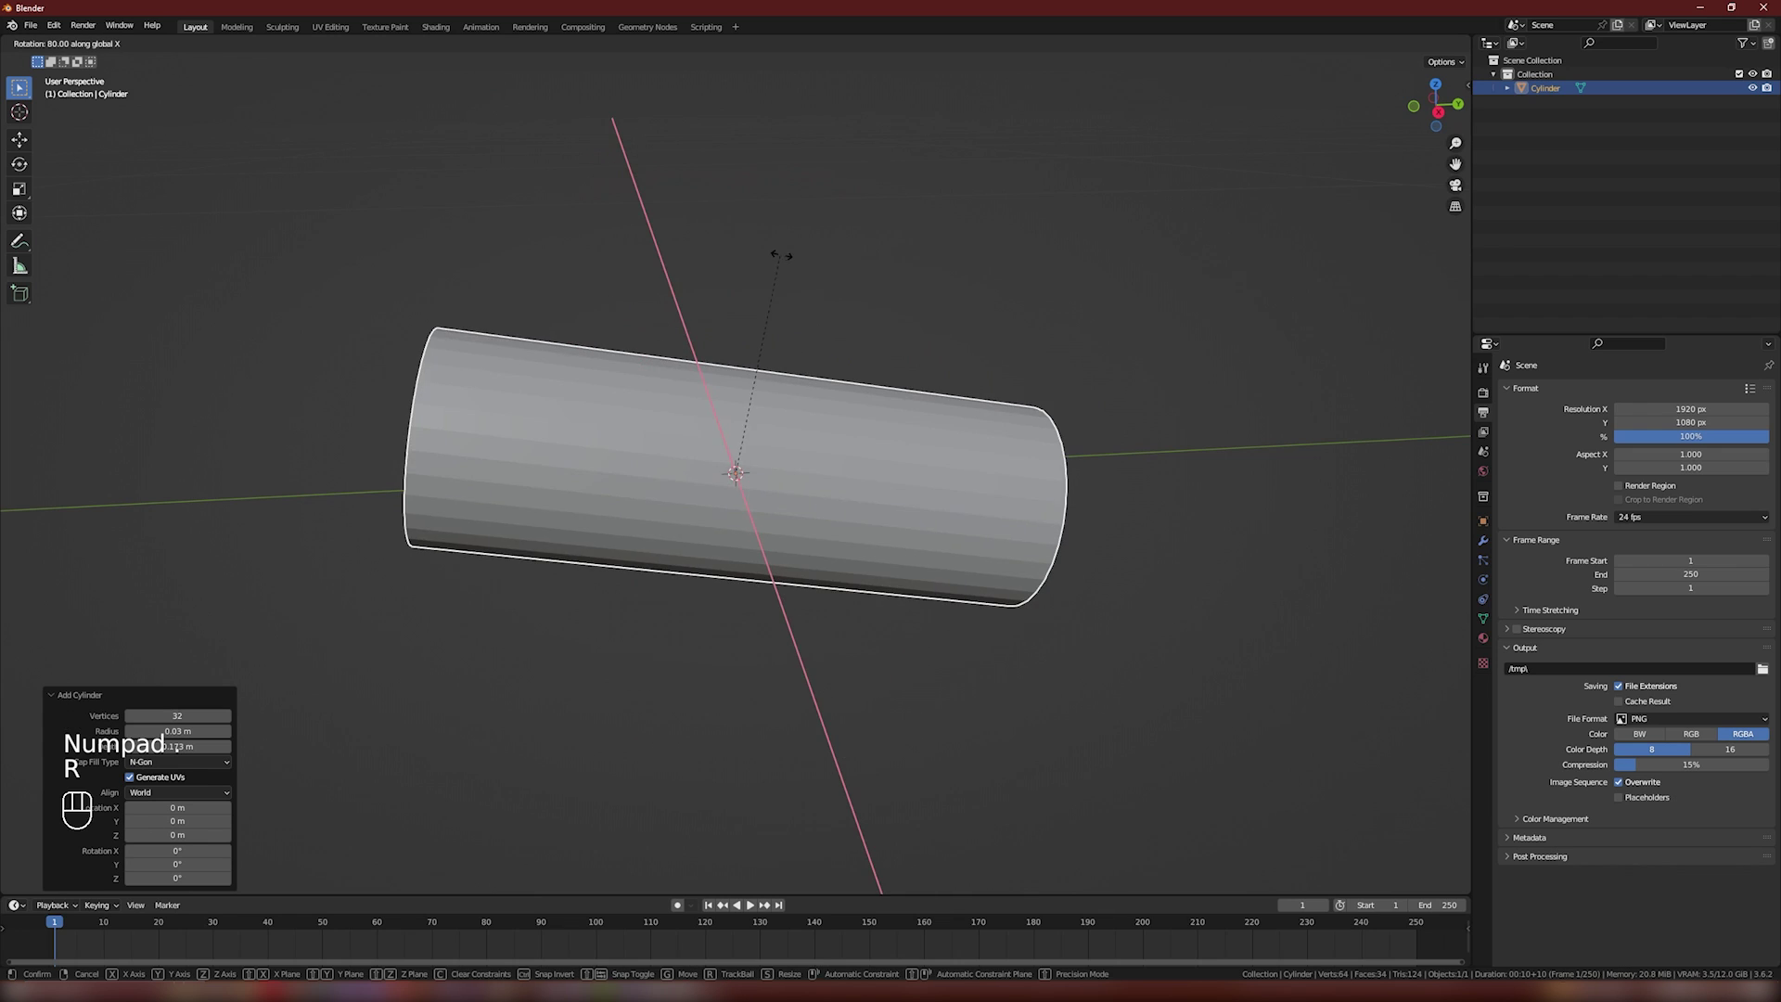
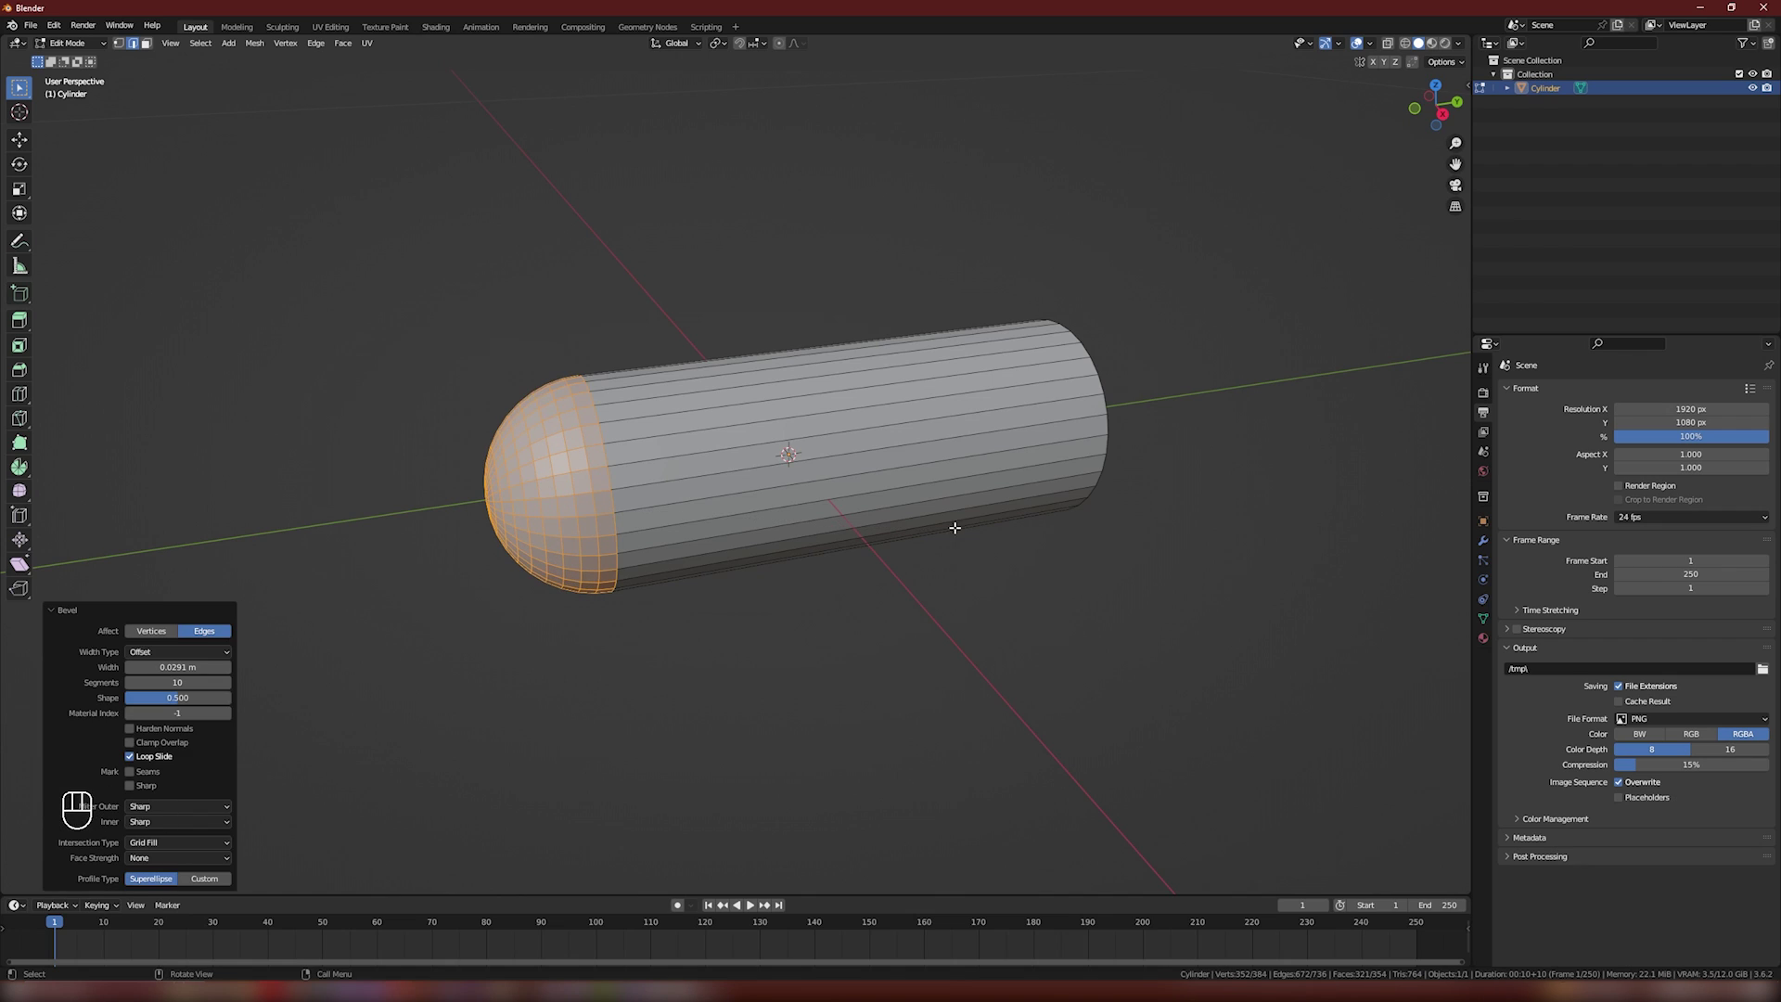
Step: Select an edge loop on the dome to taper it into a bullet nose
key("2")
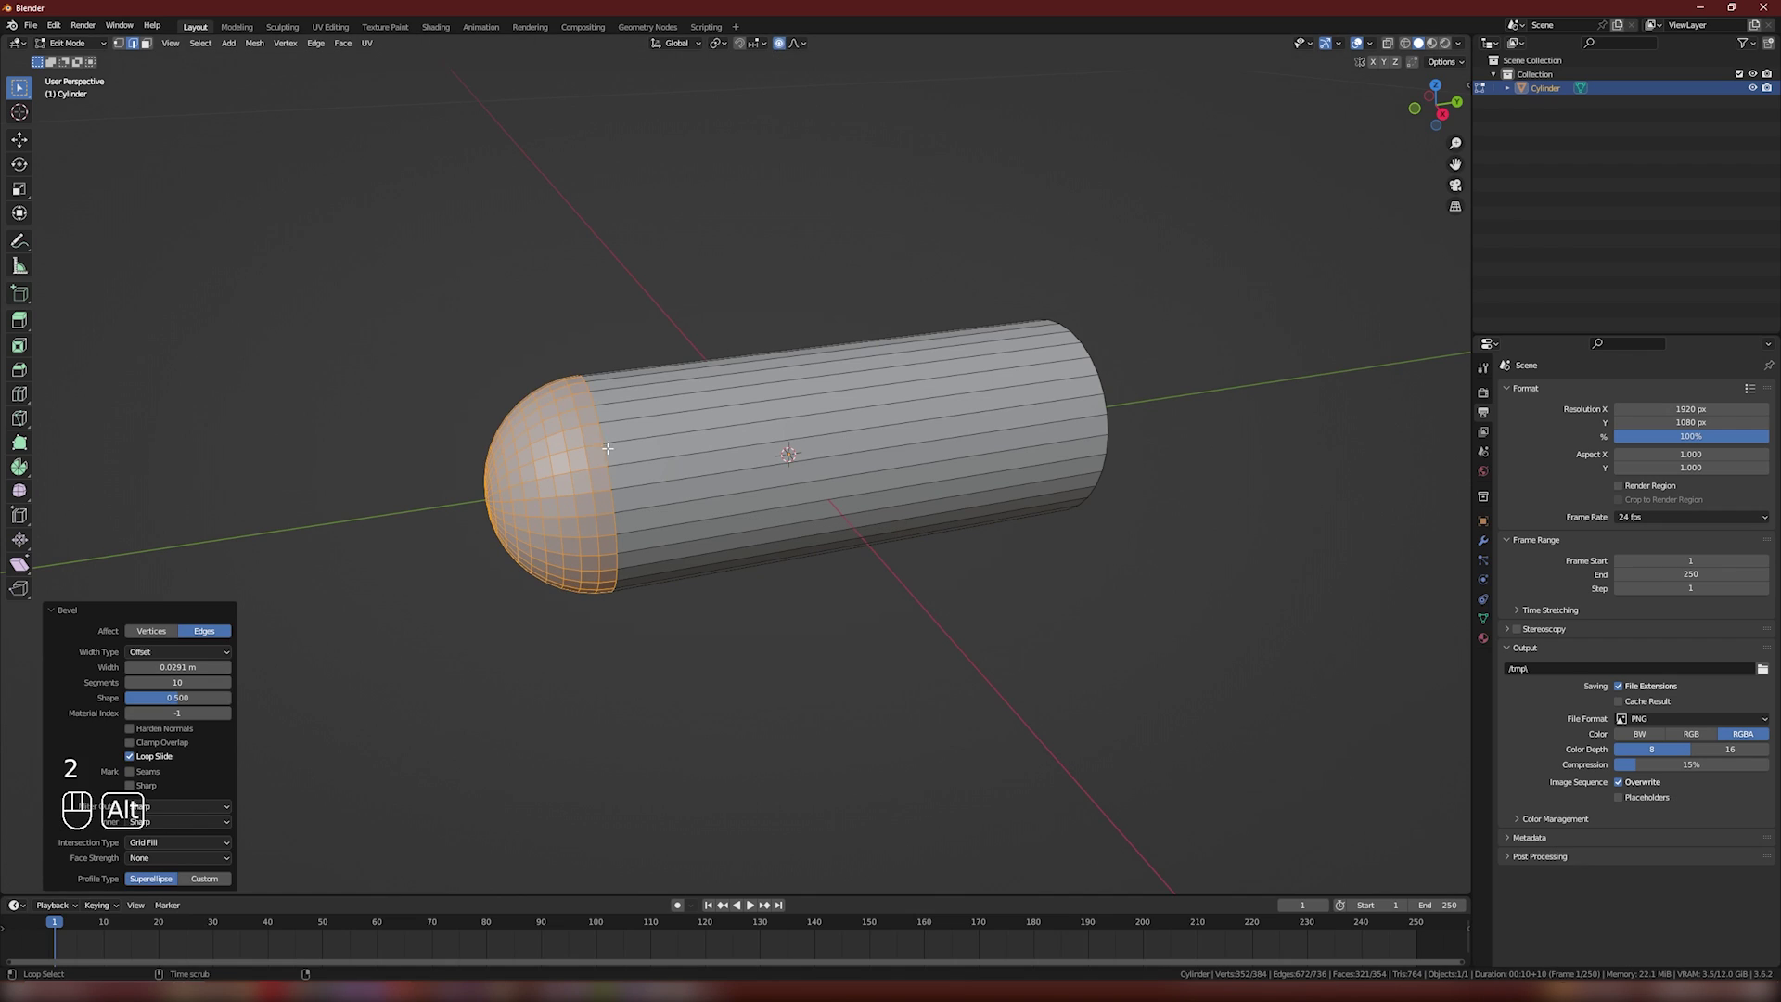
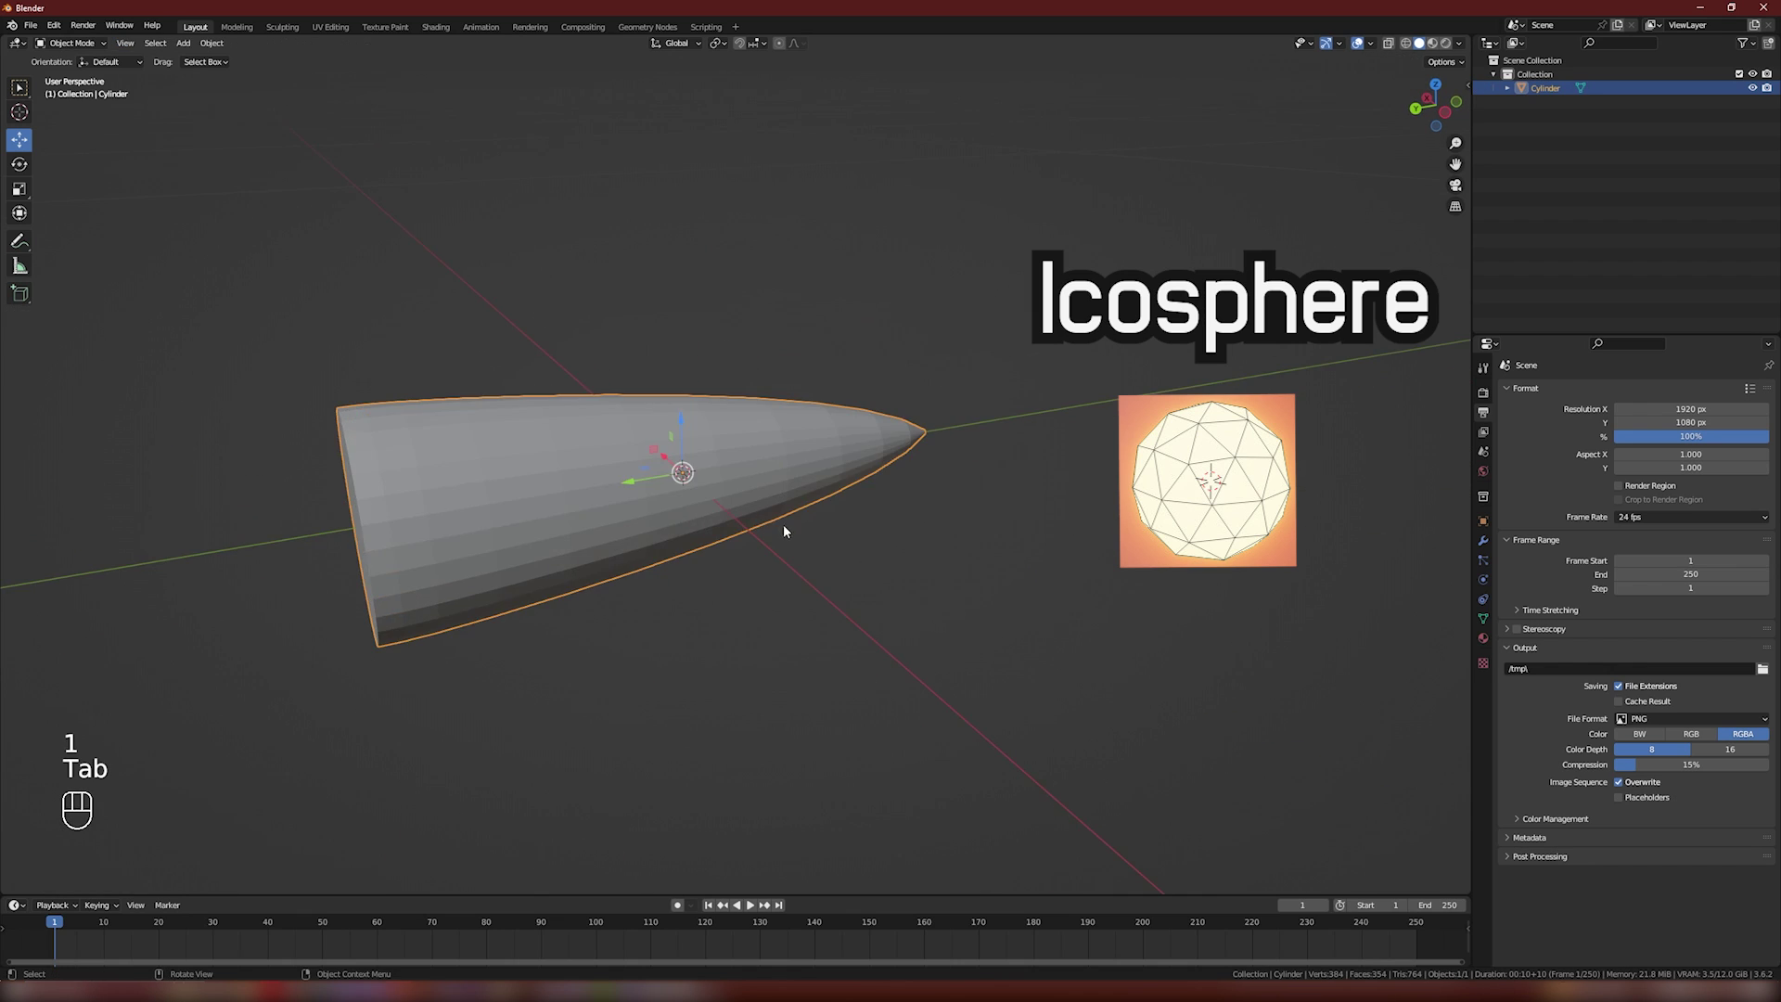
Step: Orbit and zoom to inspect the finished bullet, then select it for renaming
left_click_drag(656, 525, 746, 546)
left_click_drag(747, 546, 747, 509)
left_click_drag(746, 509, 811, 539)
left_click(681, 473)
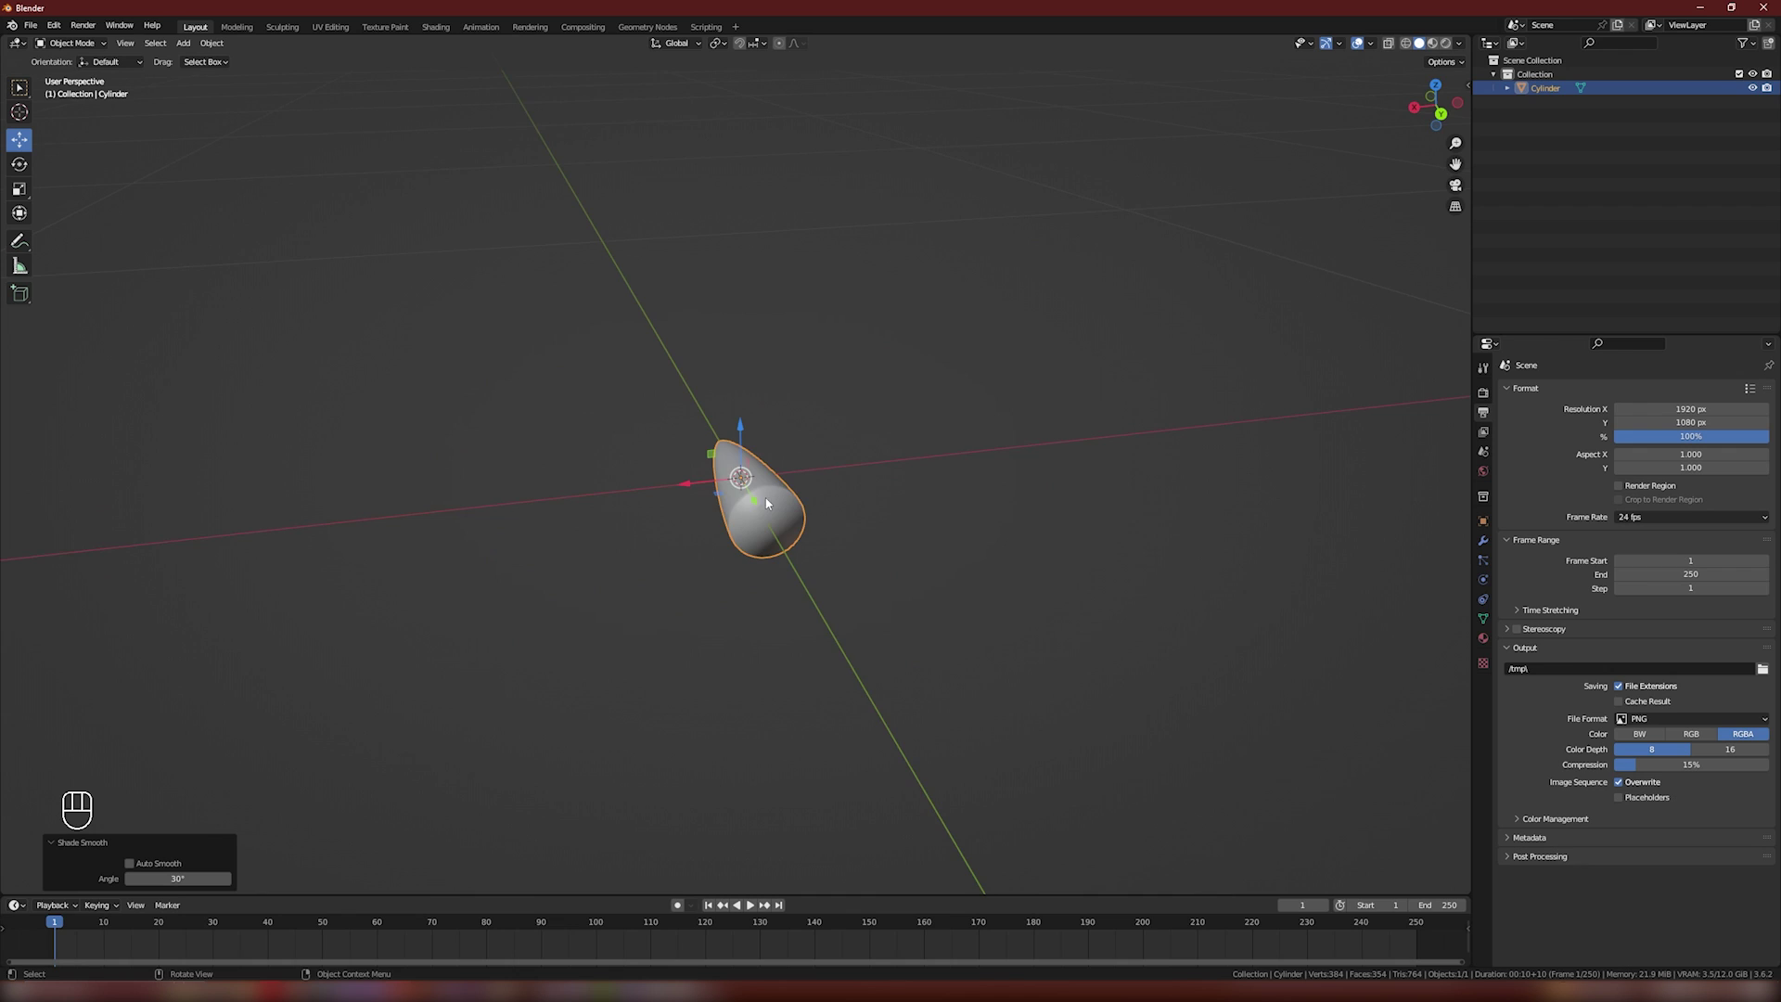
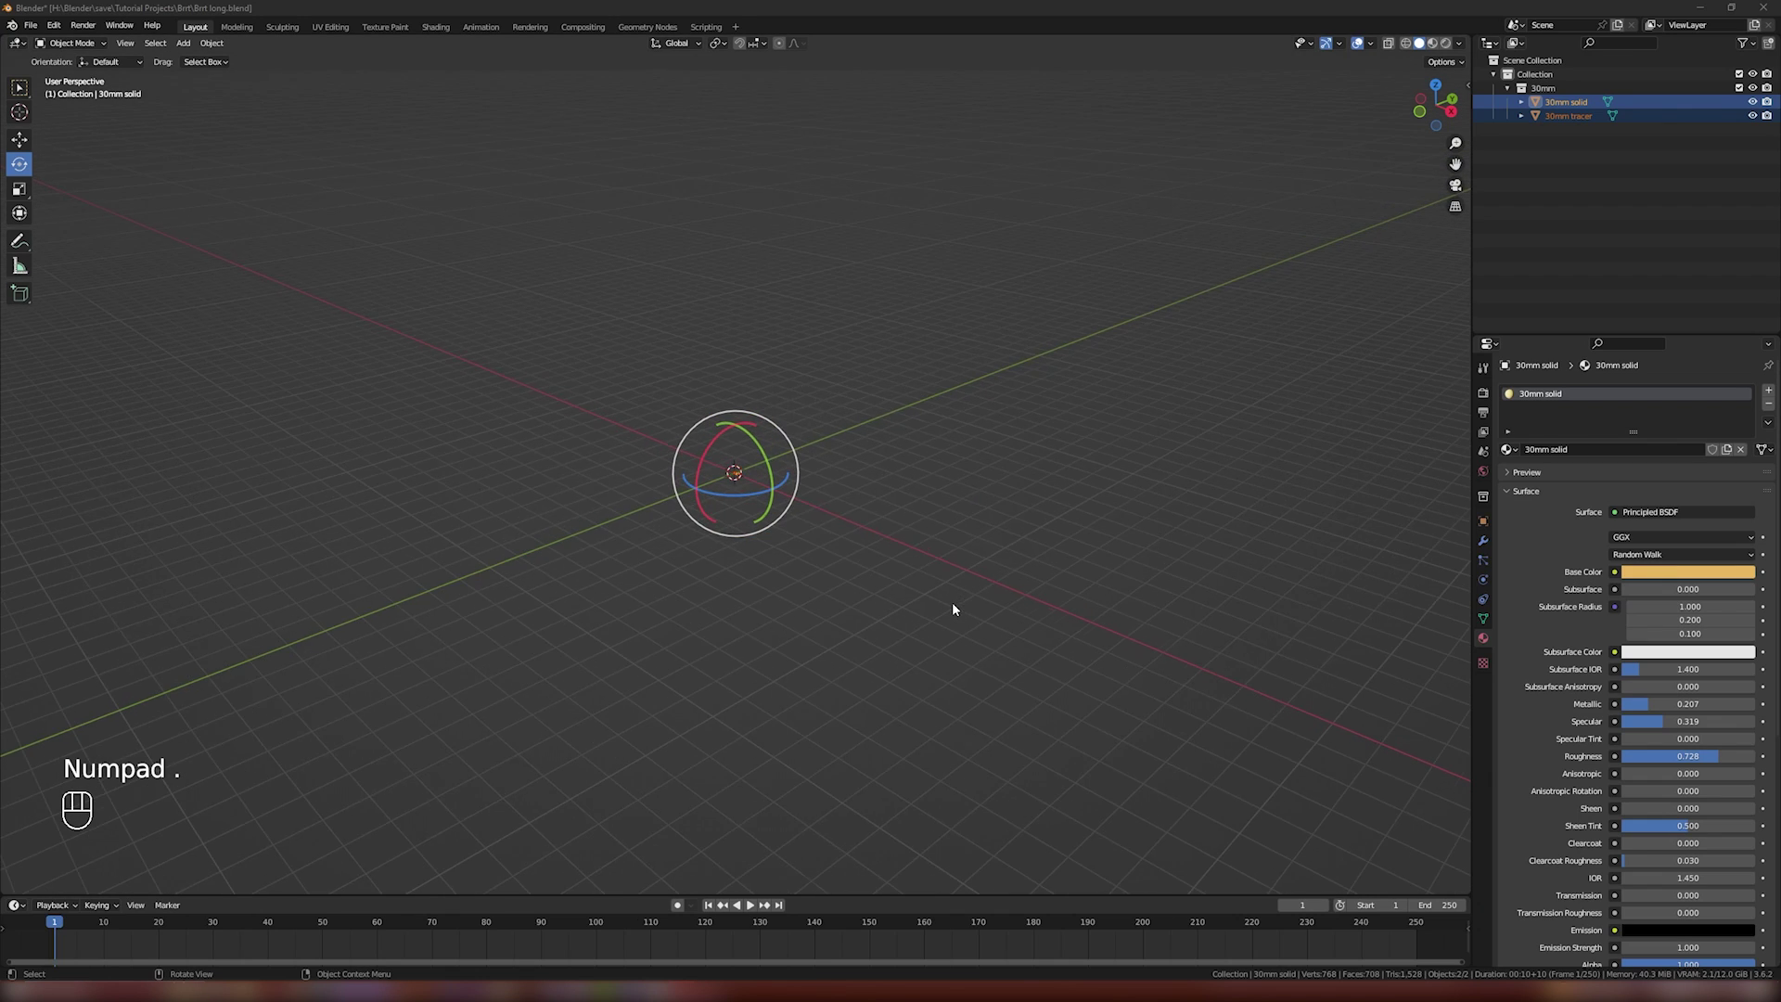
Step: Append the A-10 aircraft collection from its .blend file via File > Append
middle_click(879, 576)
left_click(877, 567)
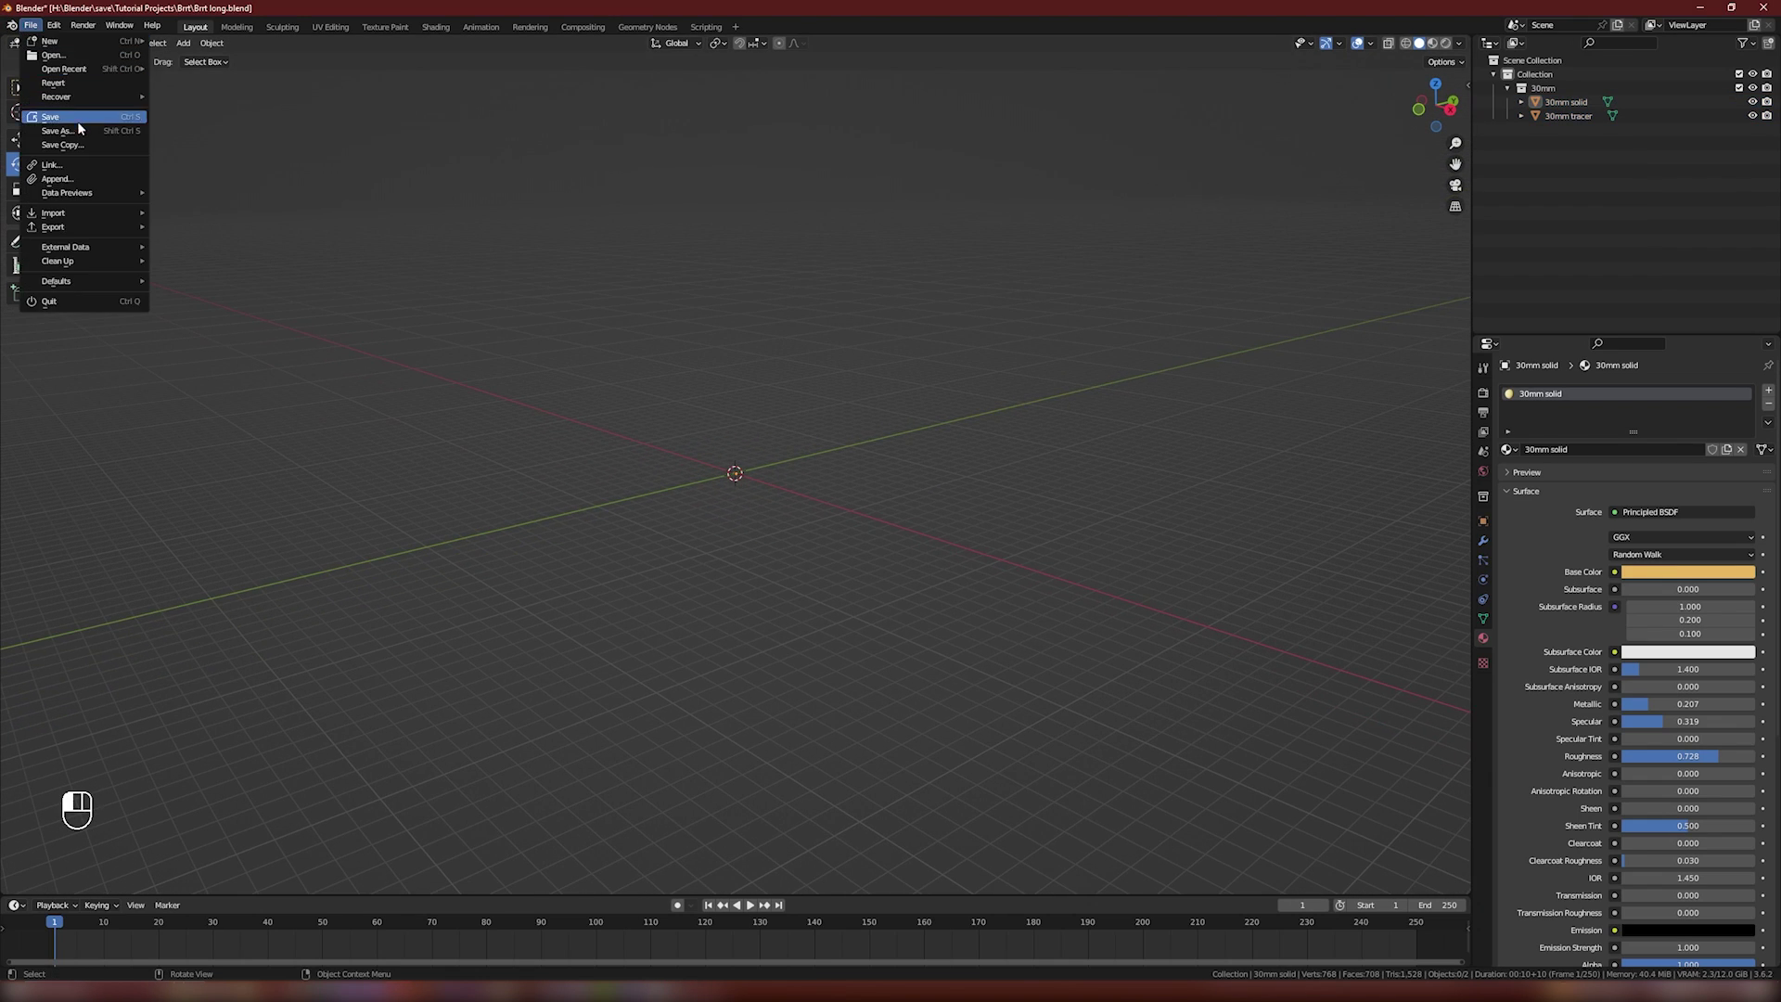
left_click_drag(70, 184, 811, 417)
left_click(847, 520)
left_click_drag(755, 522, 849, 493)
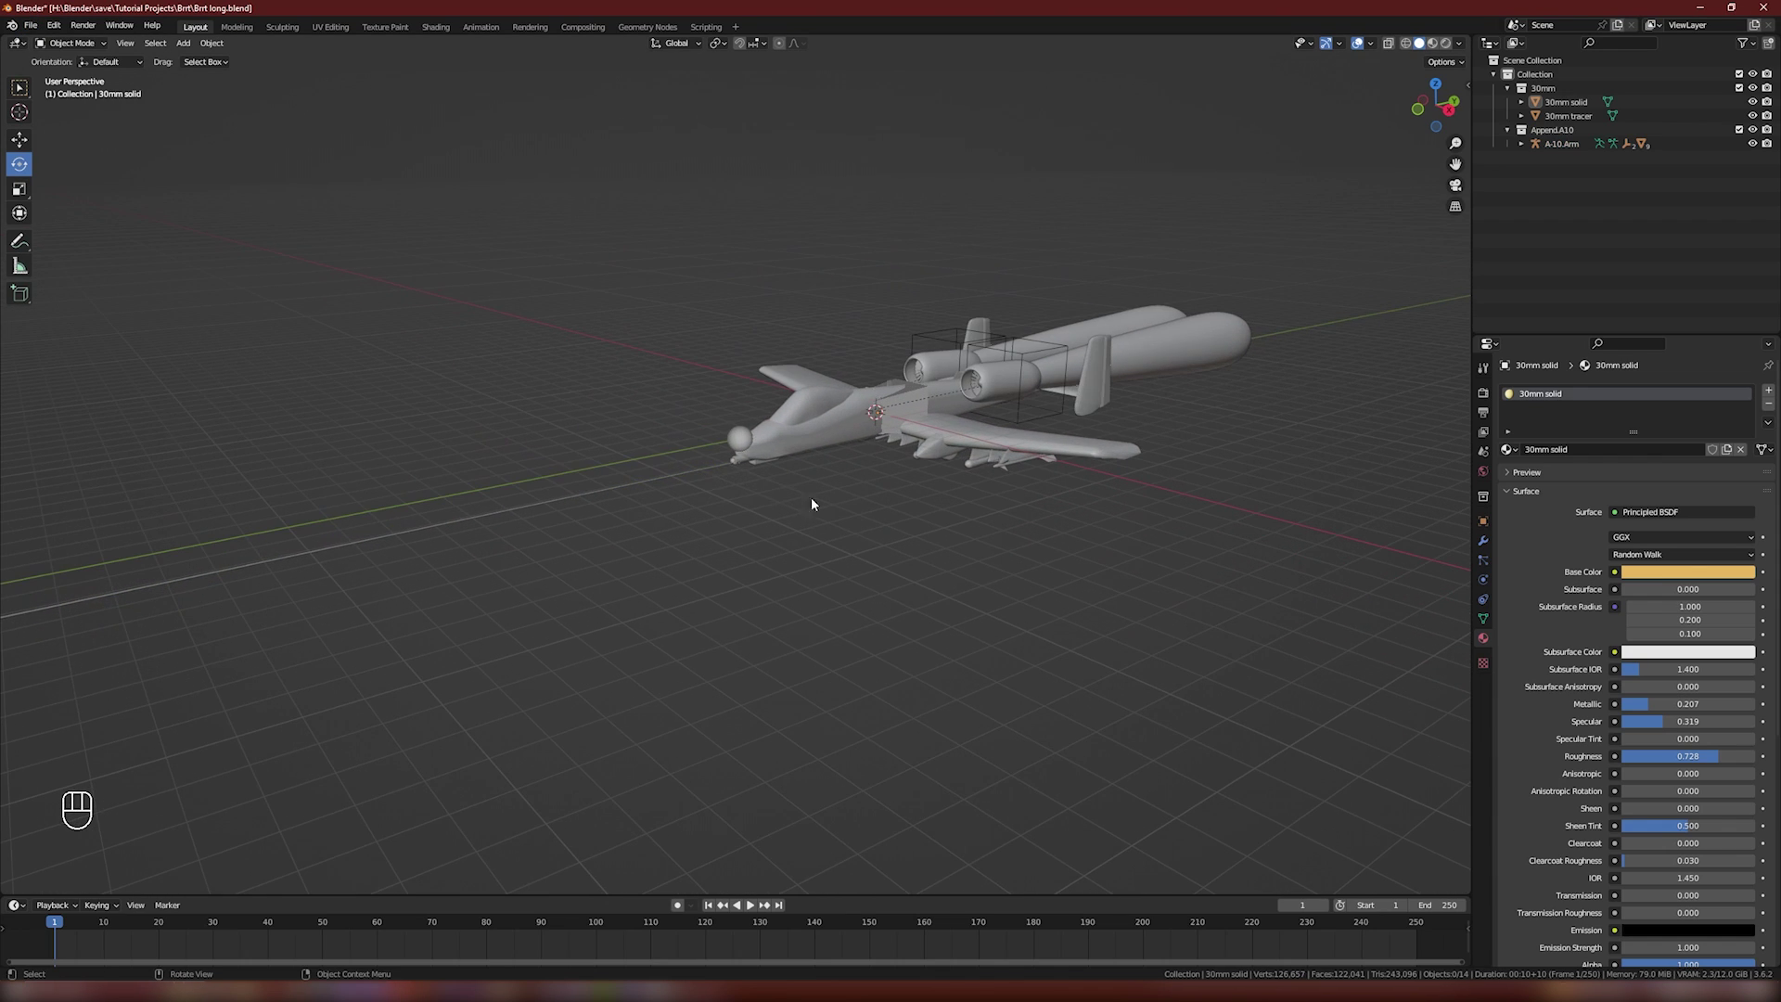
left_click(705, 467)
Step: Select the fuselage and add a new mesh plane near the A-10's gun
key("h")
left_click(779, 481)
left_click(961, 574)
key("shift+a")
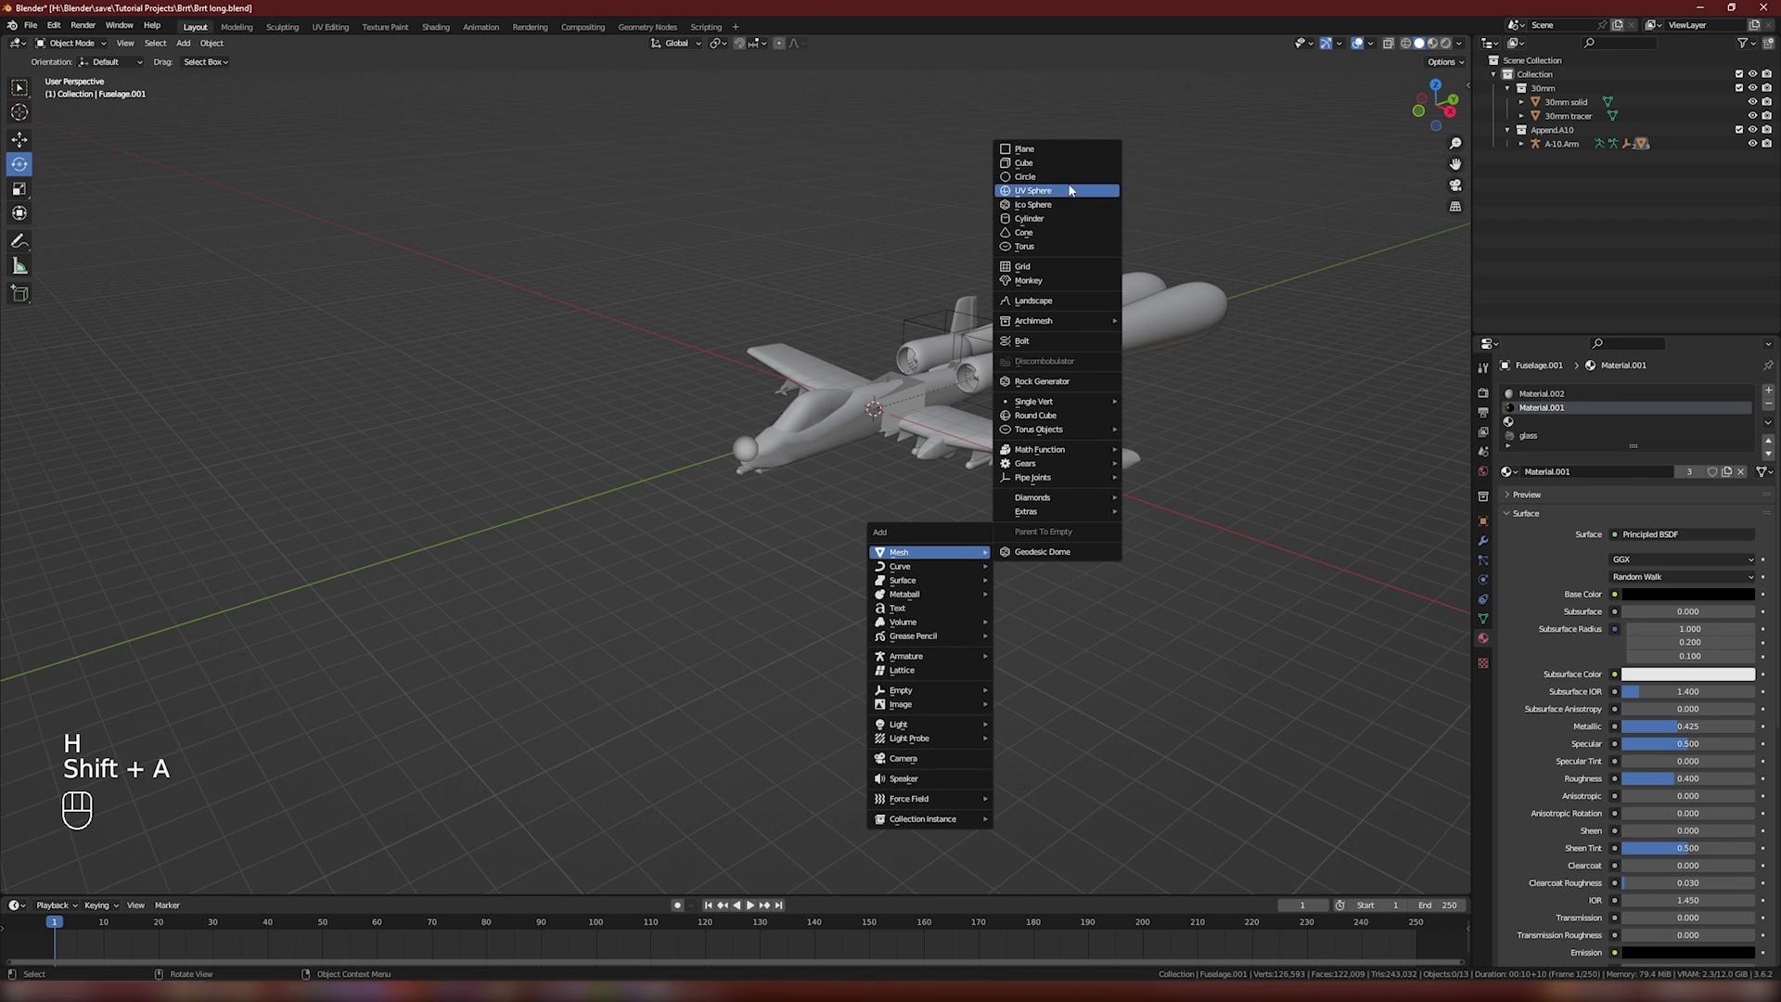
left_click(894, 478)
left_click(731, 443)
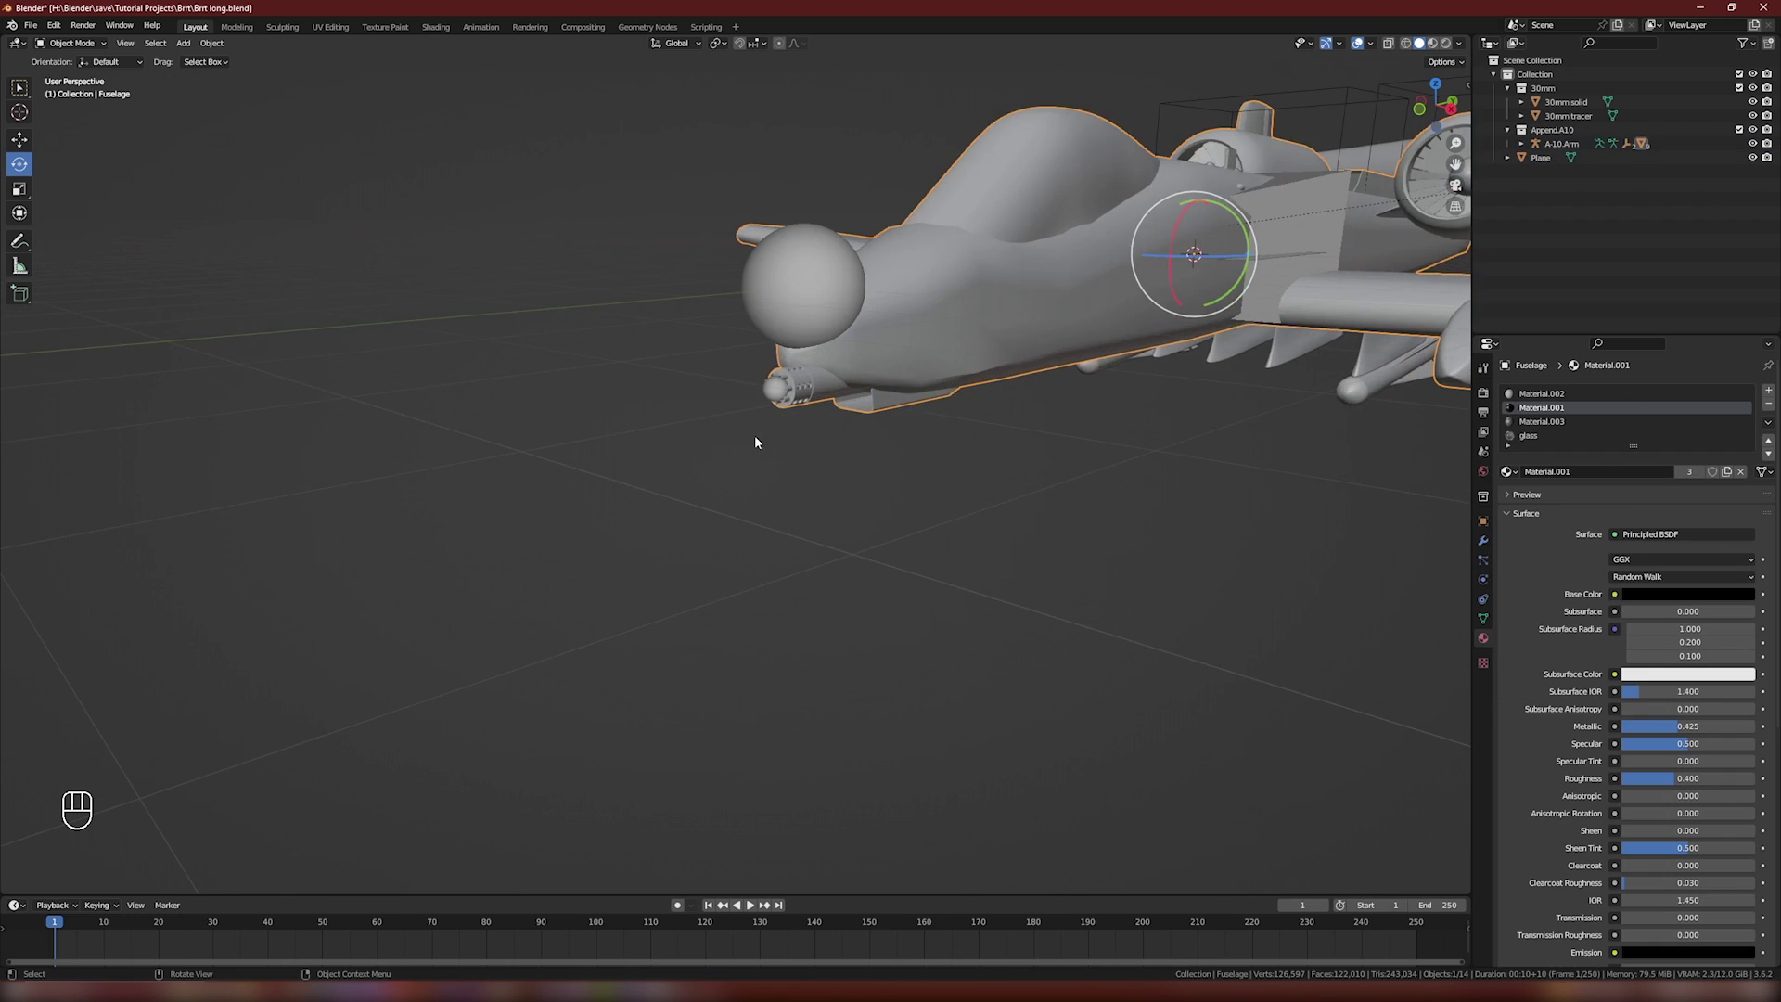
Step: Bring the nose gun into view and enter Edit Mode on the fuselage mesh
left_click_drag(811, 391, 798, 435)
key("Tab")
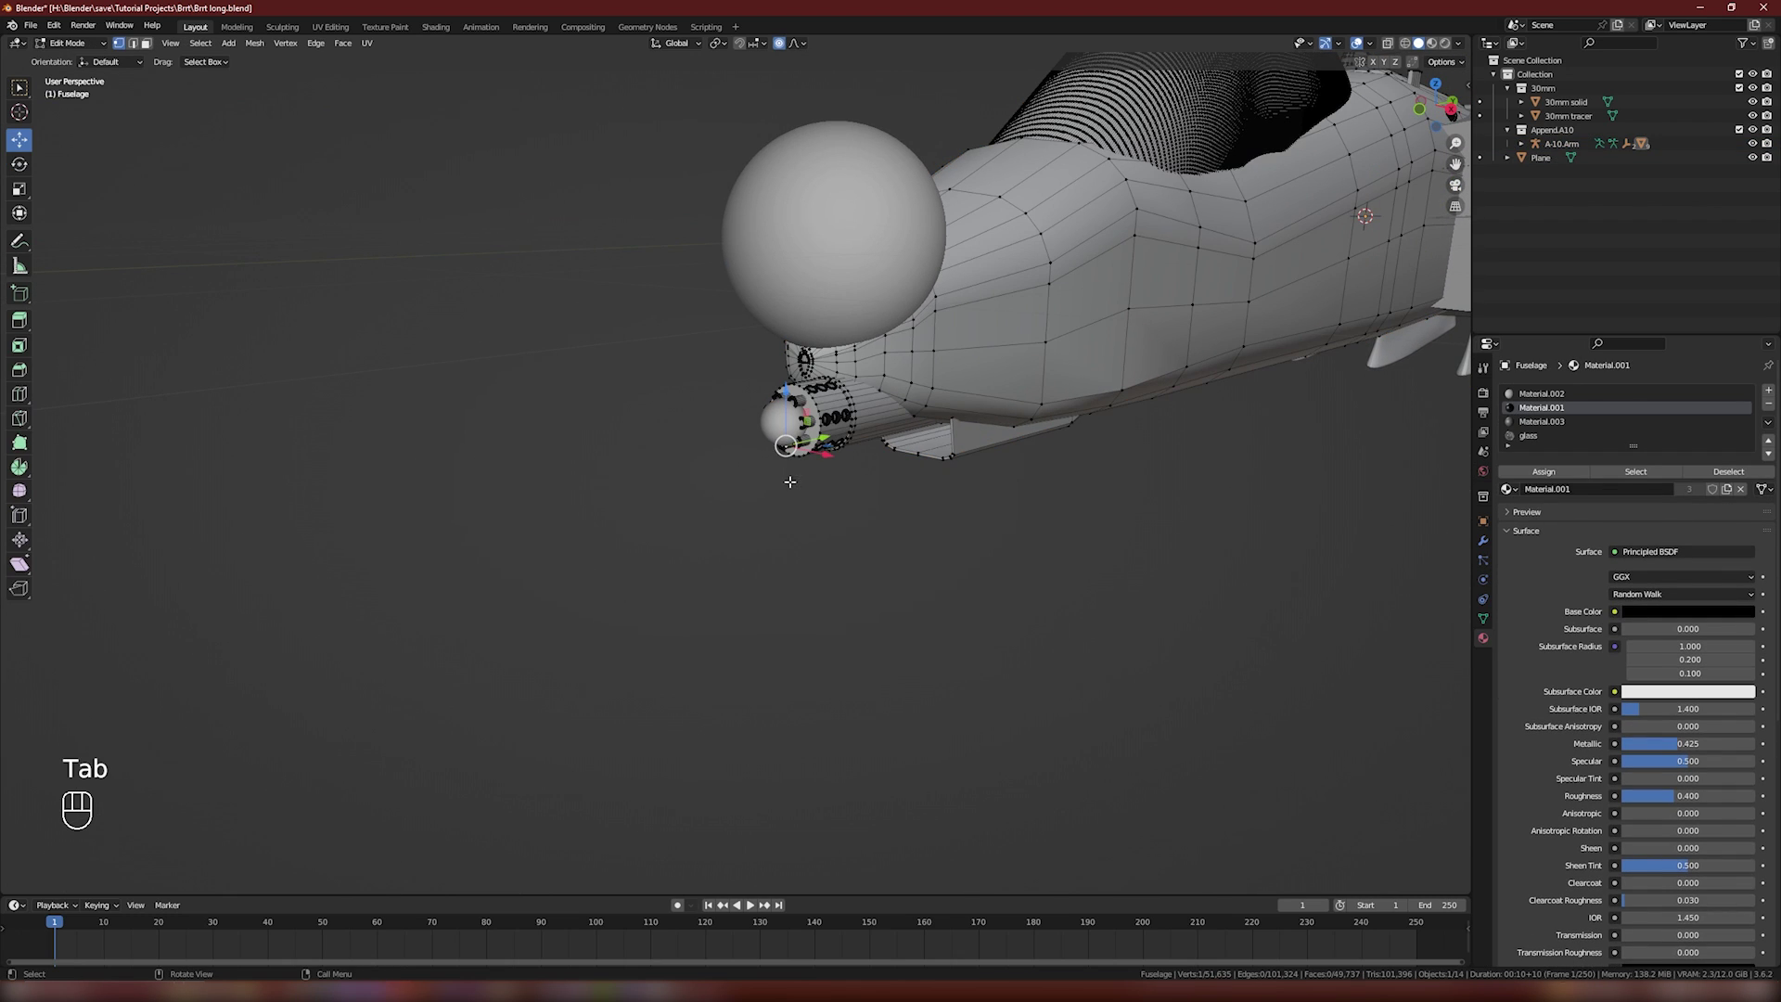
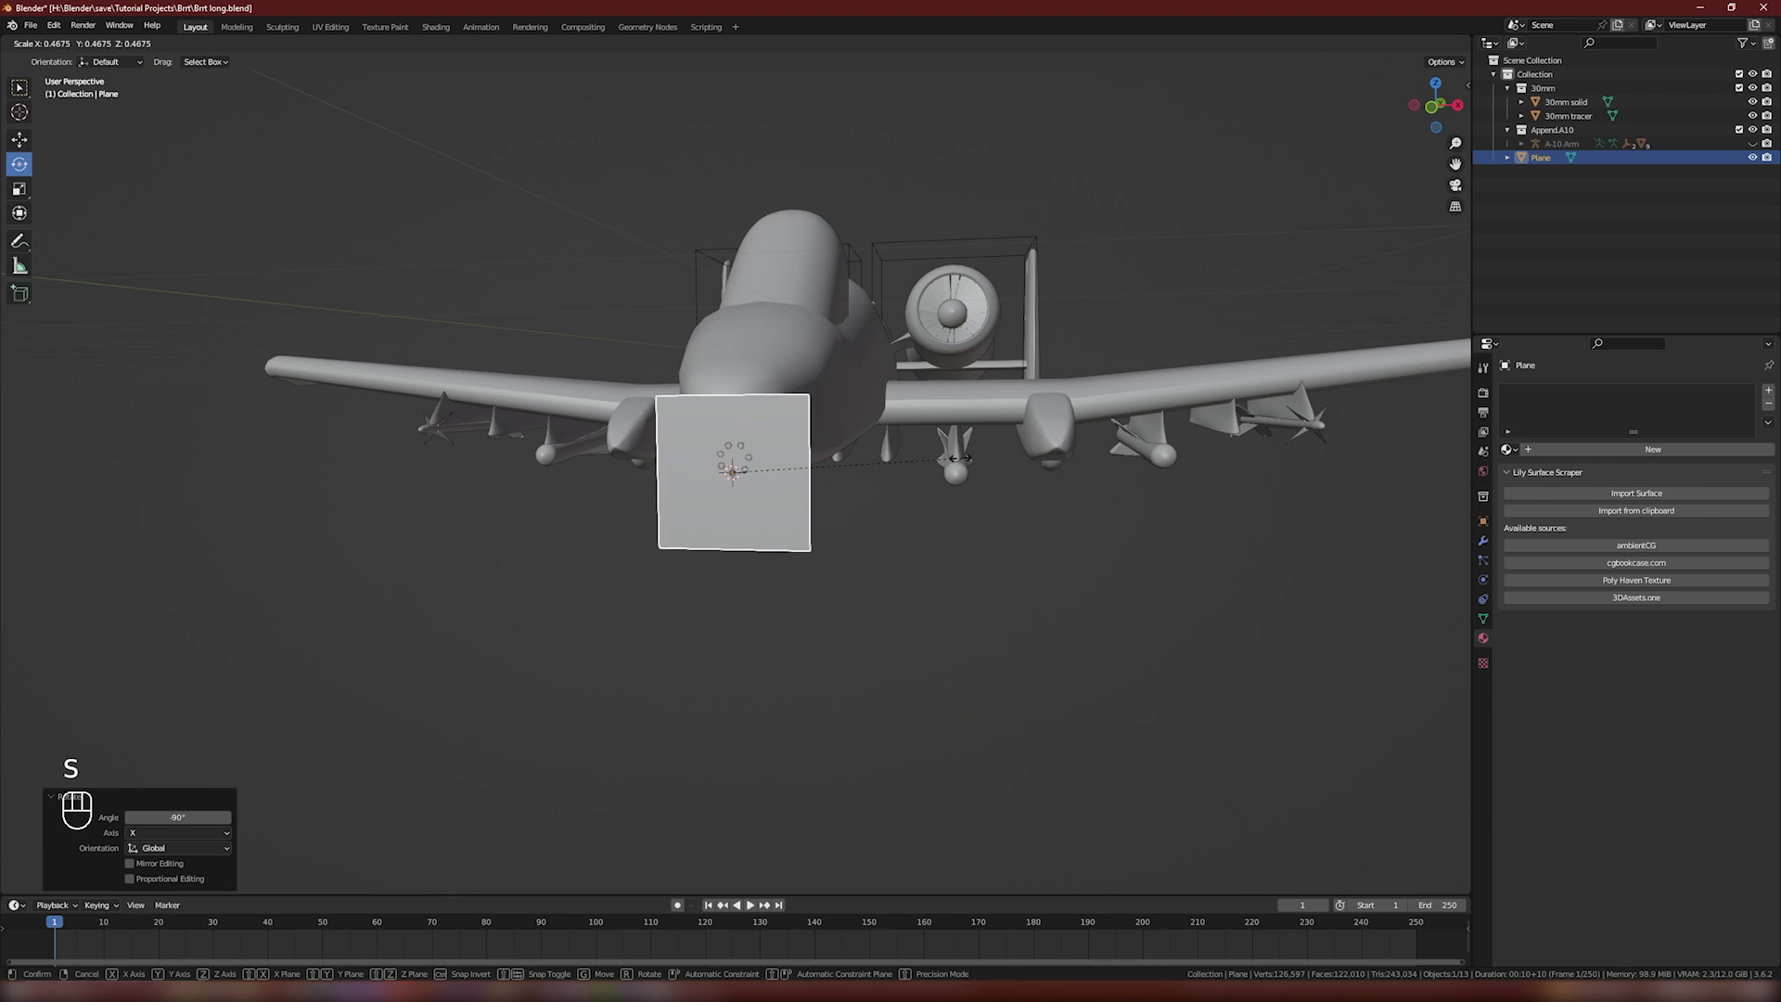
Step: Shrink the emitter plane to barrel size and check it sits in a GAU-8 muzzle opening
key("s")
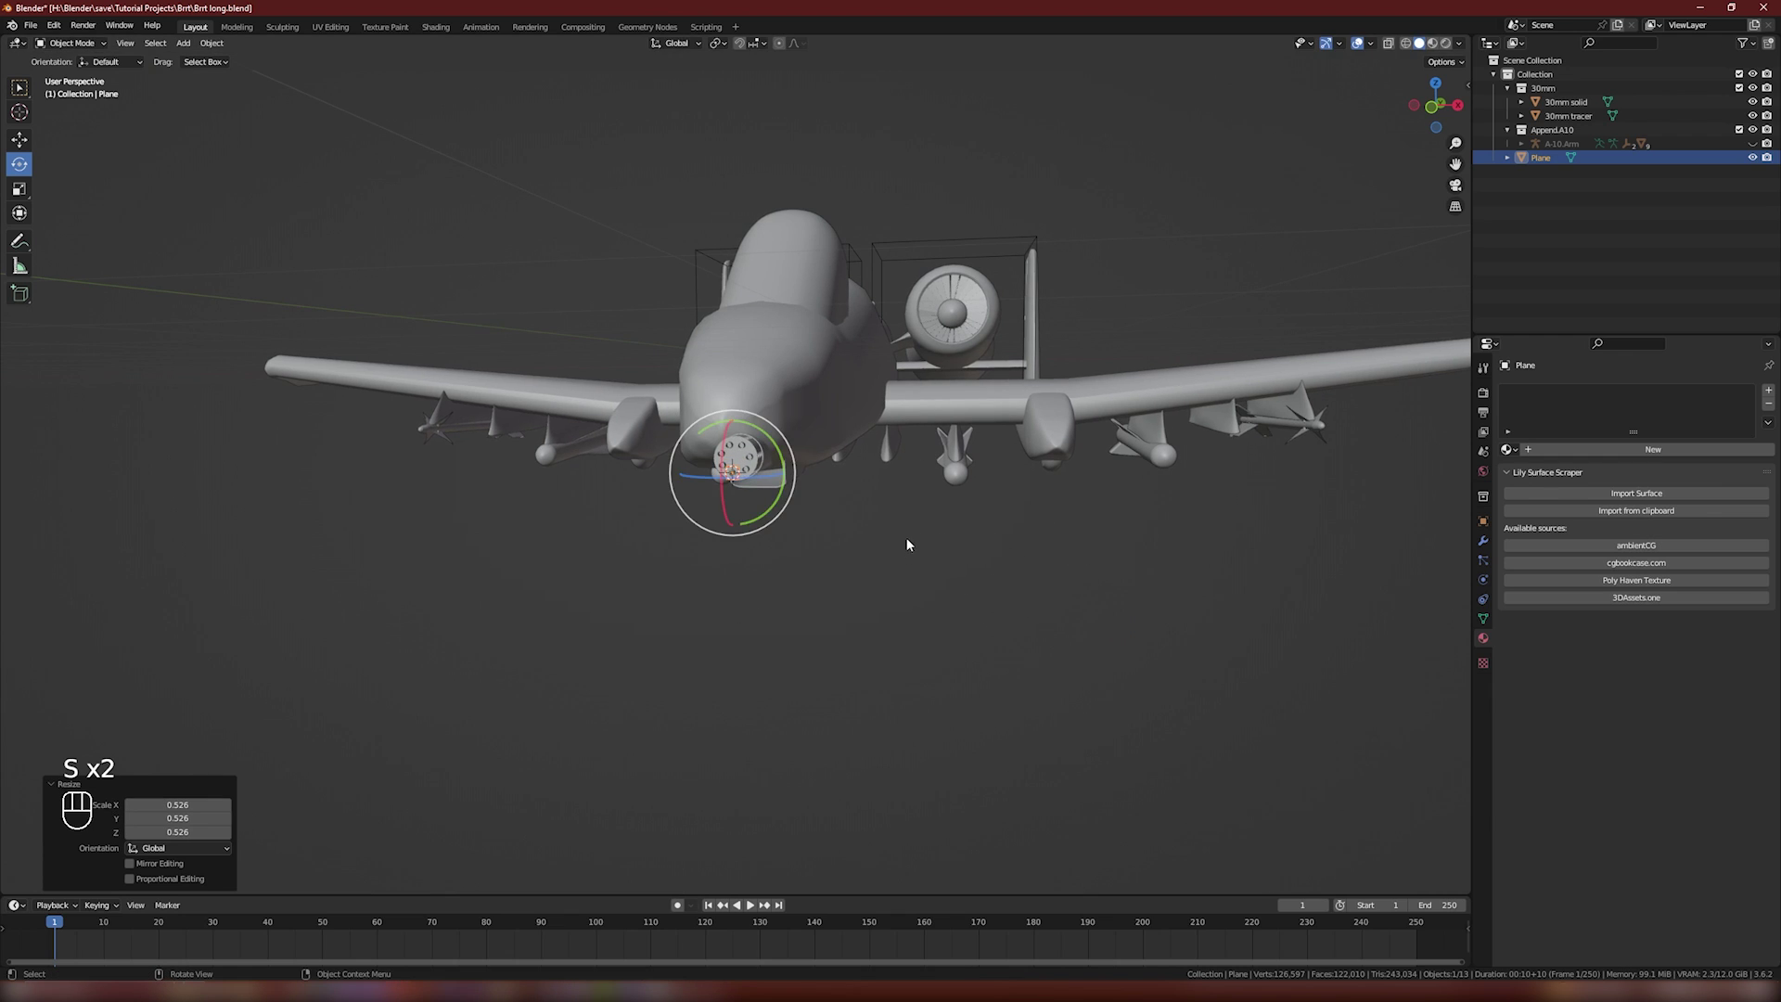
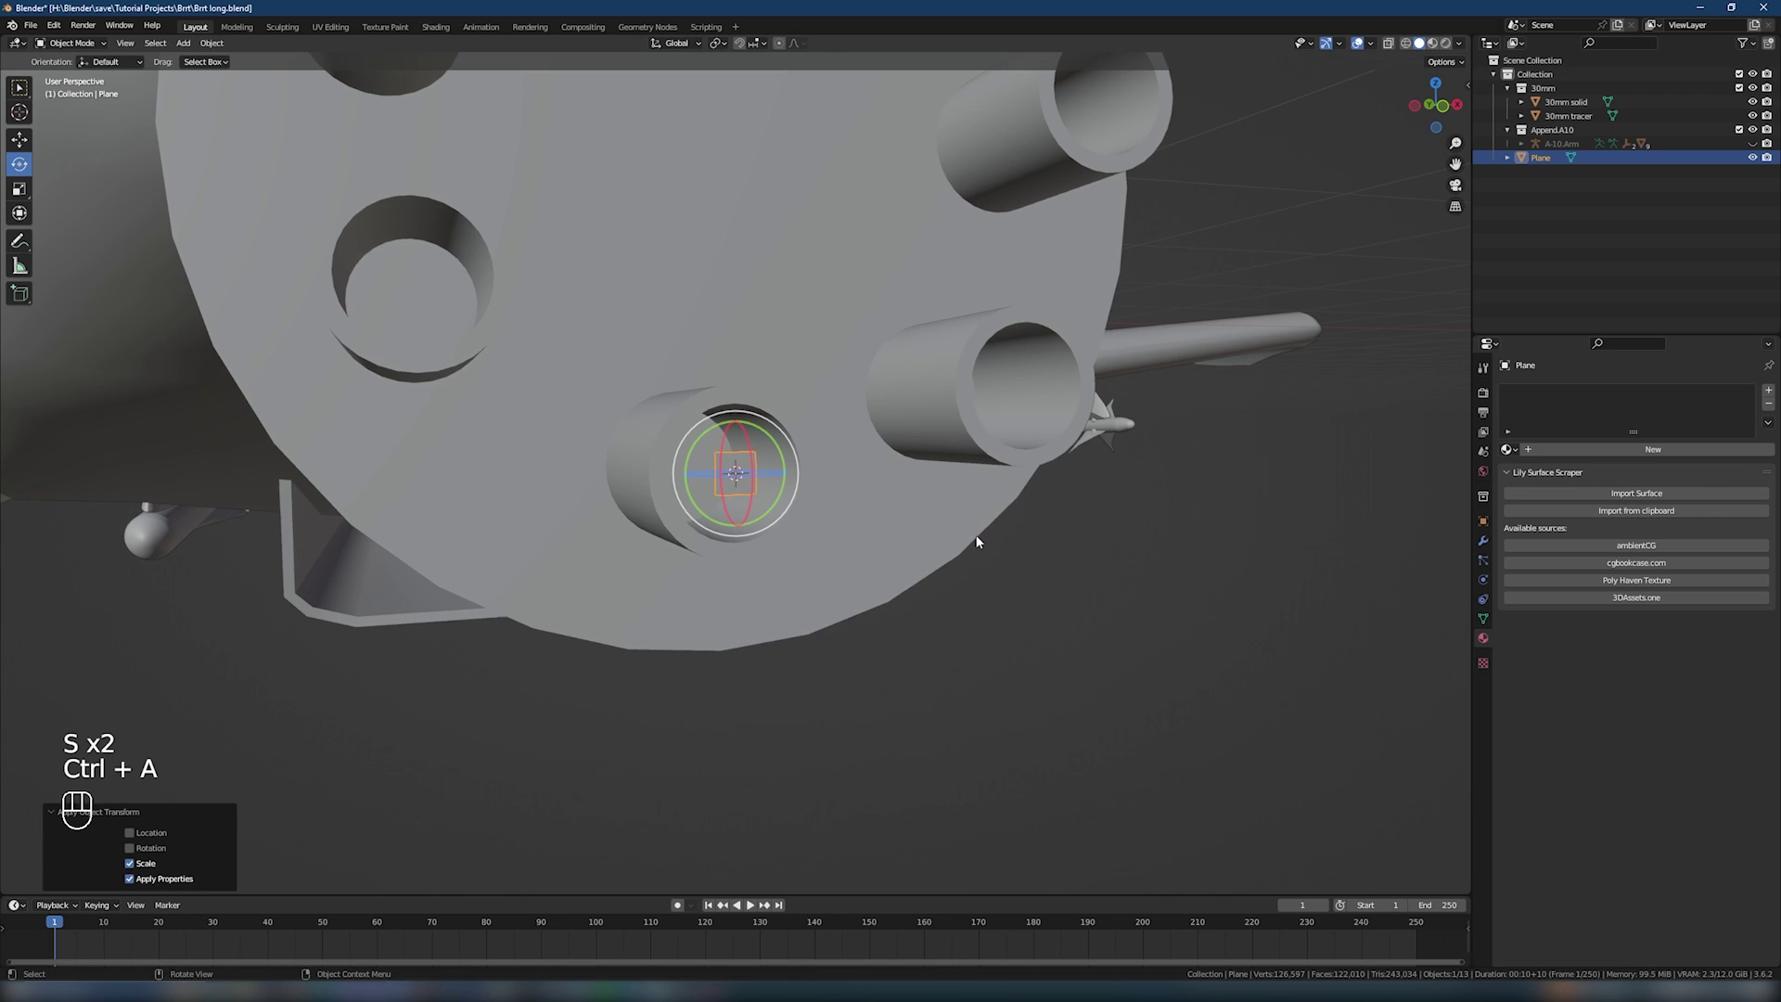
left_click_drag(1042, 548, 1097, 559)
left_click(1097, 560)
left_click(936, 479)
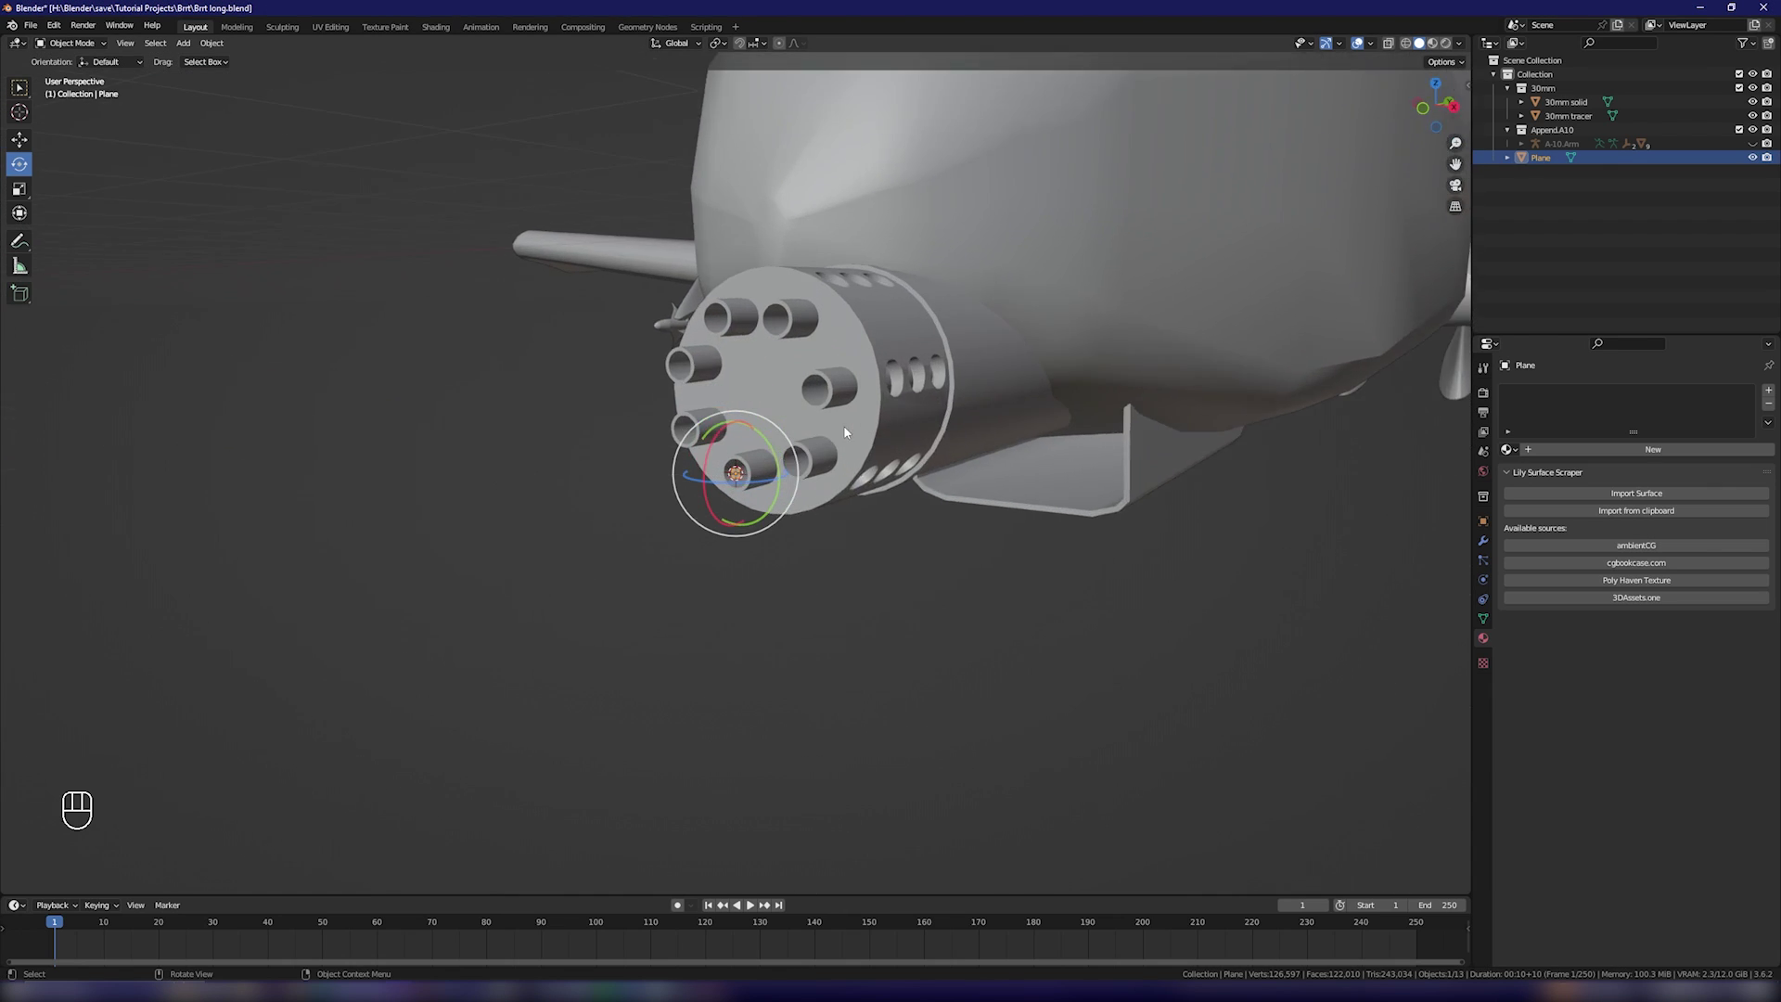
left_click(847, 427)
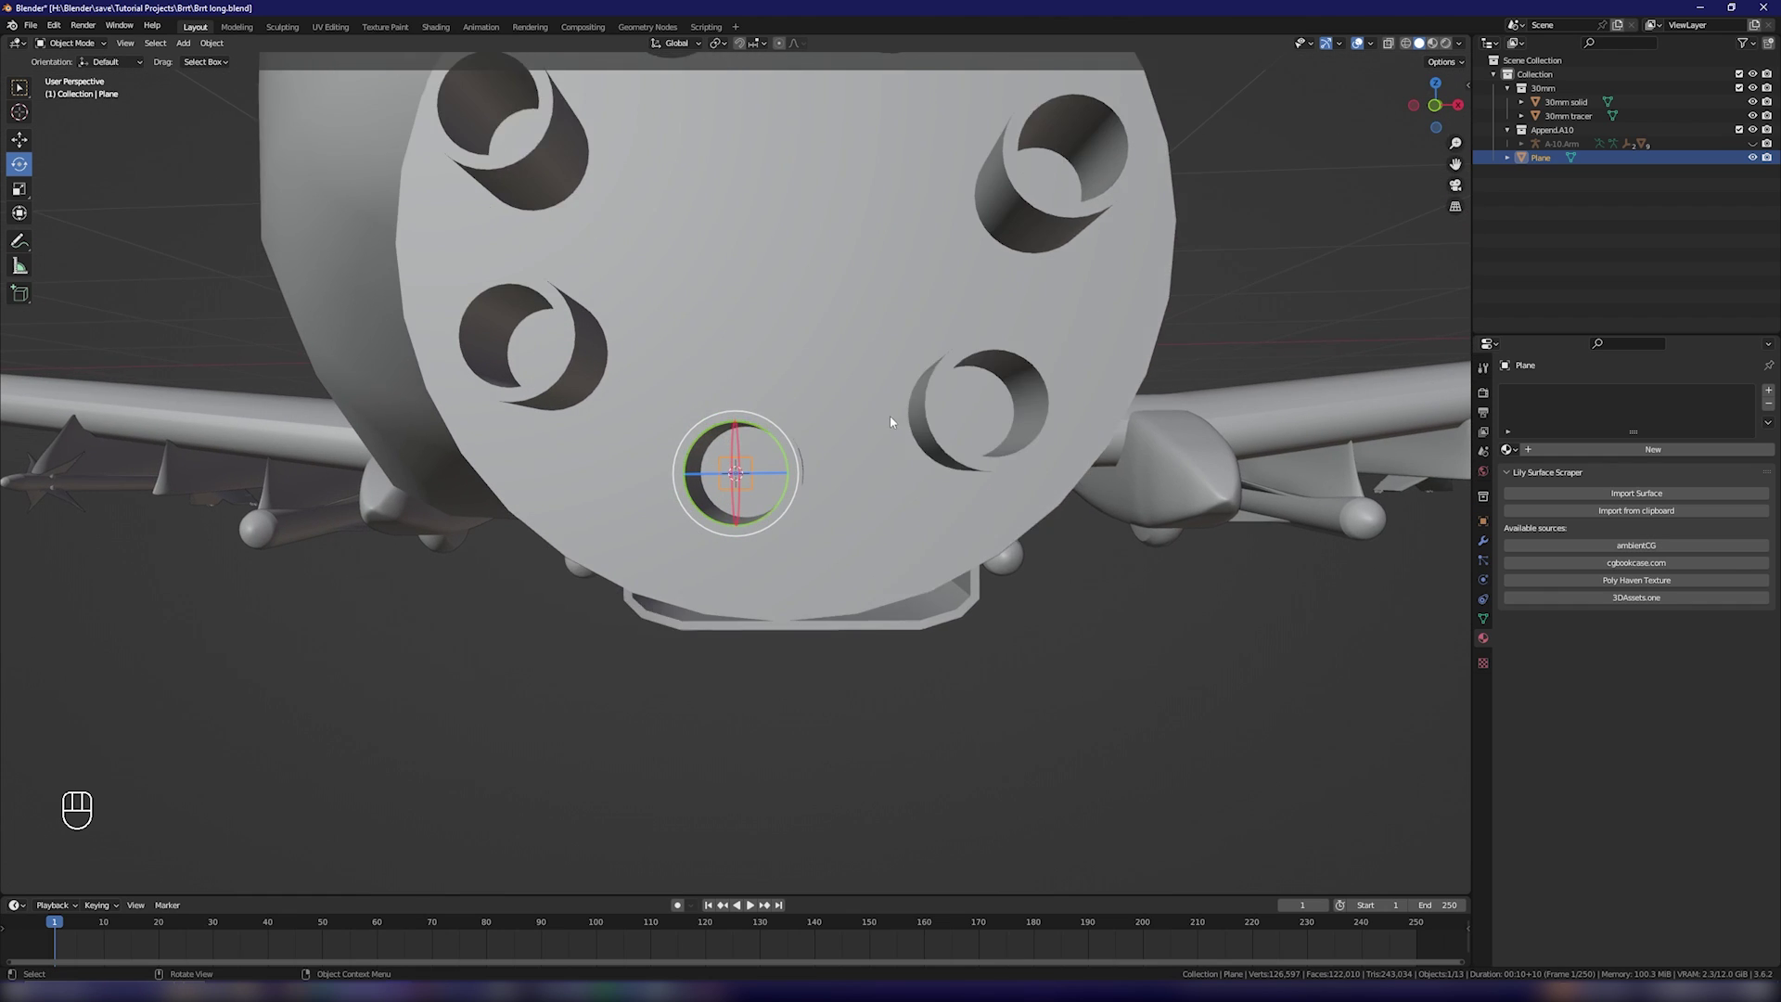
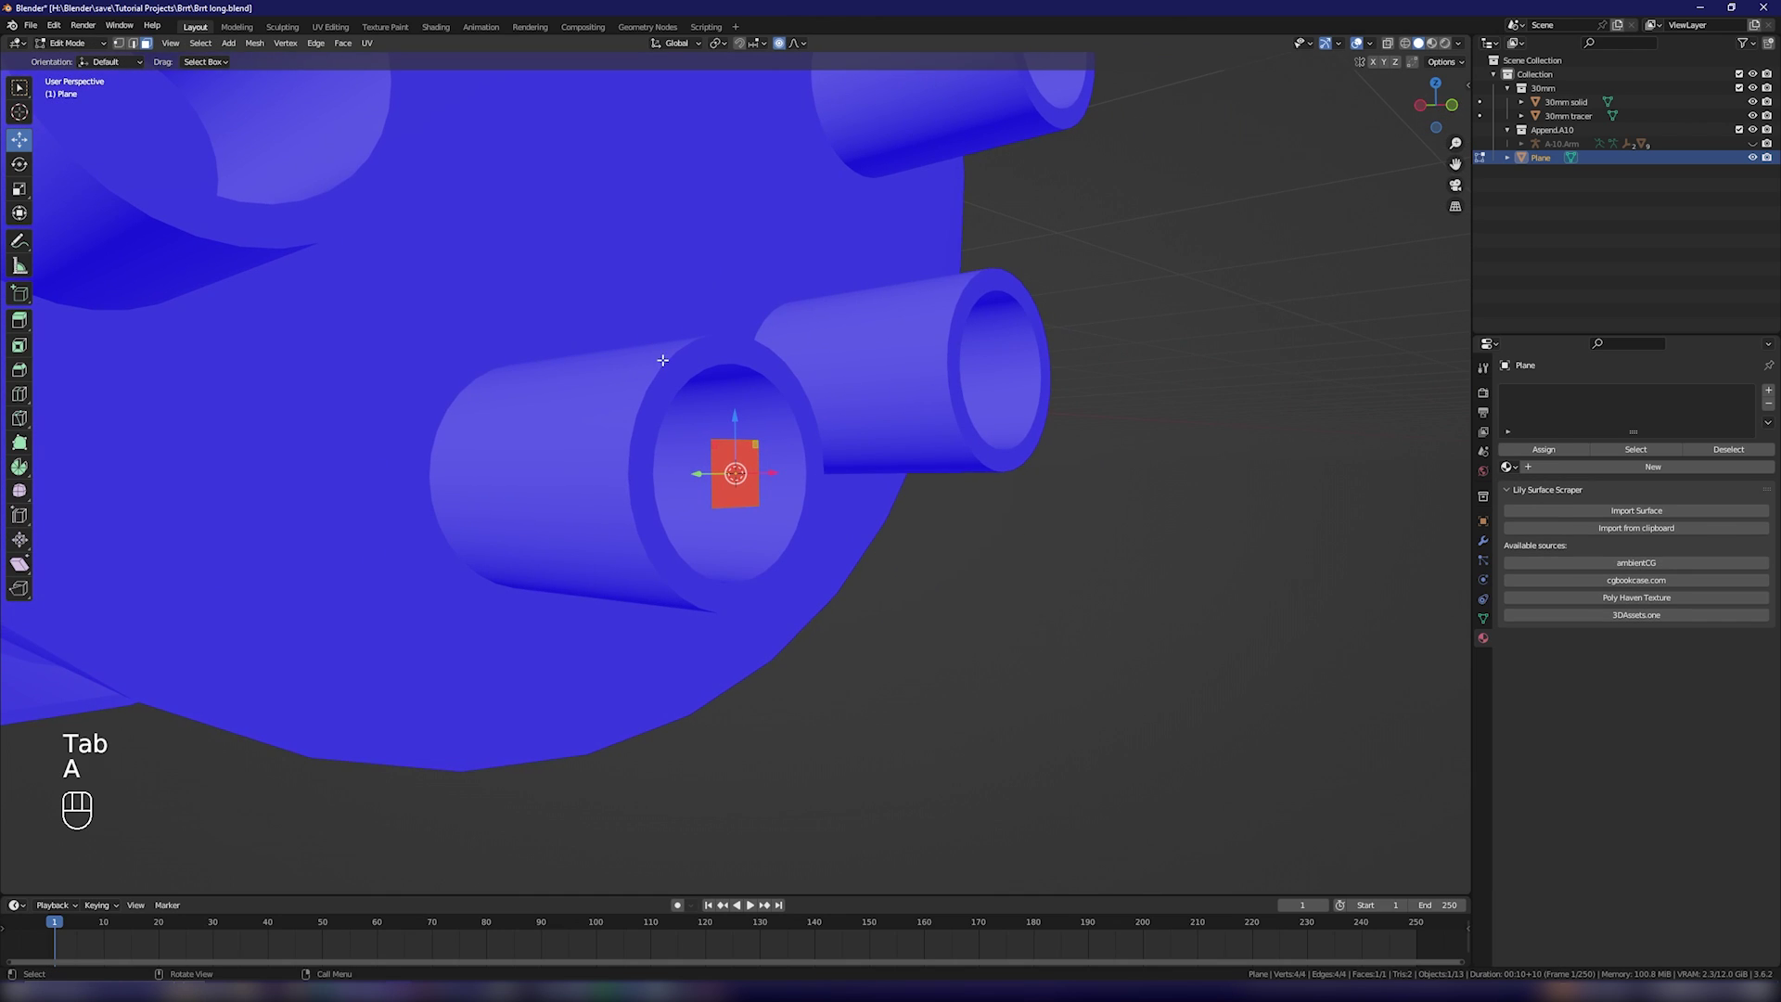
Step: Leave Edit Mode and select the plane together with the A-10.Arm rig
left_click_drag(265, 47, 412, 309)
key("Tab")
left_click_drag(956, 643, 949, 398)
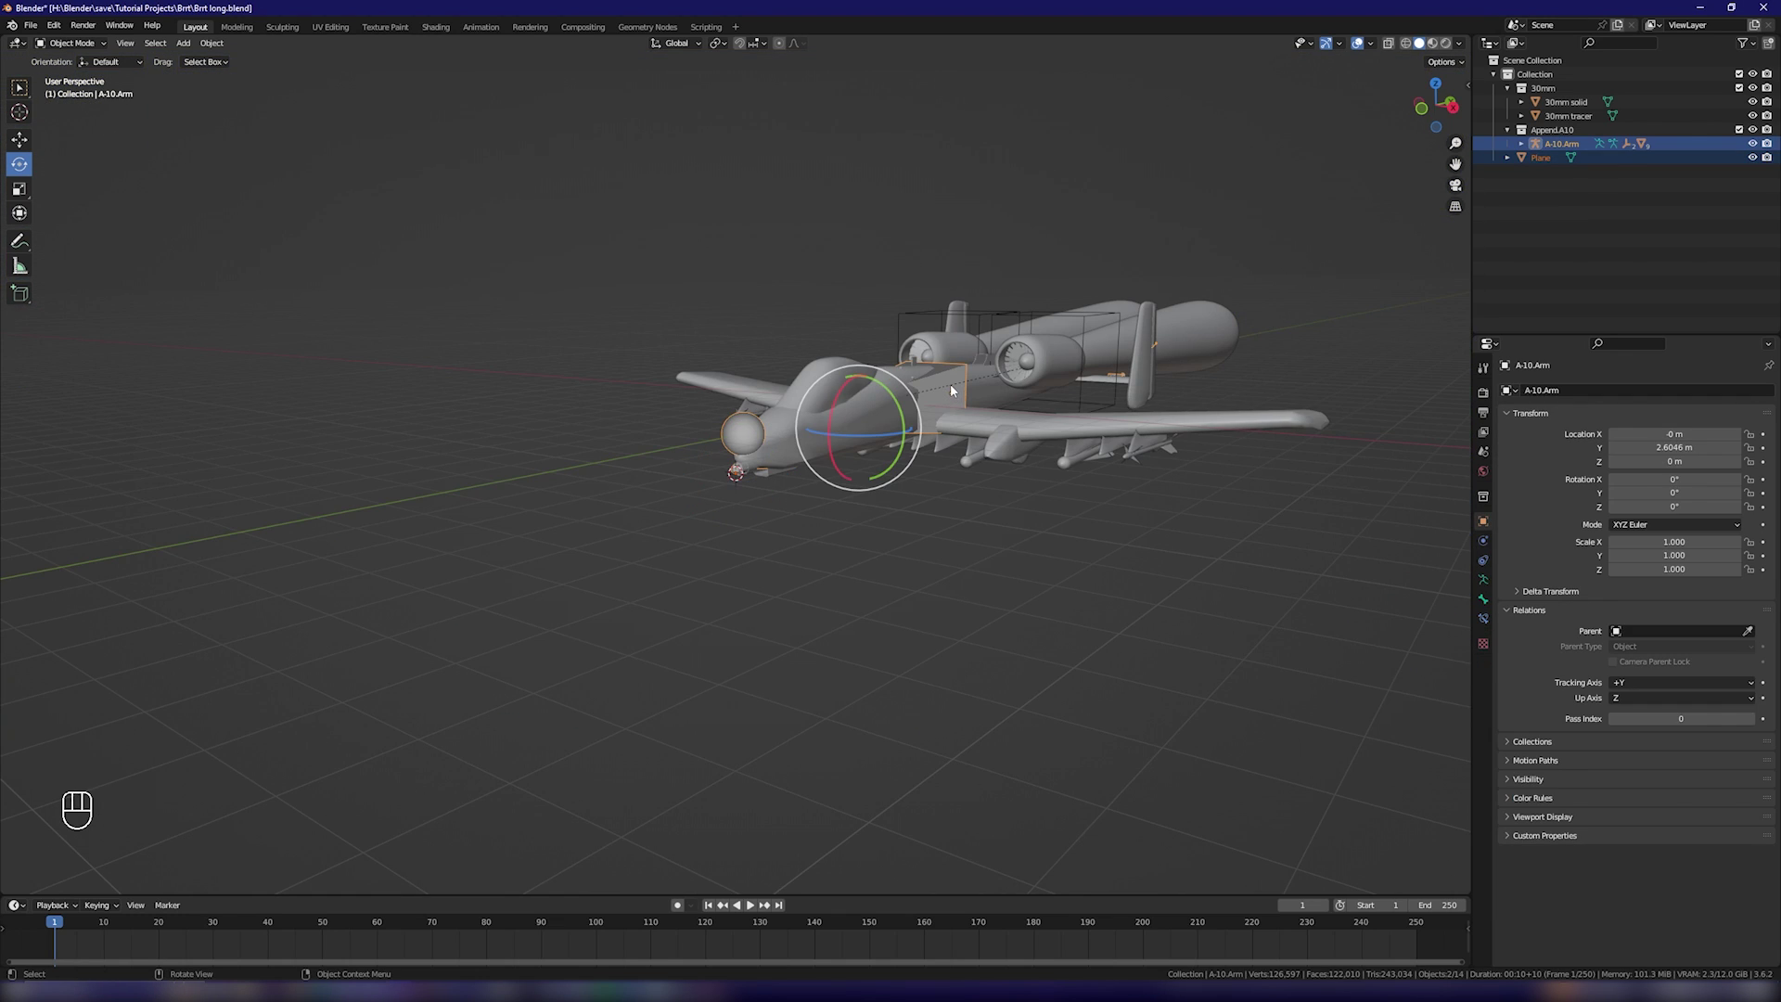
left_click(59, 47)
Step: In Pose Mode parent the plane to the Root bone with Ctrl+P > Bone
left_click(947, 400)
left_click(941, 400)
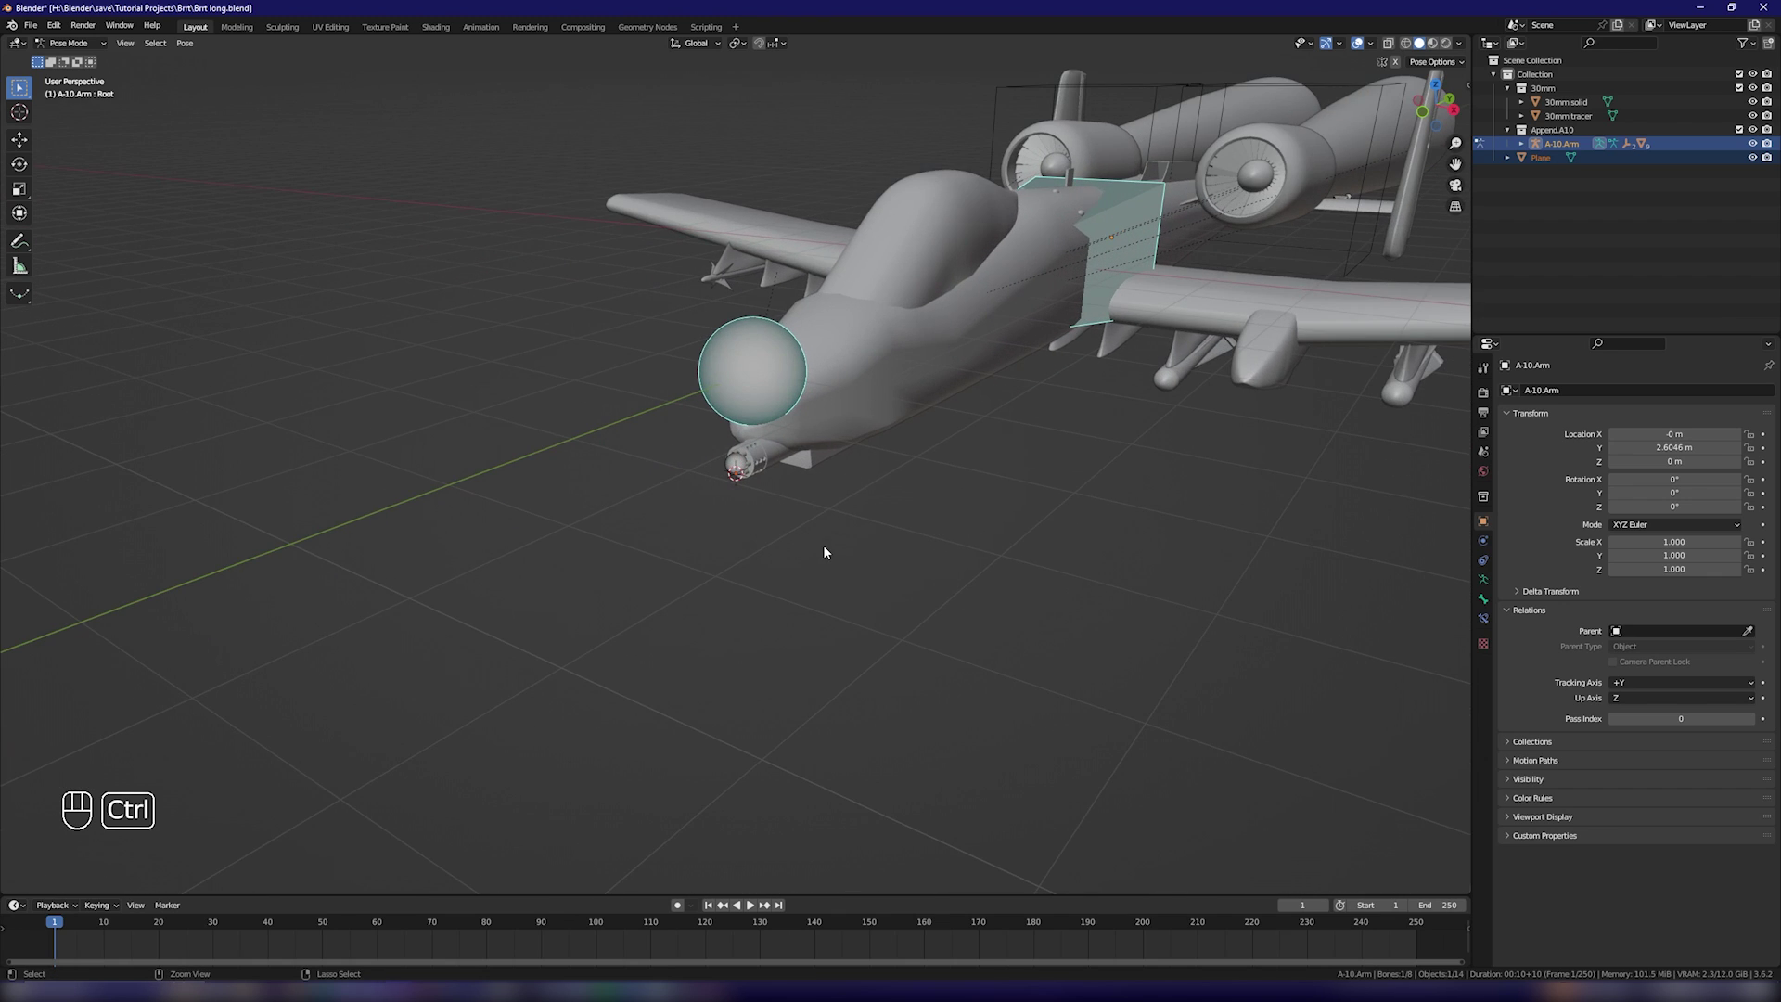
key("ctrl+p")
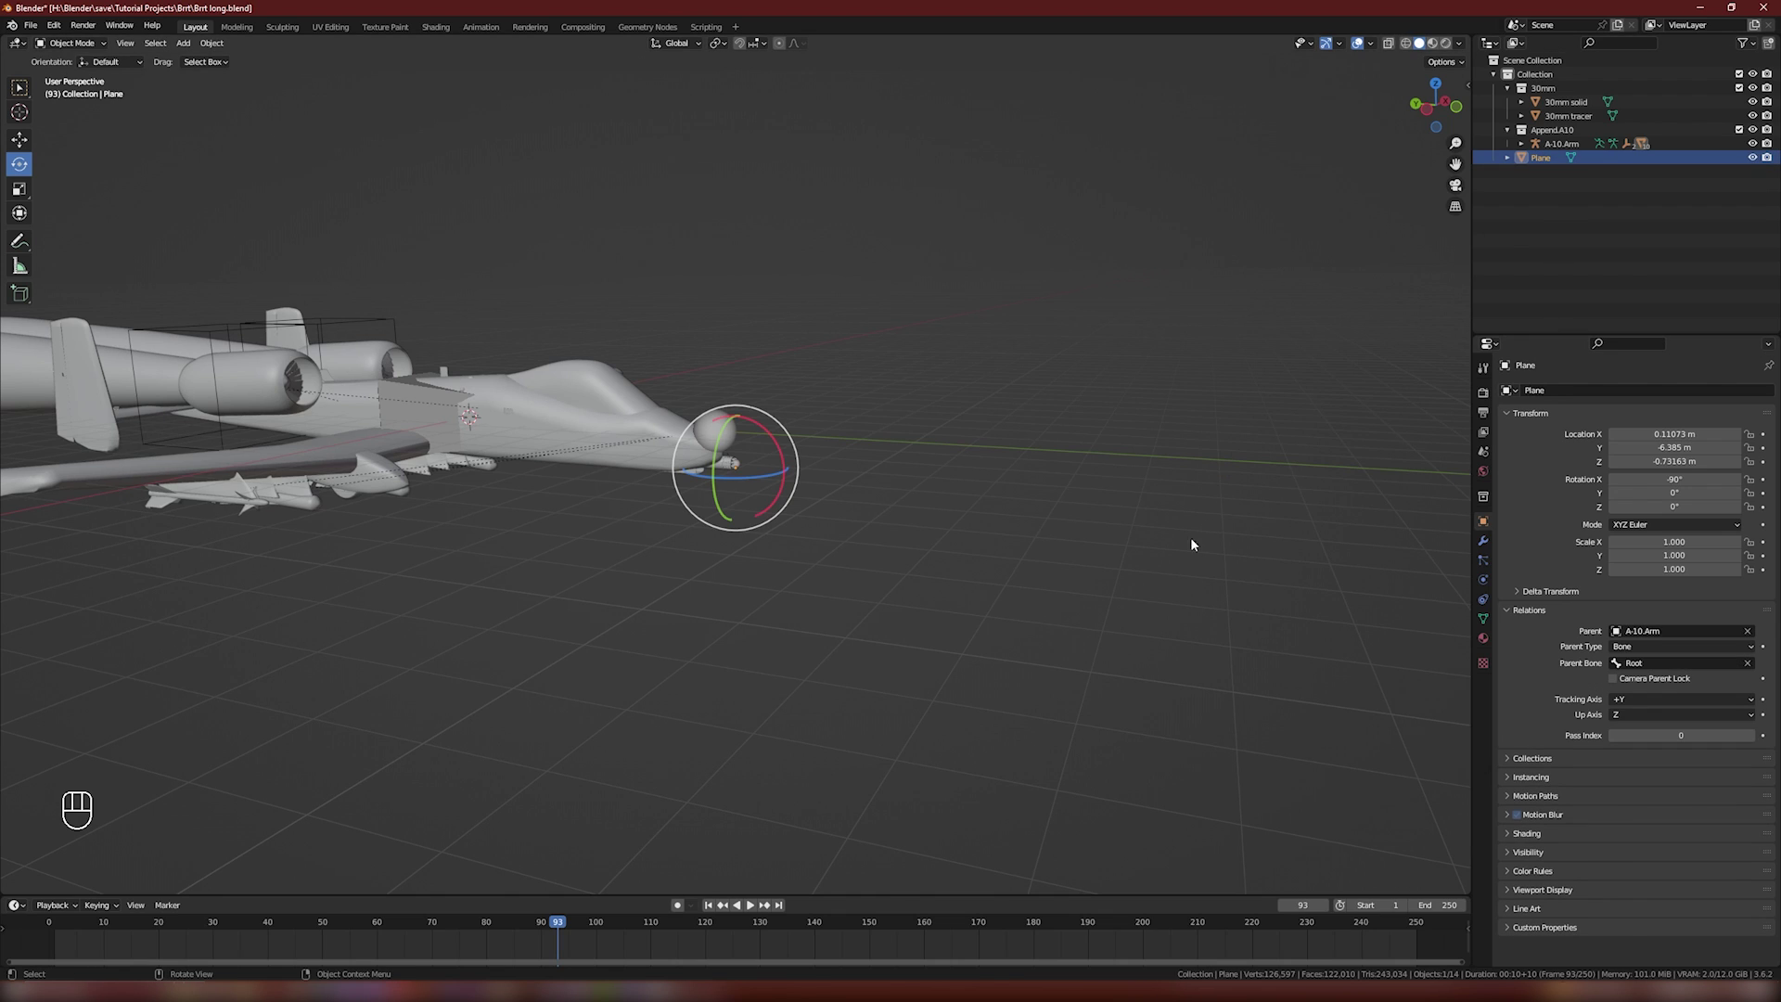
key("KP_Decimal")
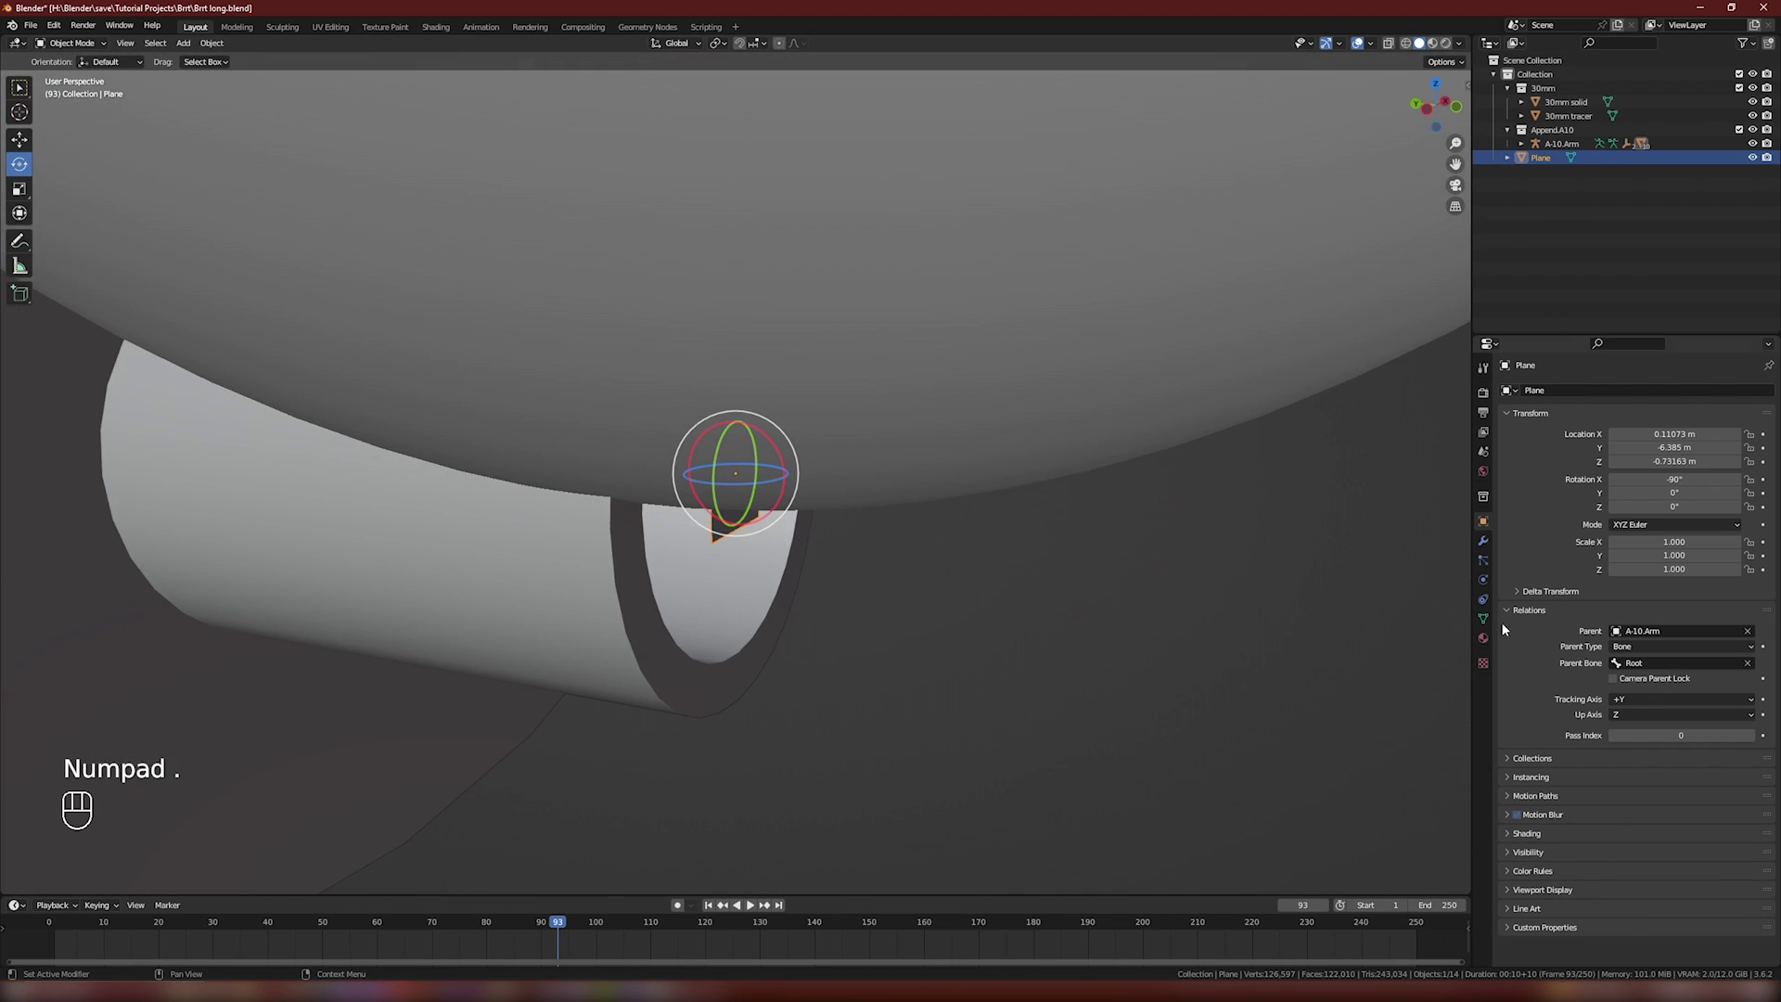
Step: Add a new particle system to the emitter plane and preview it playing
left_click(1492, 587)
left_click(1491, 568)
left_click_drag(1067, 678, 1077, 635)
left_click(1077, 634)
middle_click(1050, 608)
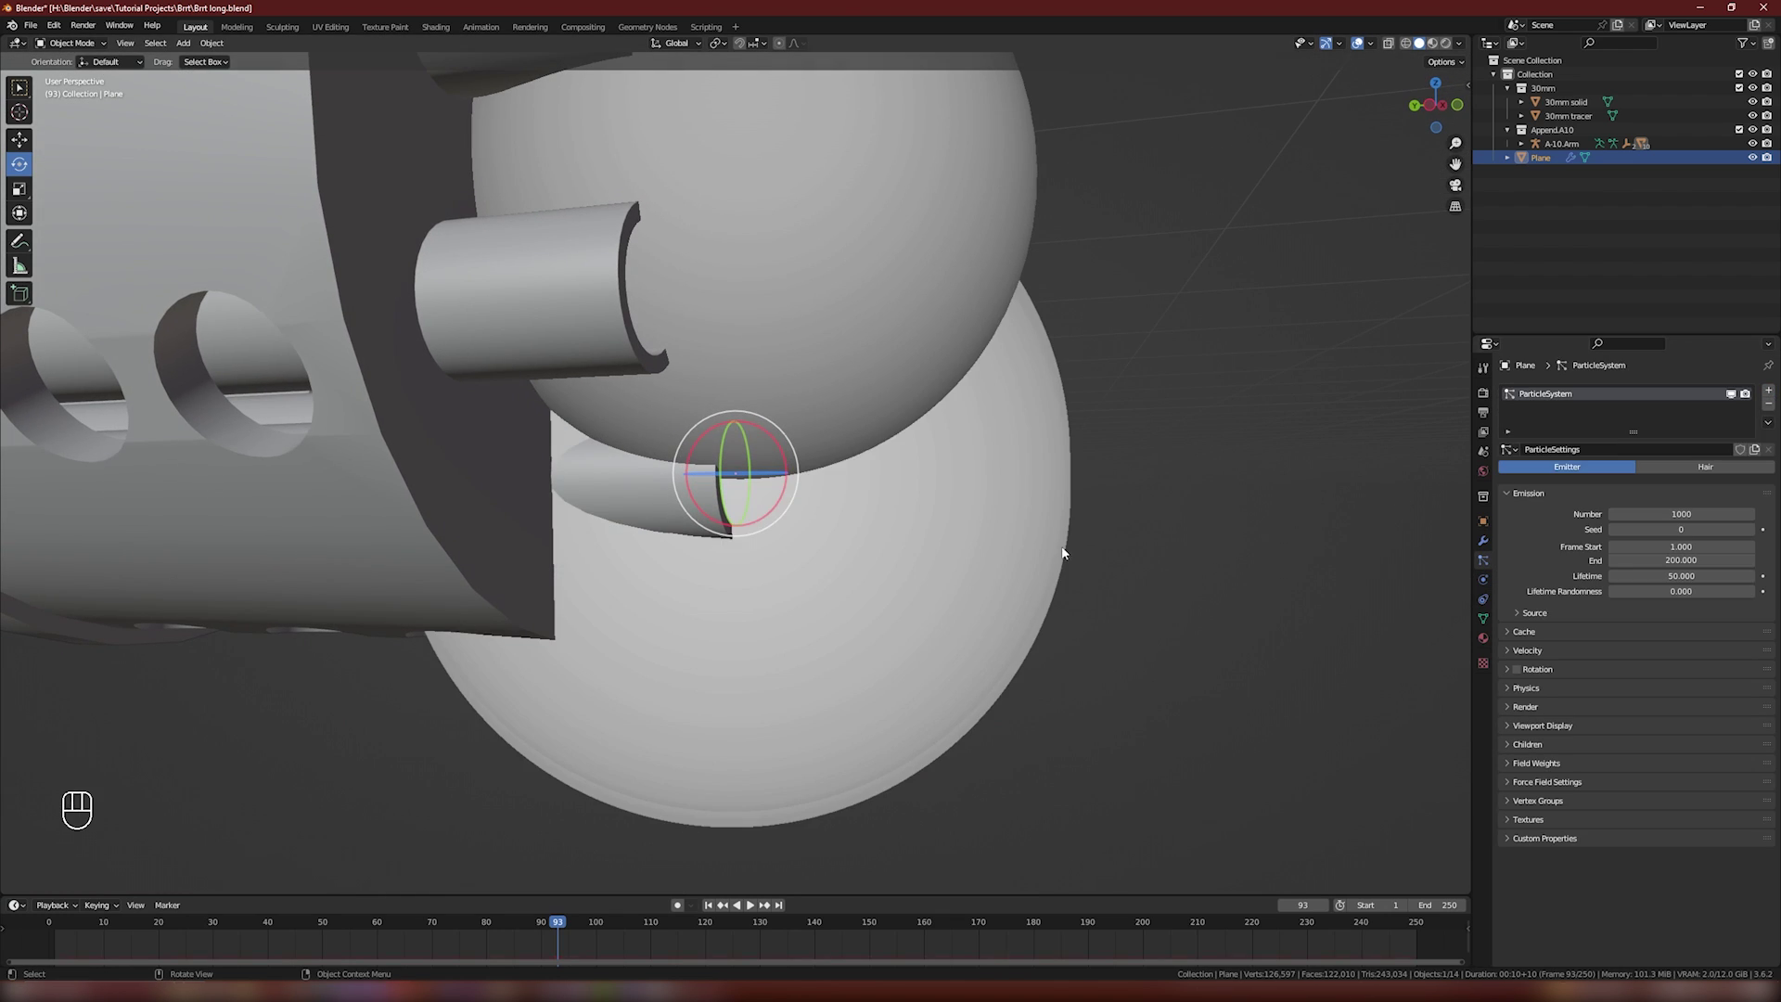
key("space")
Step: Render the particles as the 30mm collection so rounds stream from the barrel
left_click(1002, 597)
left_click(973, 613)
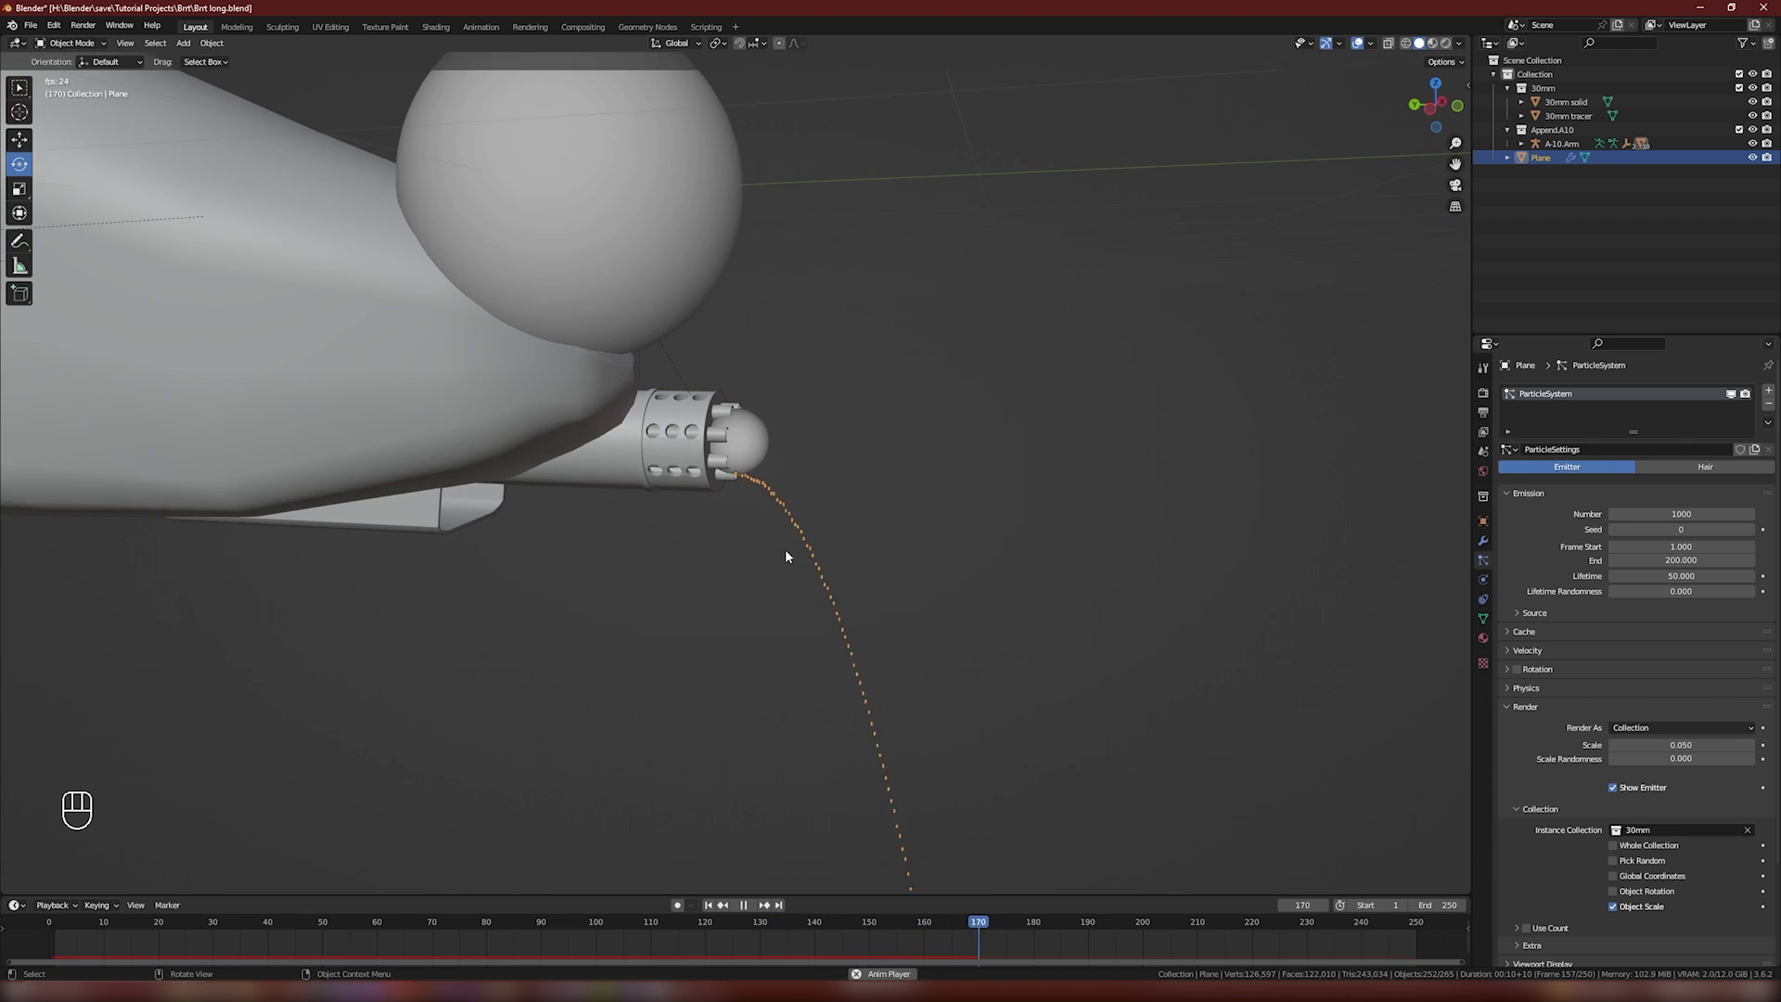
Step: Scale the rounds to 1.000, enable object rotation and hide the emitter plane
left_click(813, 545)
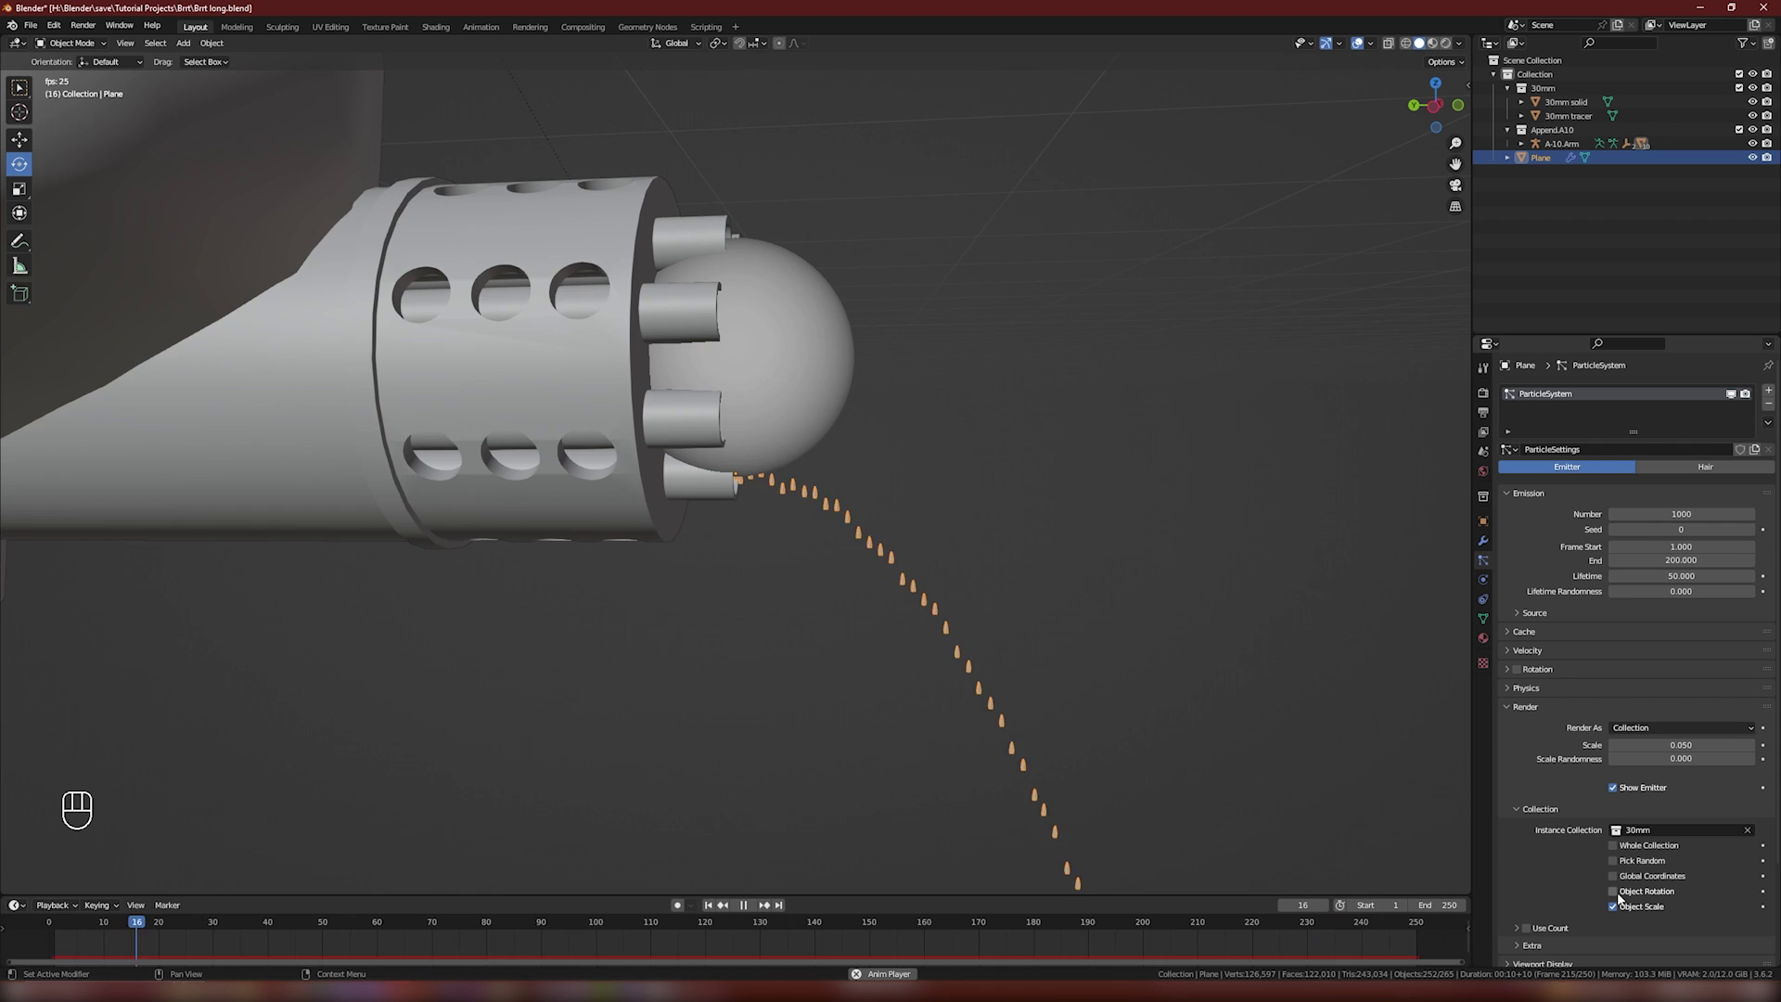
left_click(1622, 896)
left_click(1101, 584)
left_click_drag(1085, 580, 1065, 587)
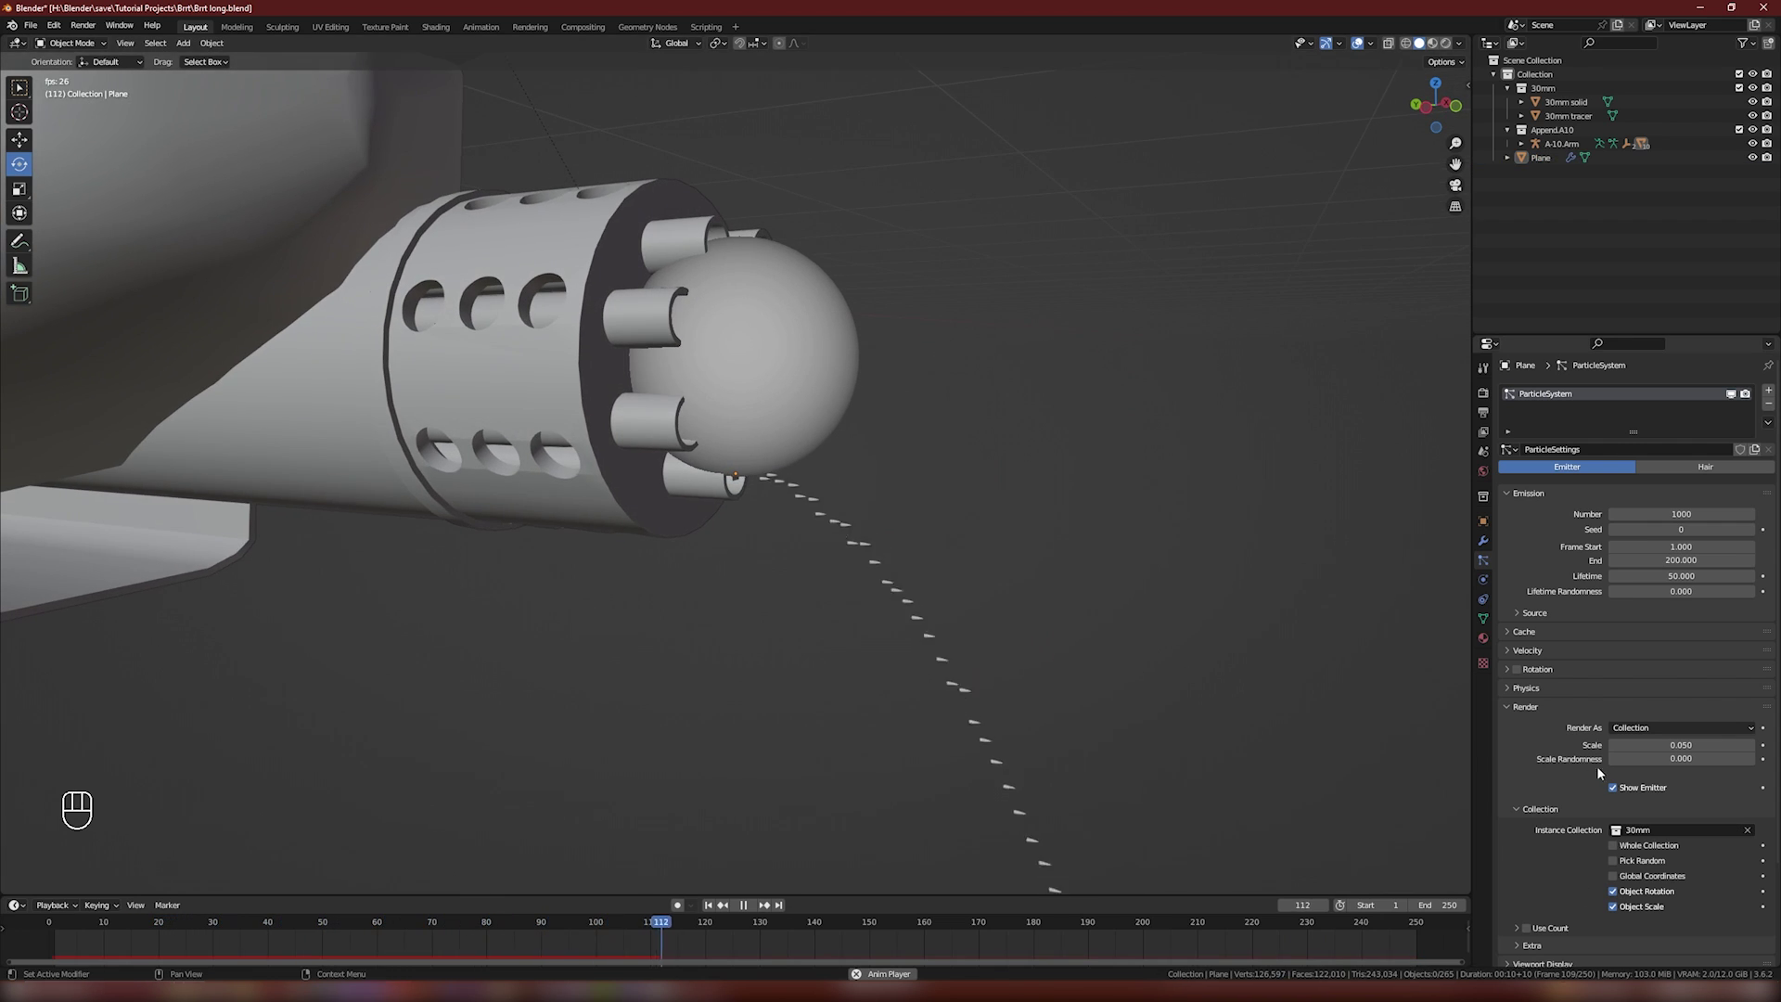
middle_click(1623, 797)
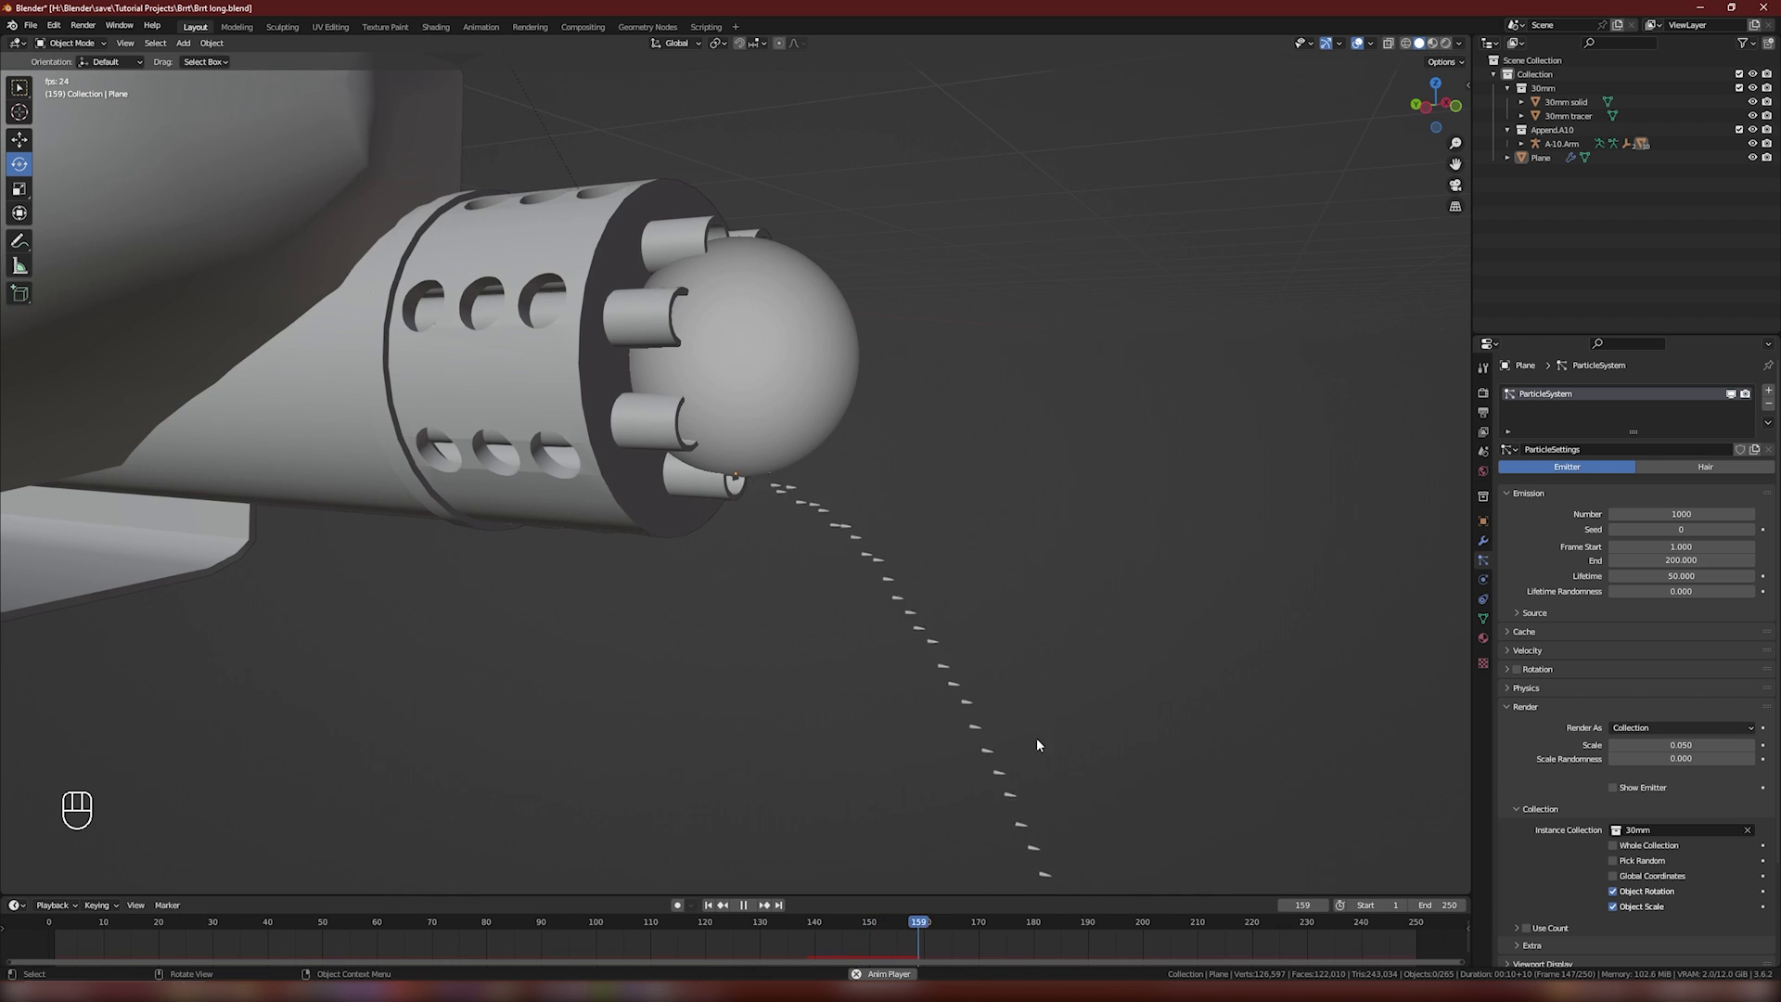
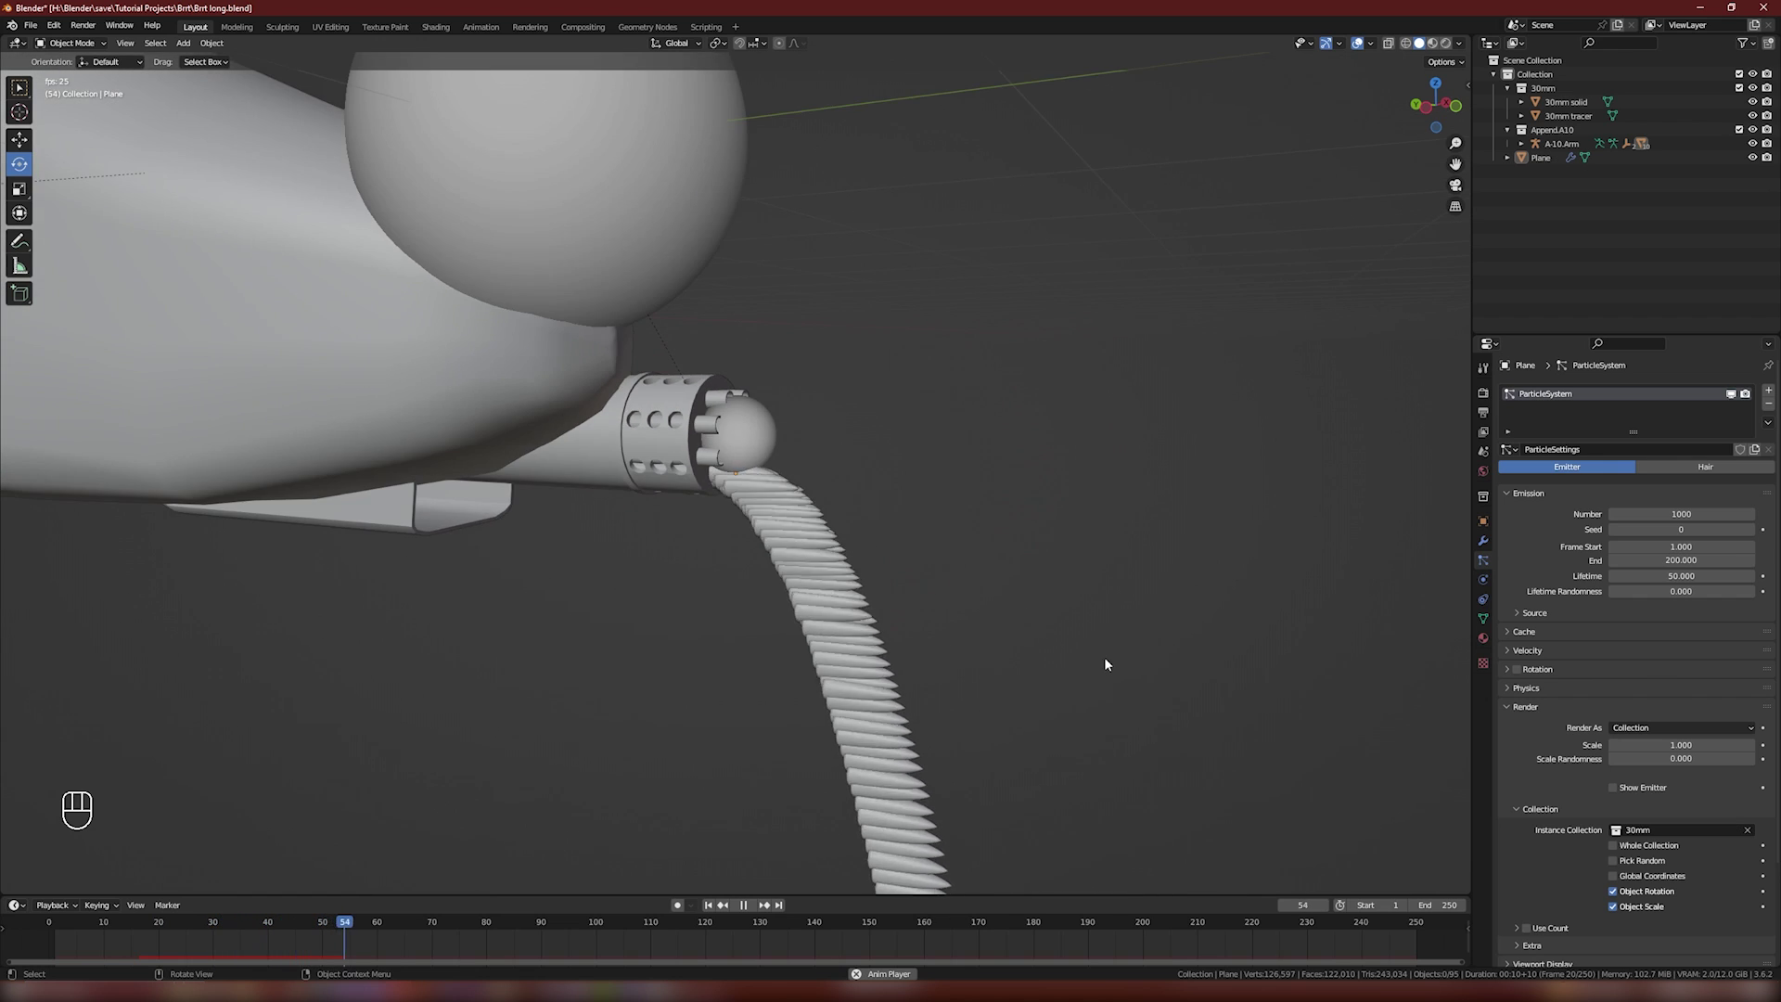
Step: Enable Use Count for the rounds collection and set the 30mm solid round's Count to 4
left_click(1107, 676)
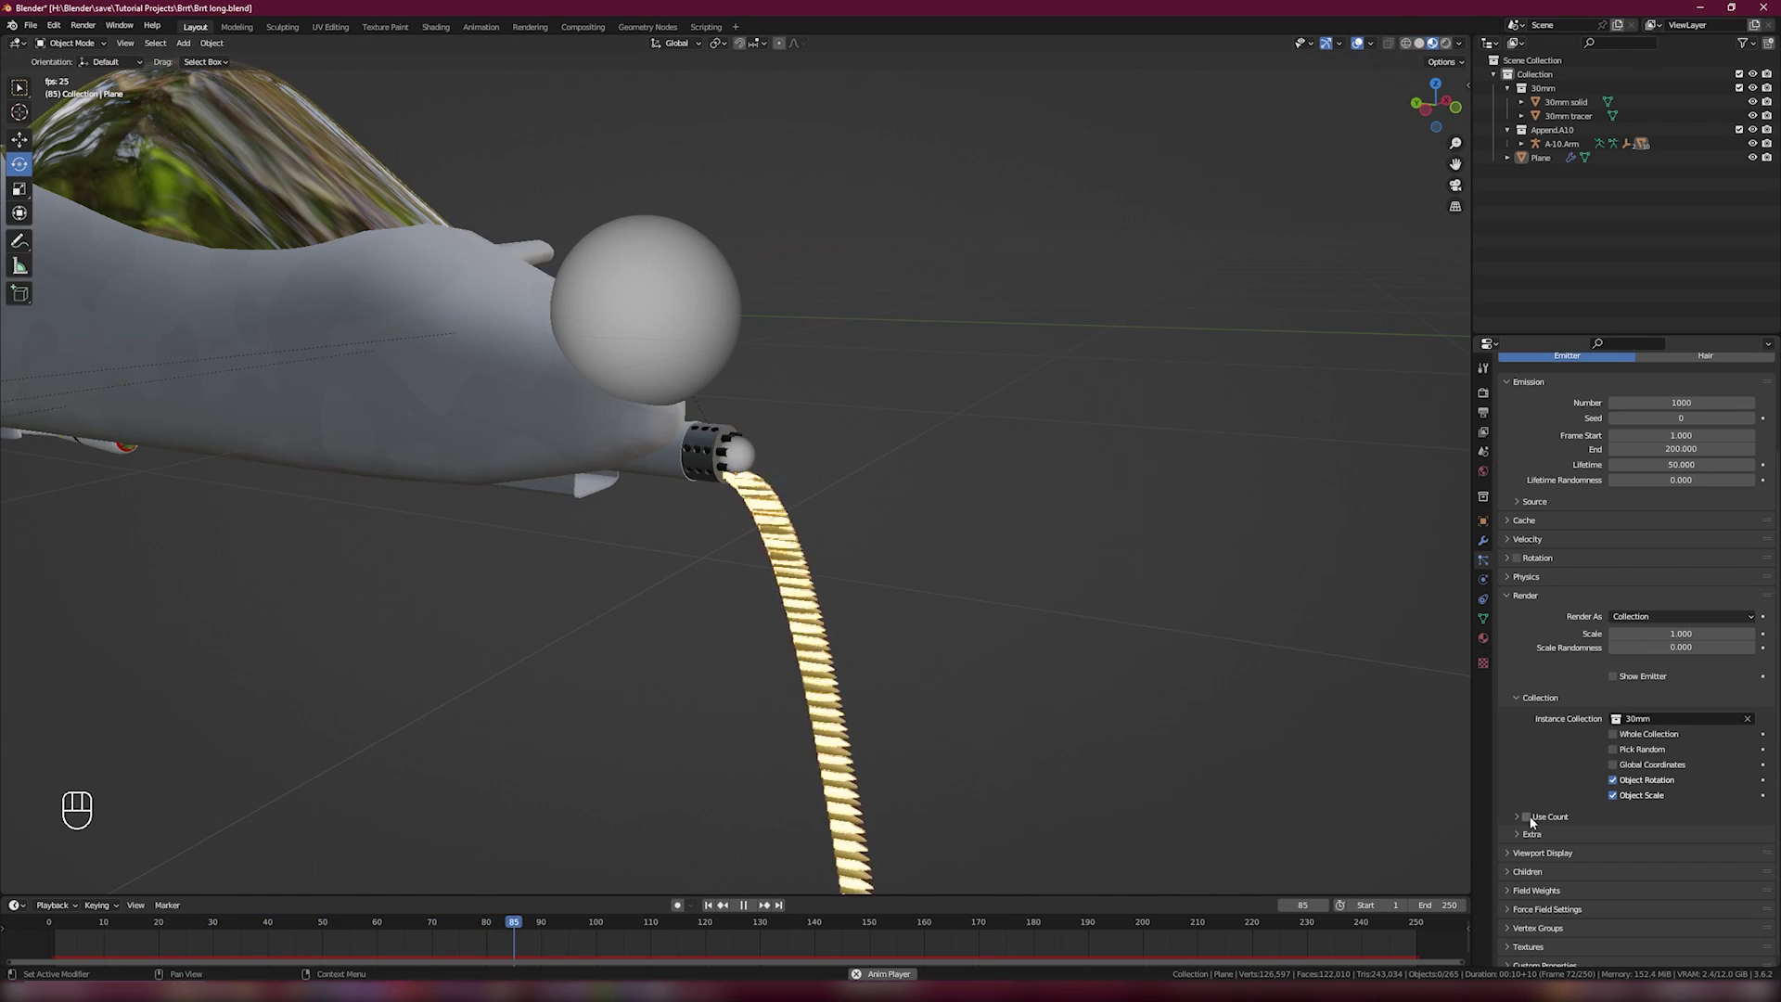
left_click(1533, 822)
left_click(1552, 822)
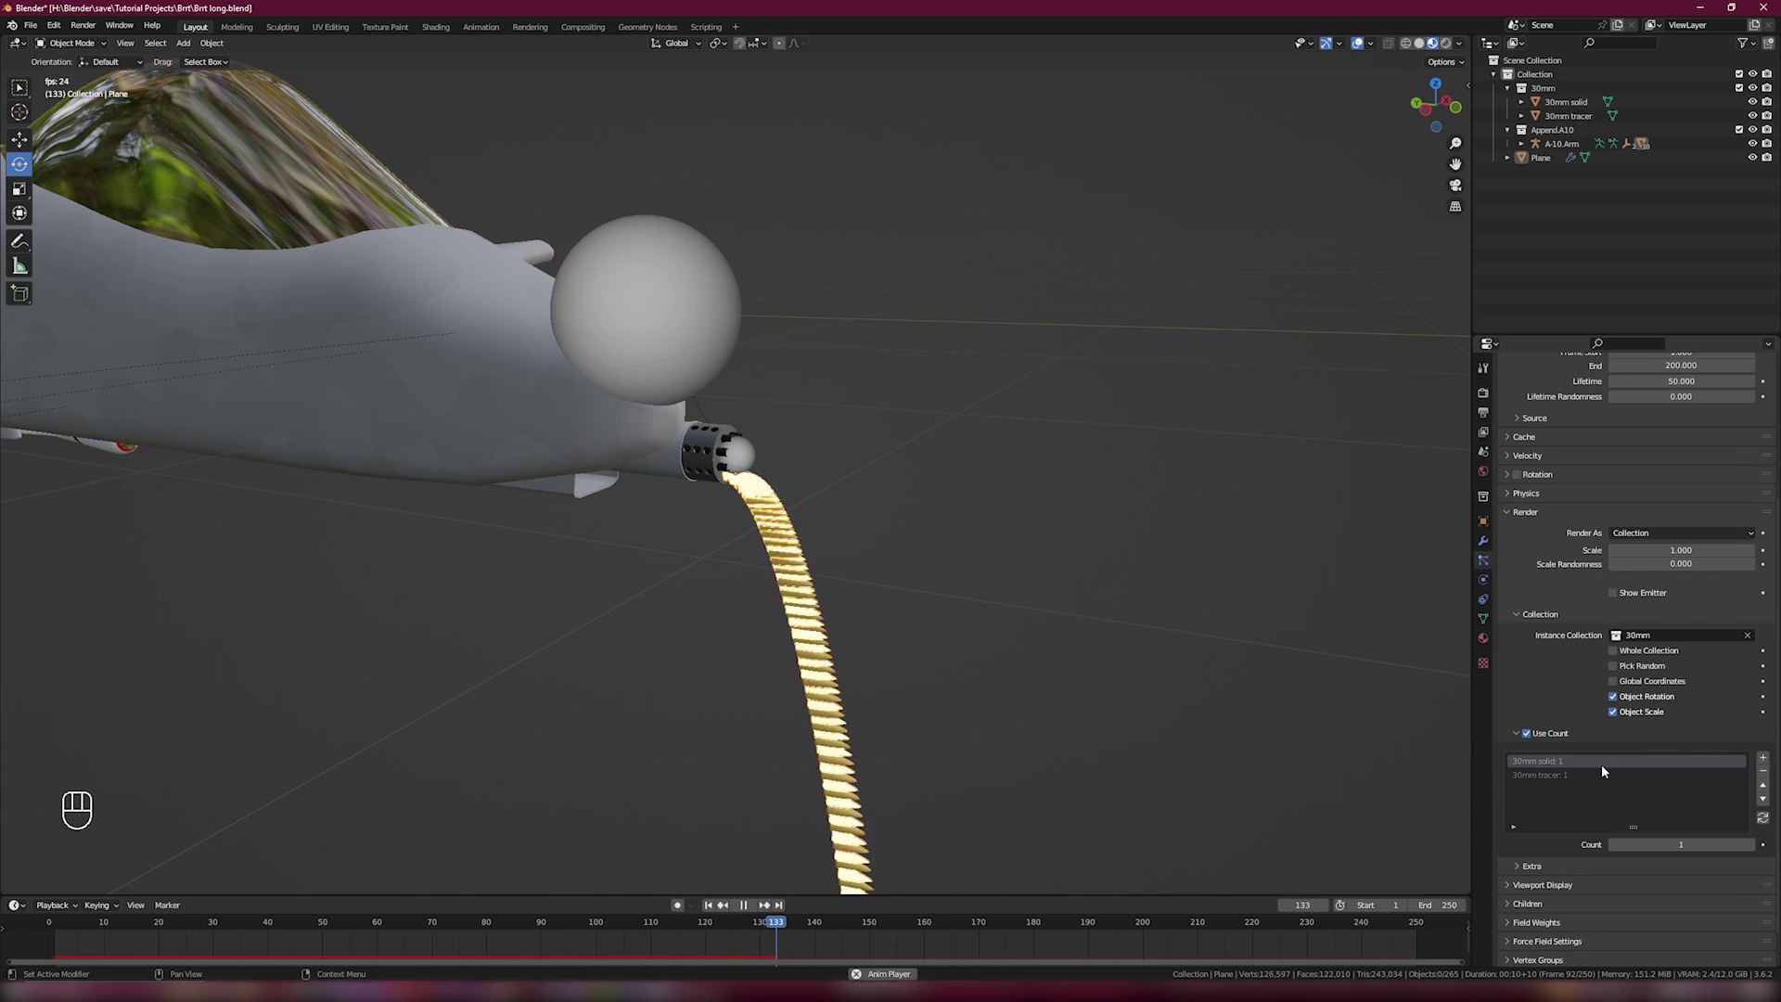
left_click(1756, 852)
left_click(1755, 852)
left_click_drag(1133, 686, 1127, 605)
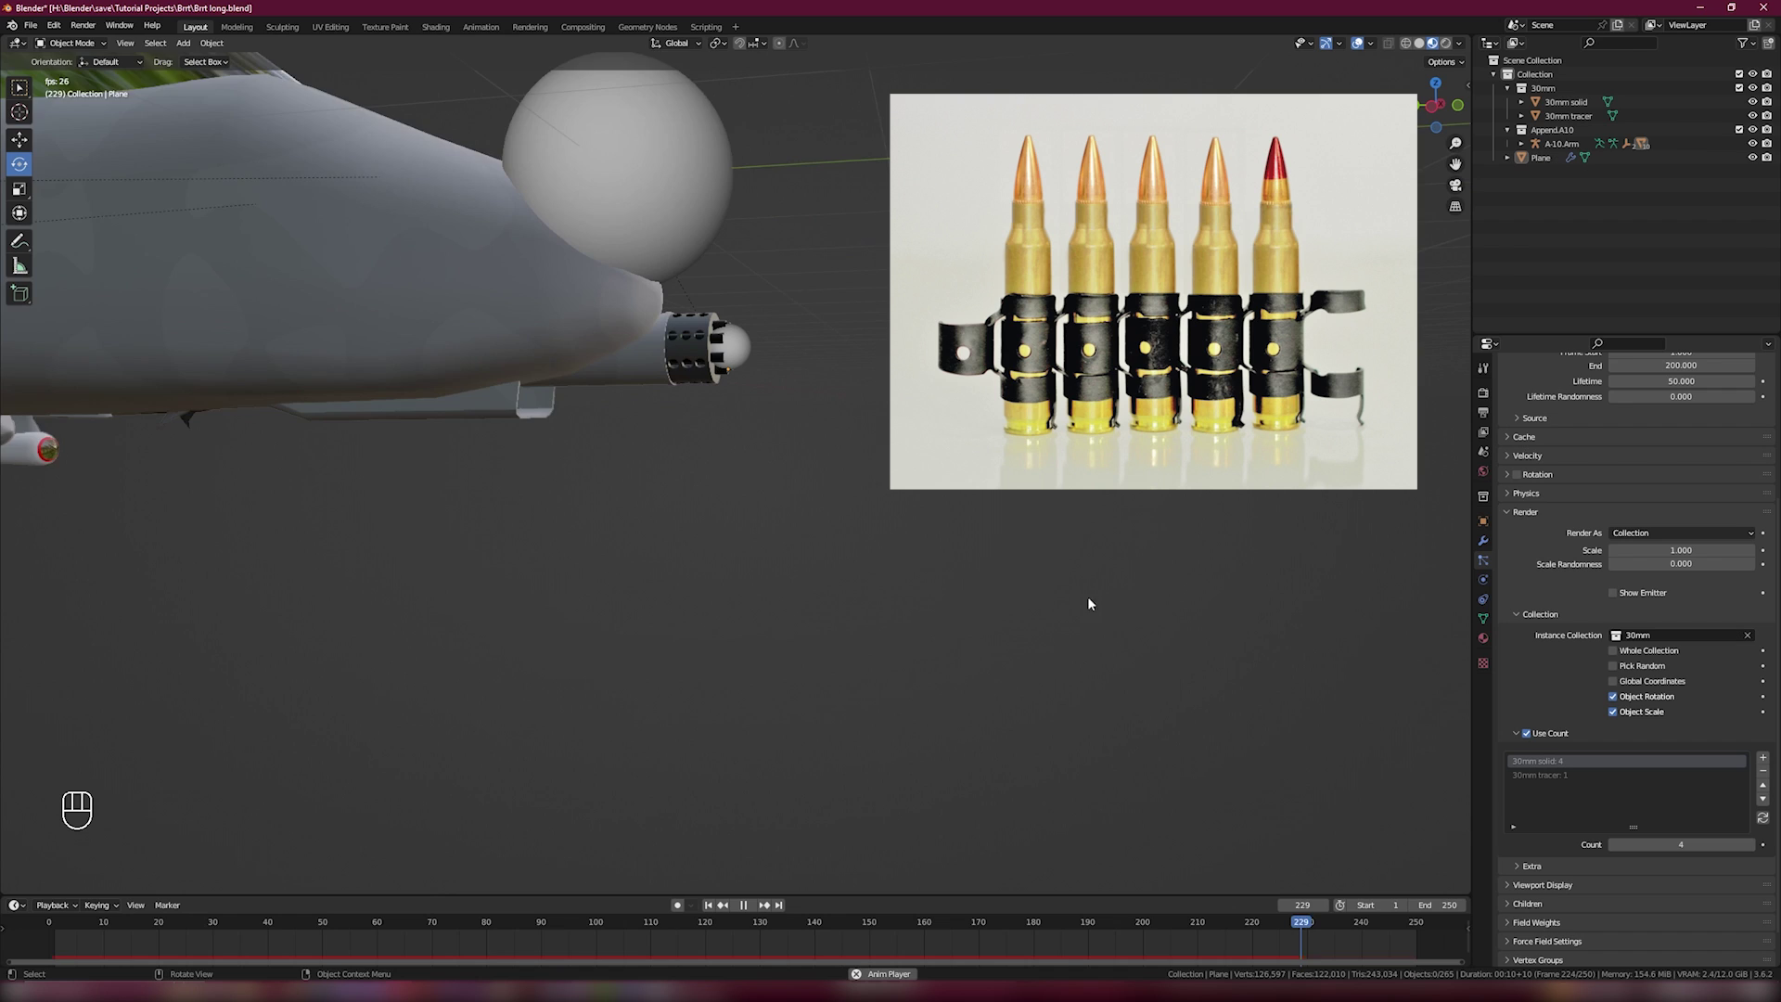
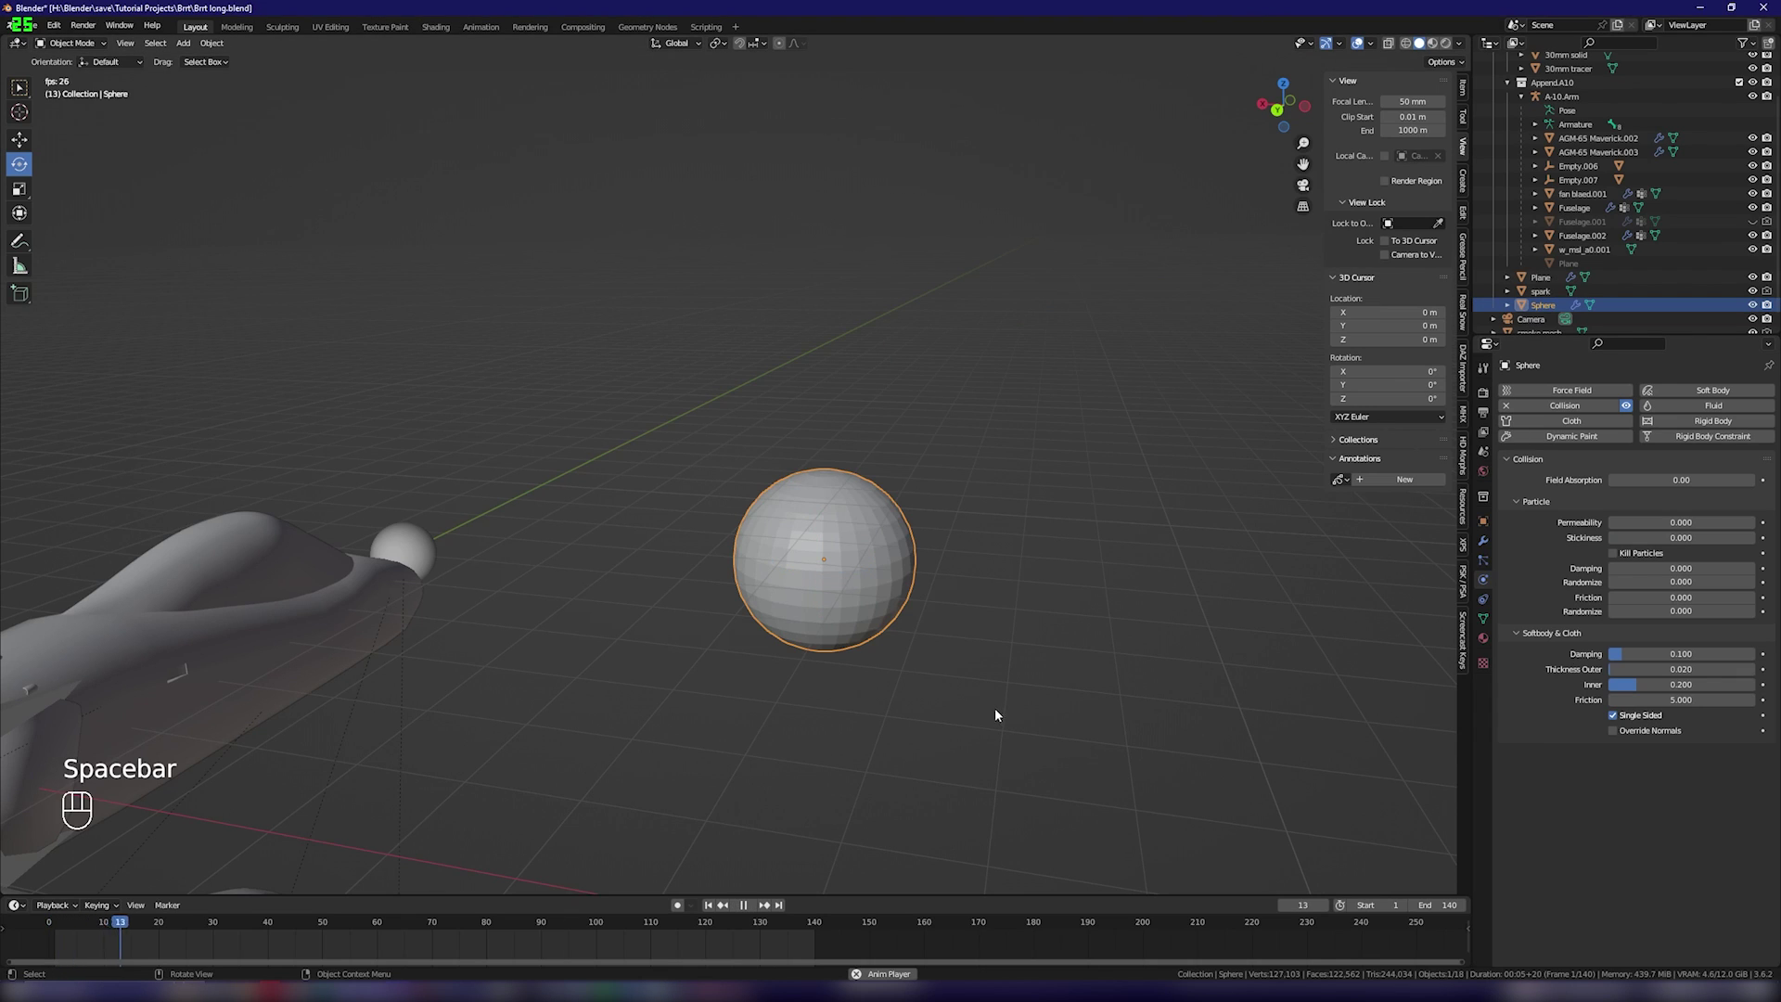
Step: Move the collision sphere to a new spot ahead of the firing A-10 during playback
key("g")
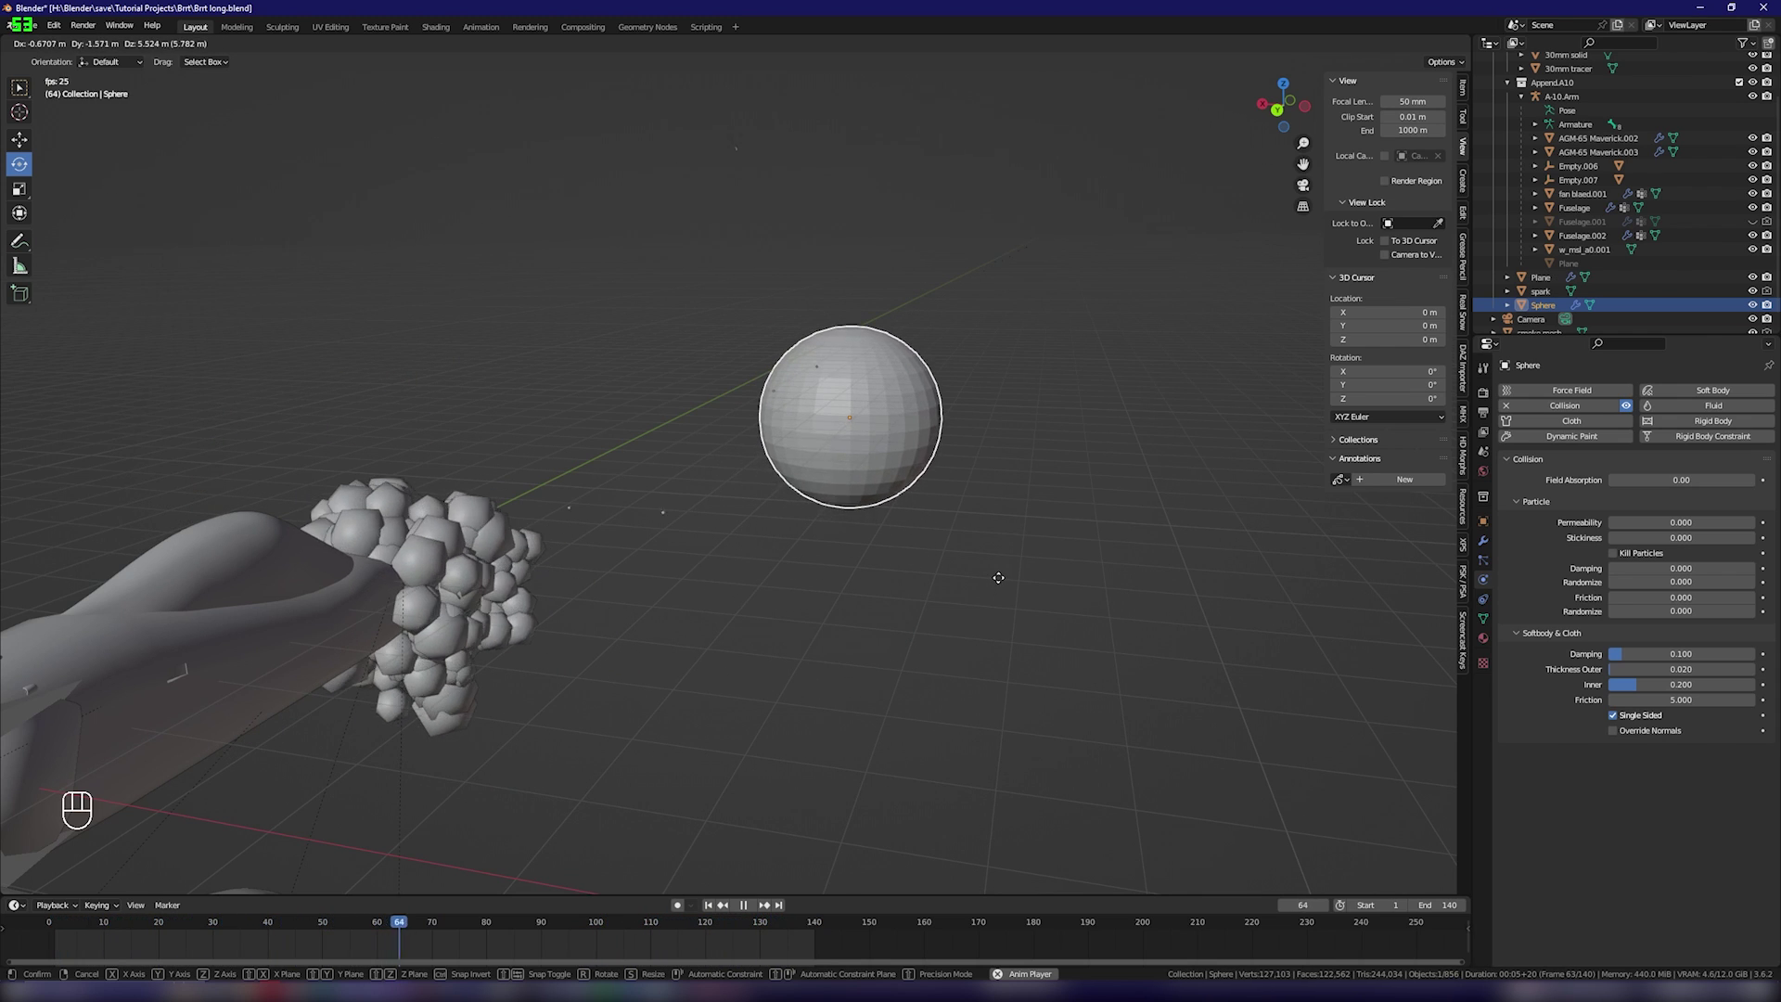
key("g")
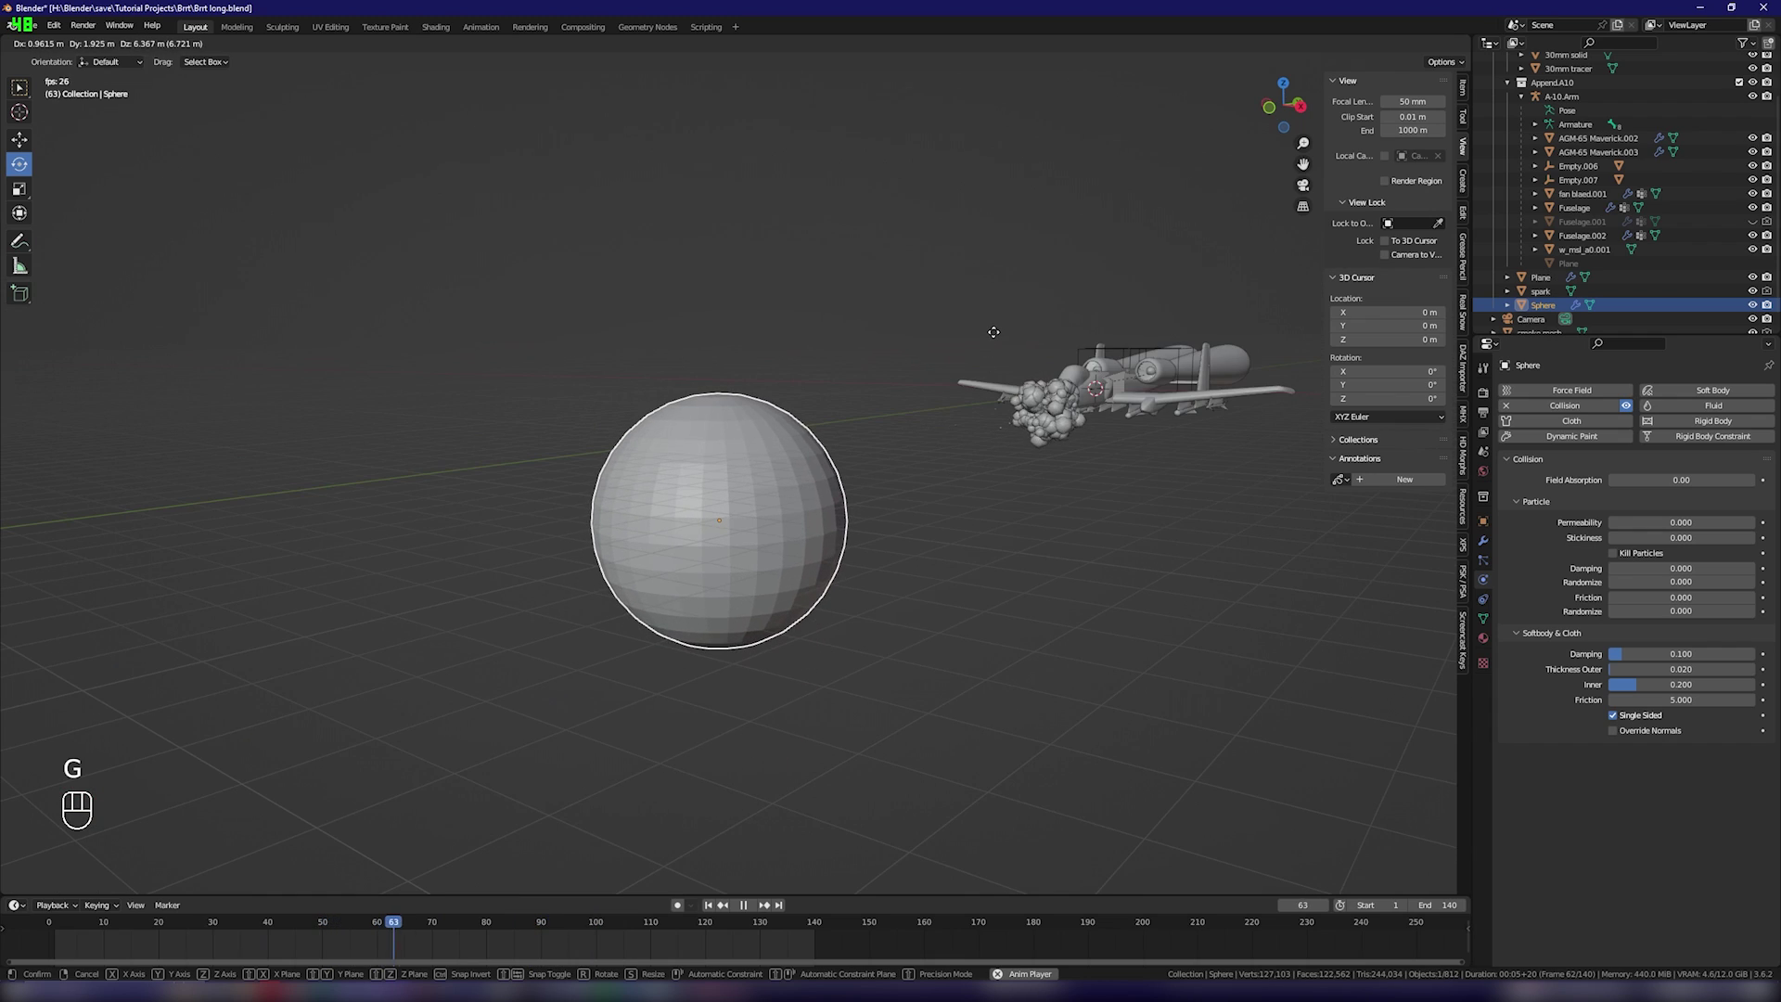
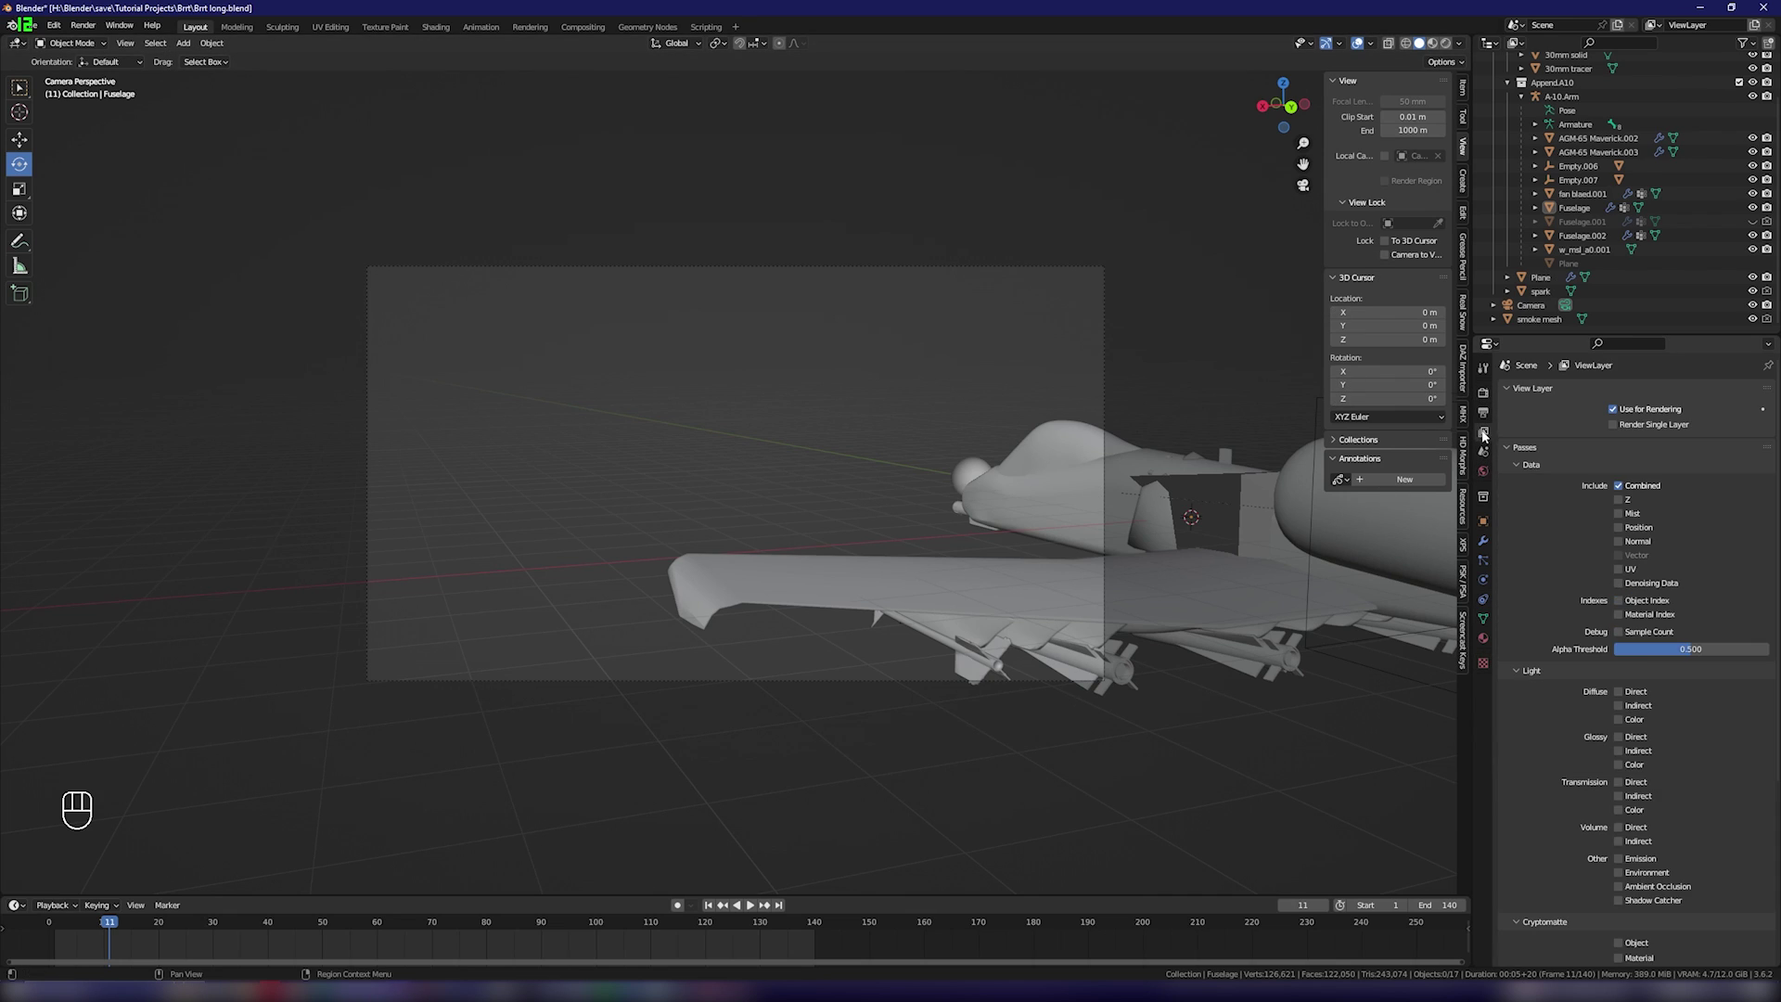
Step: Enable the Z depth data pass on the view layer and render the firing animation
left_click(1625, 503)
left_click(1626, 562)
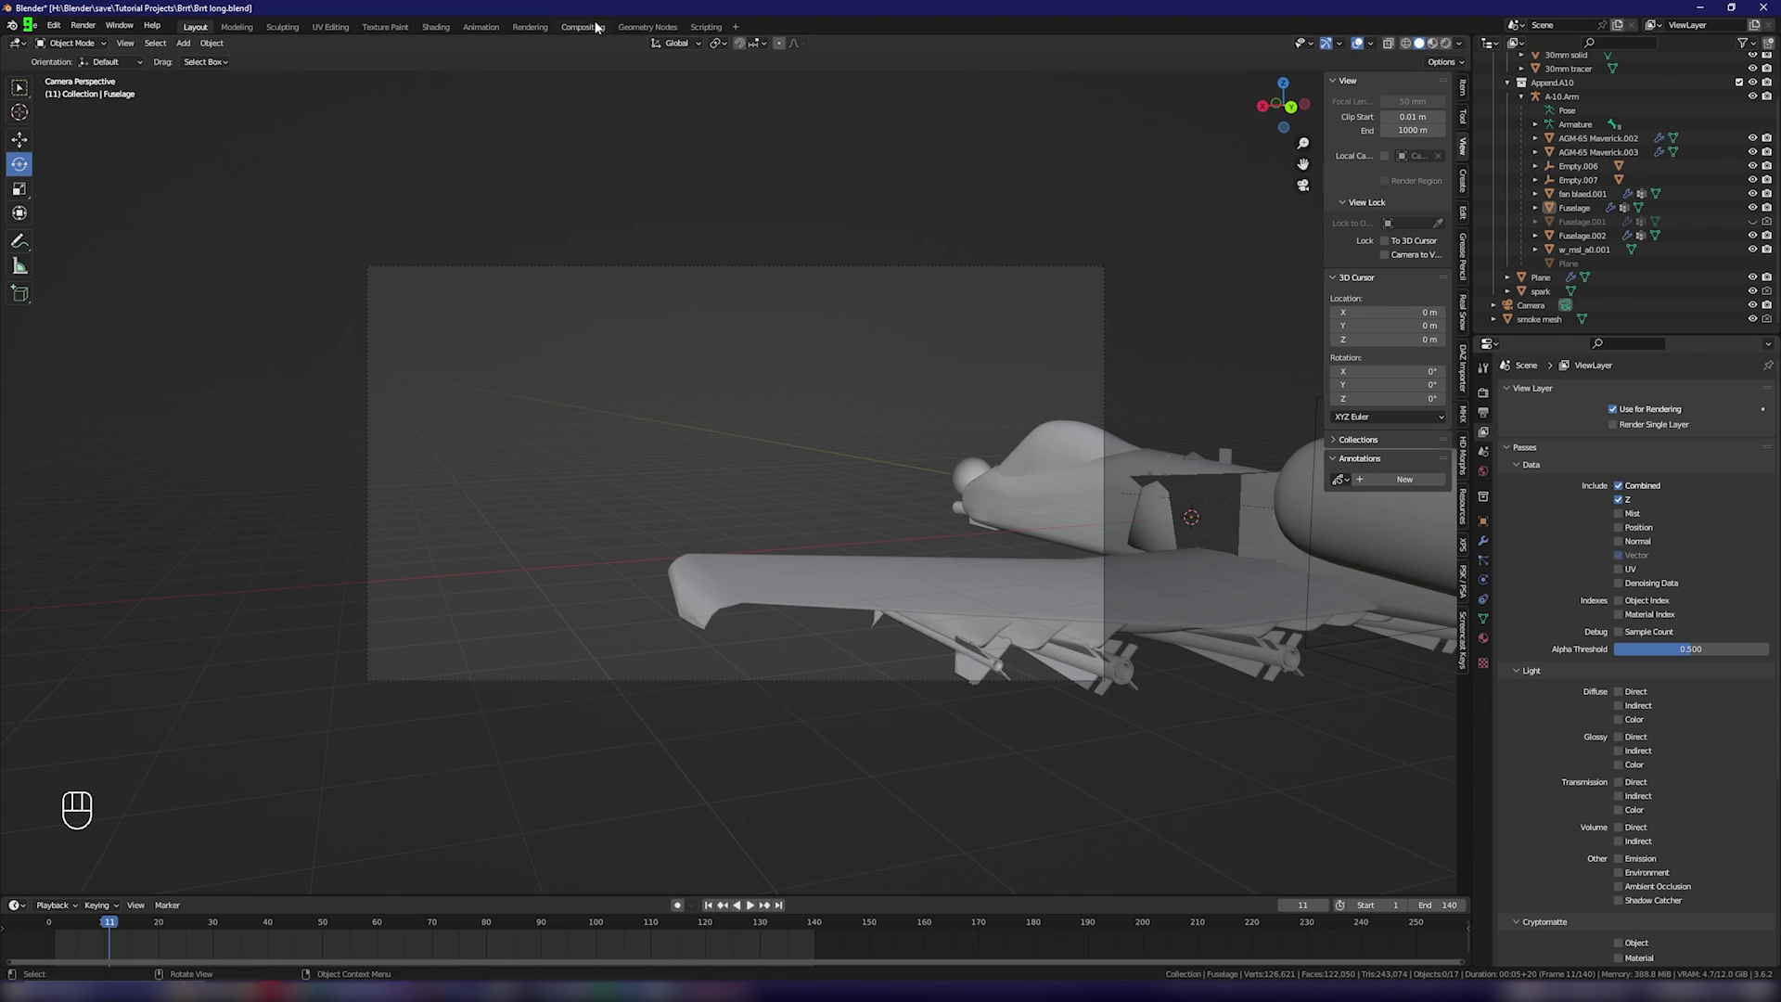
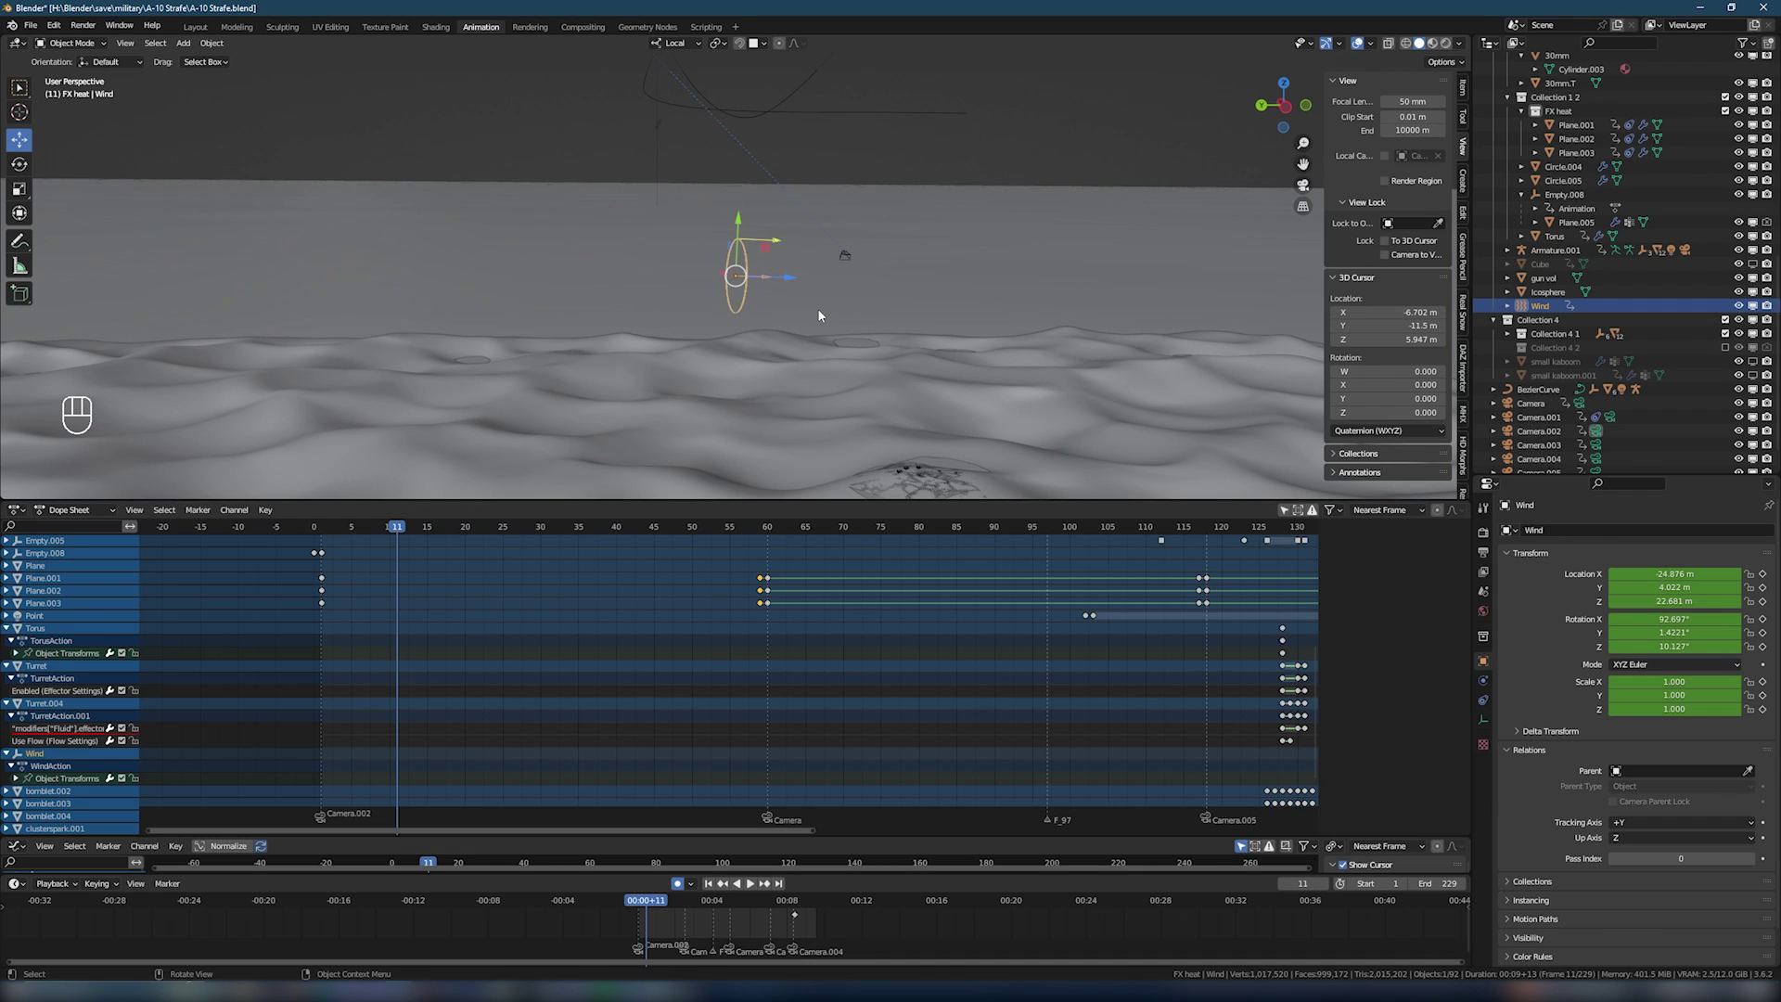
Step: Scrub the A-10 Strafe timeline to frame 119 and frame Fuselage.003 with its smoke trail
left_click_drag(816, 318, 794, 312)
left_click_drag(786, 308, 582, 528)
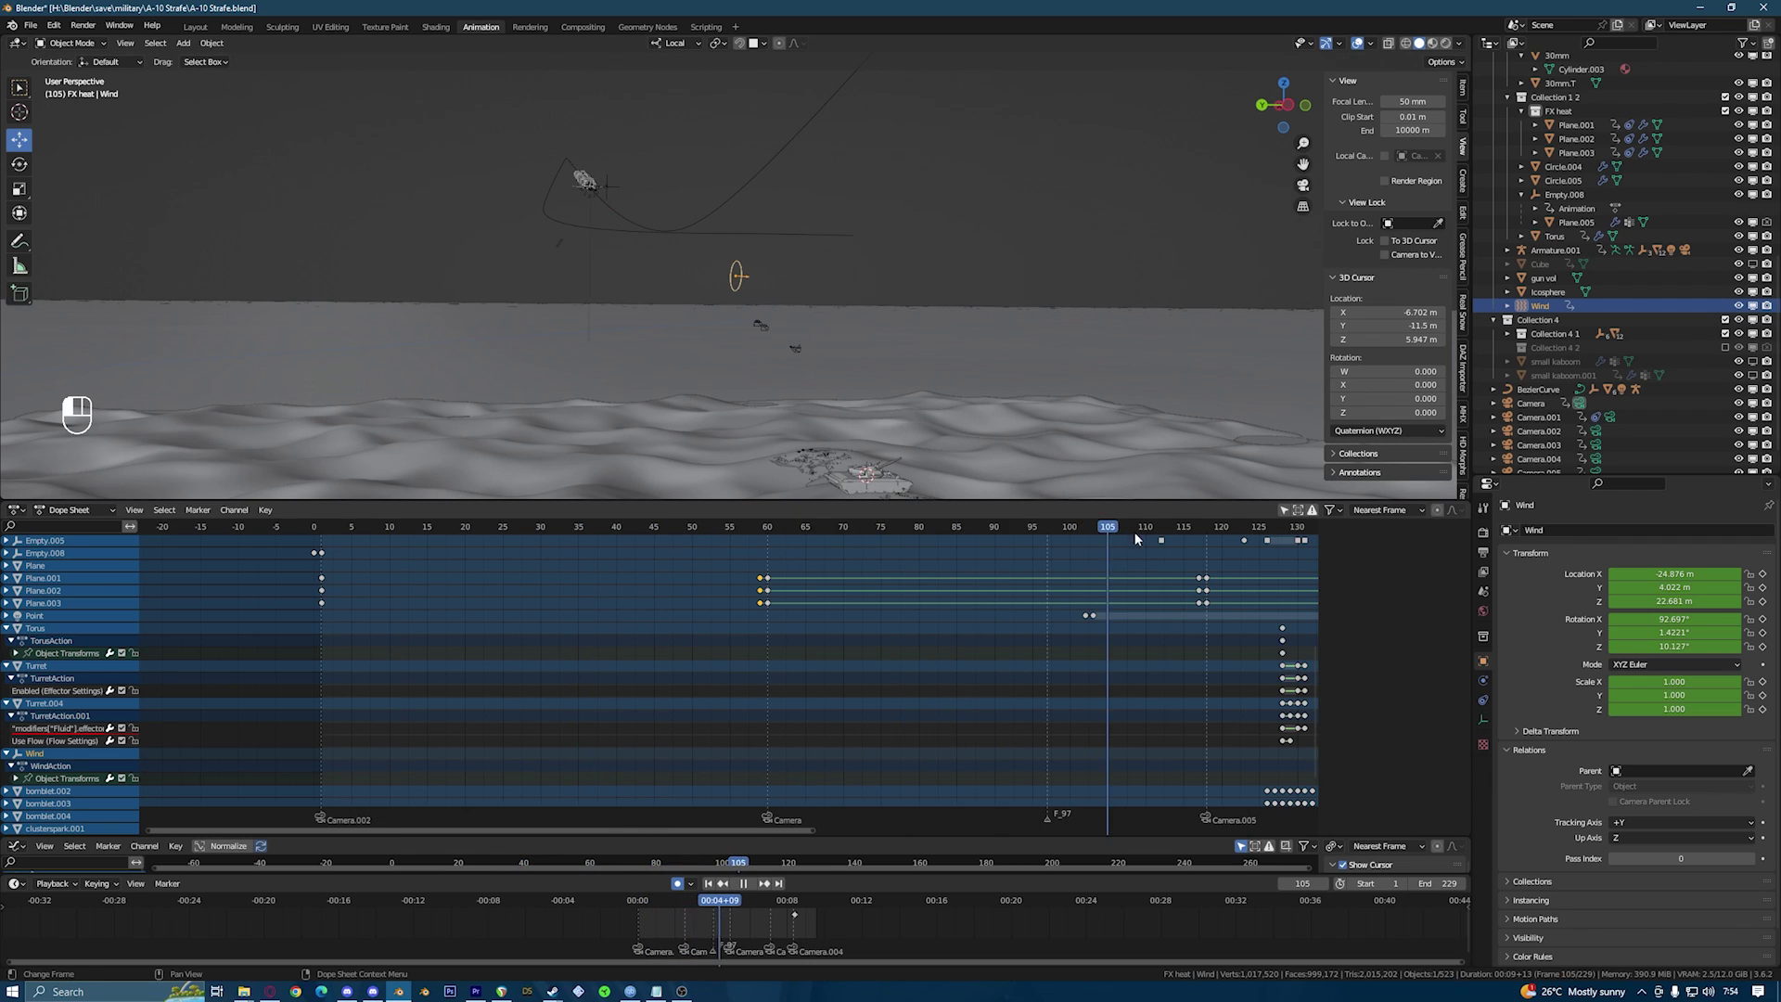
middle_click(1158, 567)
left_click_drag(1184, 581, 1152, 584)
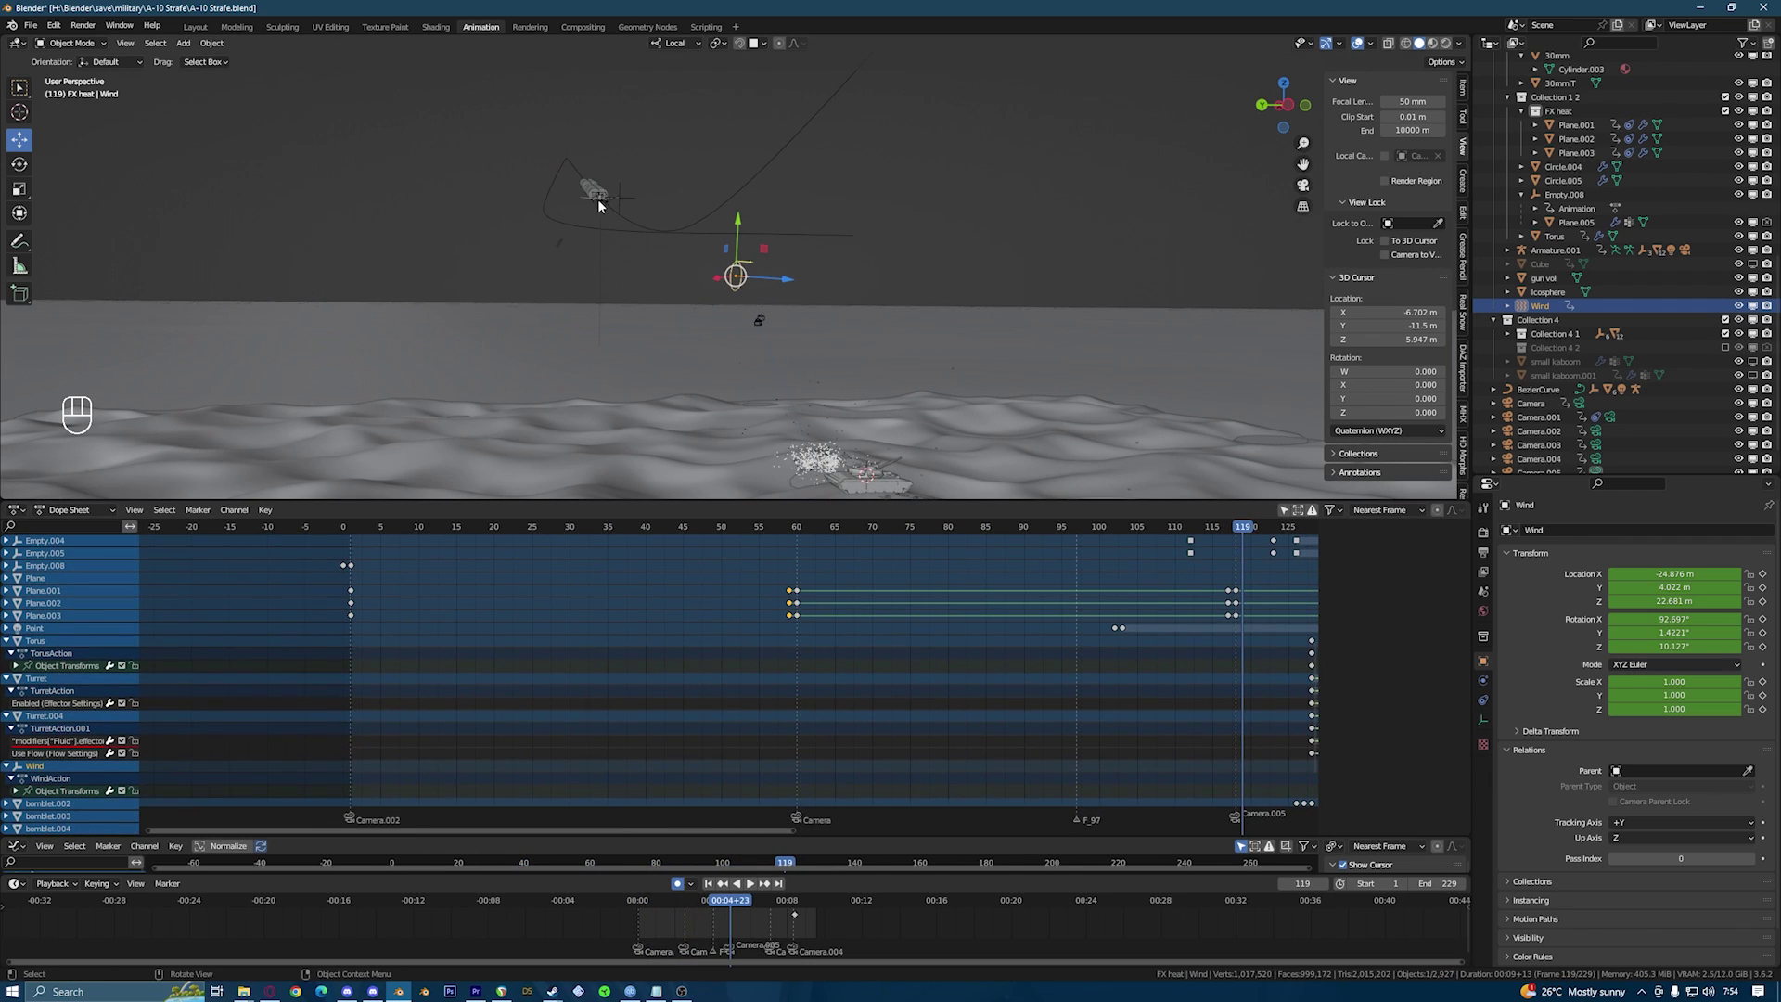
key("KP_Decimal")
left_click(695, 243)
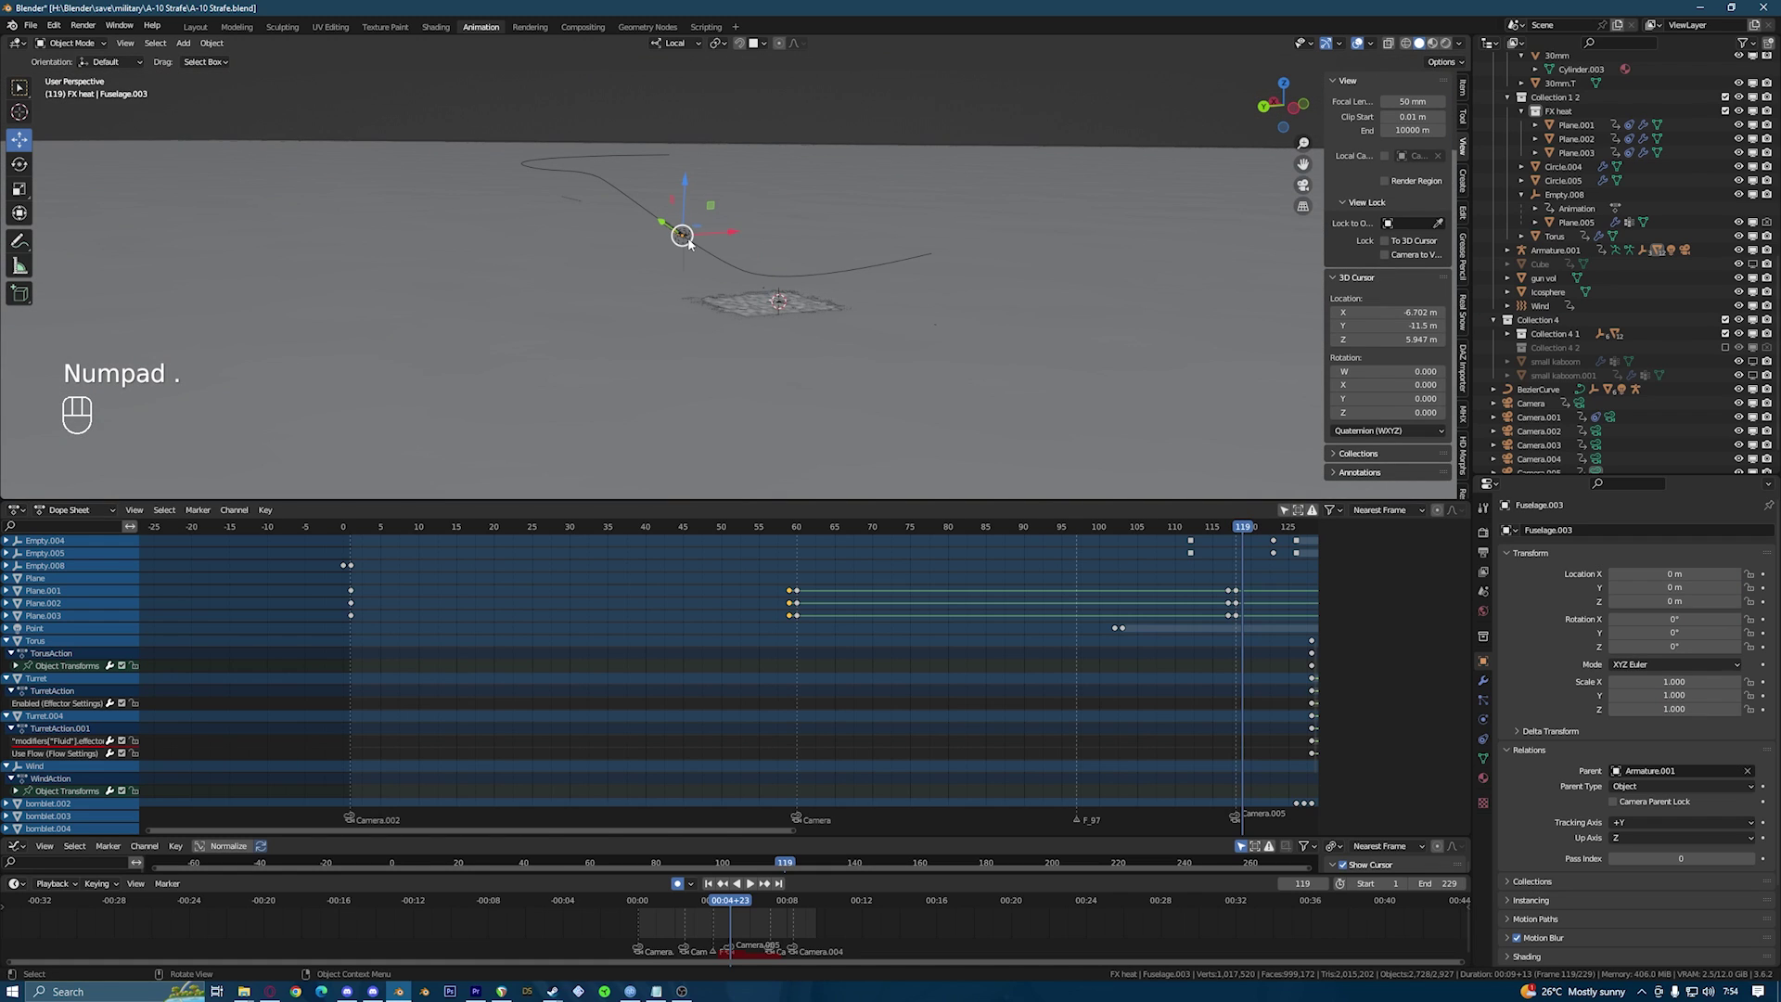